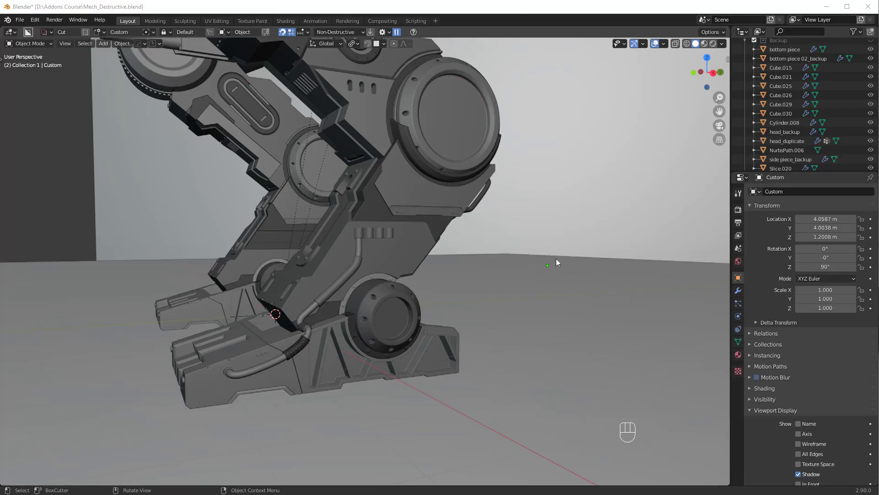
Orbit around the mech and frame the red band under the head.
{"action": "left_click_drag", "start_coordinate": [547, 231], "coordinate": [490, 263]}
{"action": "left_click_drag", "start_coordinate": [537, 197], "coordinate": [446, 339]}
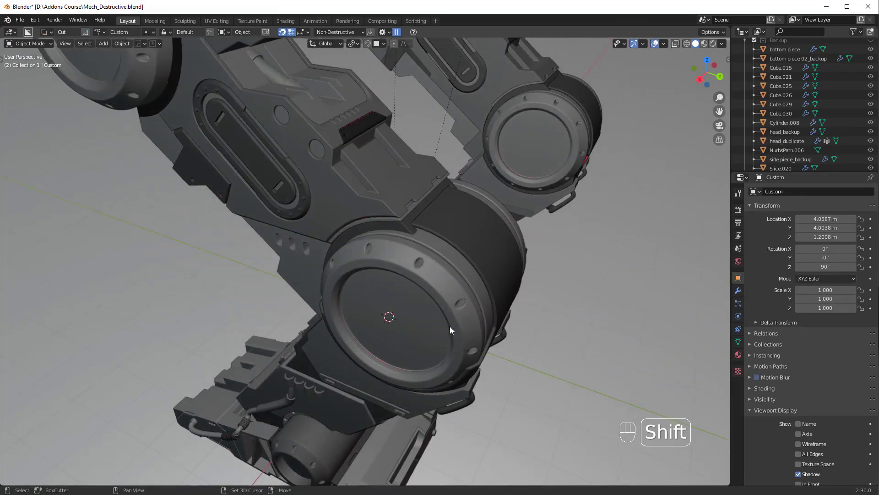
{"action": "left_click_drag", "start_coordinate": [463, 260], "coordinate": [560, 248]}
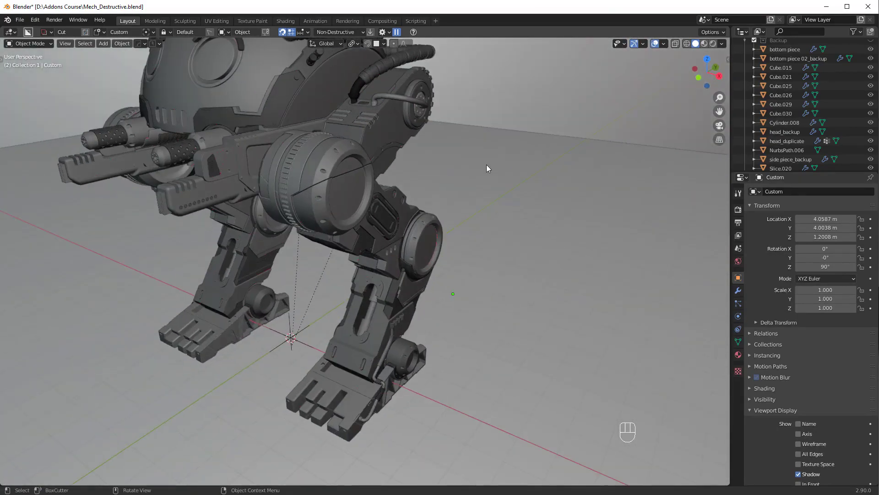
{"action": "middle_click", "coordinate": [442, 155]}
{"action": "left_click_drag", "start_coordinate": [446, 156], "coordinate": [507, 280]}
{"action": "left_click_drag", "start_coordinate": [516, 250], "coordinate": [451, 256]}
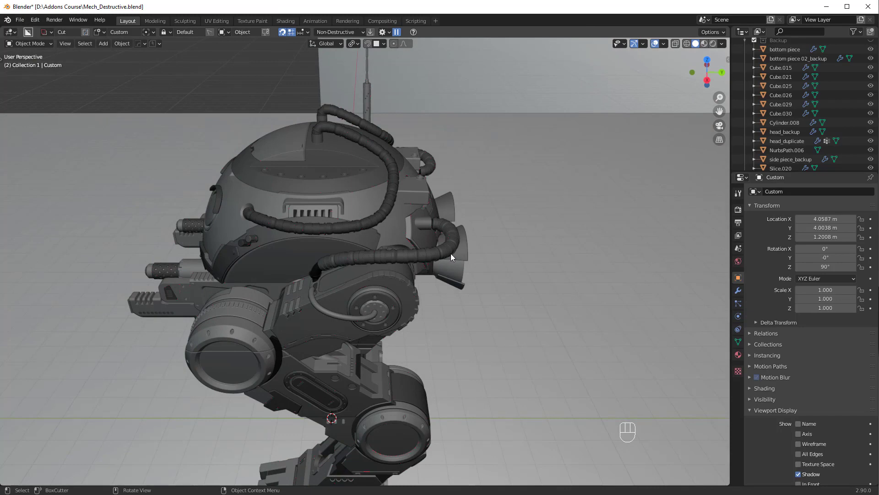
{"action": "left_click_drag", "start_coordinate": [286, 213], "coordinate": [394, 186]}
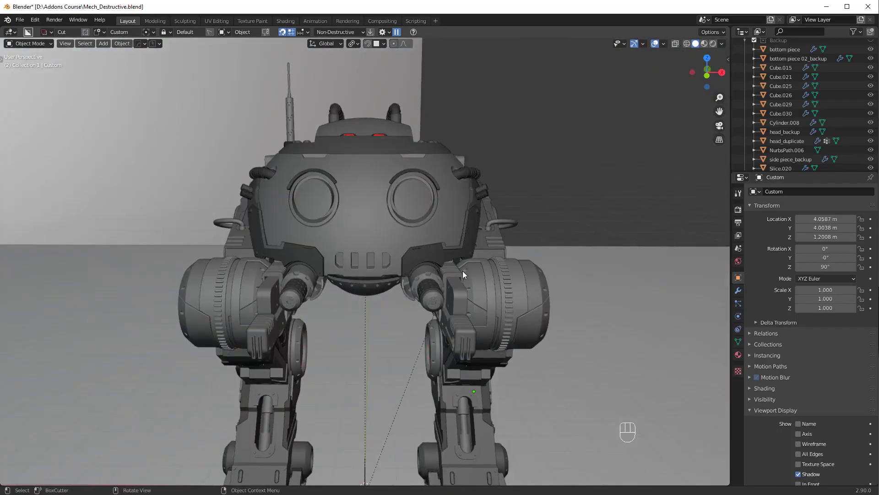
{"action": "left_click_drag", "start_coordinate": [468, 270], "coordinate": [483, 243]}
{"action": "left_click_drag", "start_coordinate": [474, 342], "coordinate": [444, 265]}
{"action": "left_click_drag", "start_coordinate": [450, 302], "coordinate": [422, 343]}
{"action": "left_click_drag", "start_coordinate": [433, 326], "coordinate": [469, 287]}
{"action": "left_click_drag", "start_coordinate": [498, 153], "coordinate": [418, 261]}
{"action": "middle_click", "coordinate": [469, 261]}
{"action": "left_click_drag", "start_coordinate": [508, 272], "coordinate": [442, 295]}
{"action": "left_click_drag", "start_coordinate": [421, 279], "coordinate": [414, 305]}
{"action": "middle_click", "coordinate": [354, 298]}
{"action": "middle_click", "coordinate": [385, 284]}
{"action": "left_click_drag", "start_coordinate": [361, 290], "coordinate": [456, 298]}
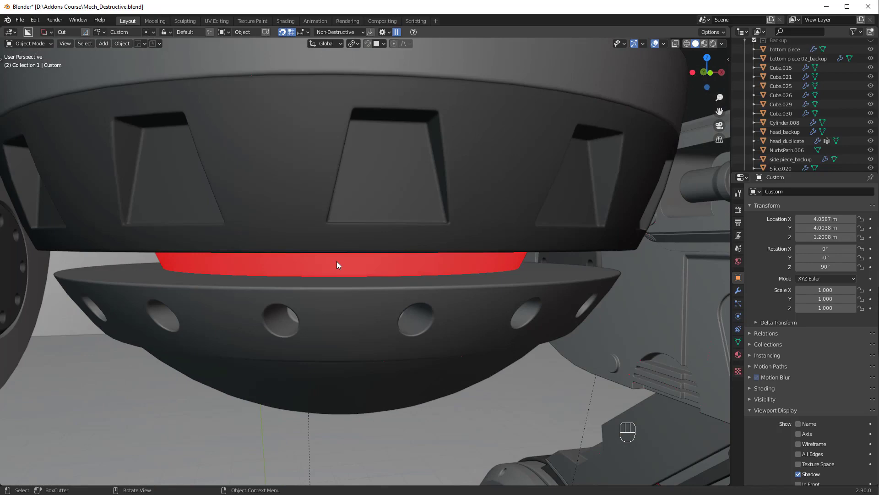
{"action": "middle_click", "coordinate": [356, 265]}
Select the Sphere dome, adjust its whole mesh in Edit Mode so the band turns plain grey, and return to Object Mode.
{"action": "left_click", "coordinate": [495, 279]}
{"action": "left_click", "coordinate": [498, 262]}
{"action": "key", "text": "a"}
{"action": "left_click", "coordinate": [505, 270]}
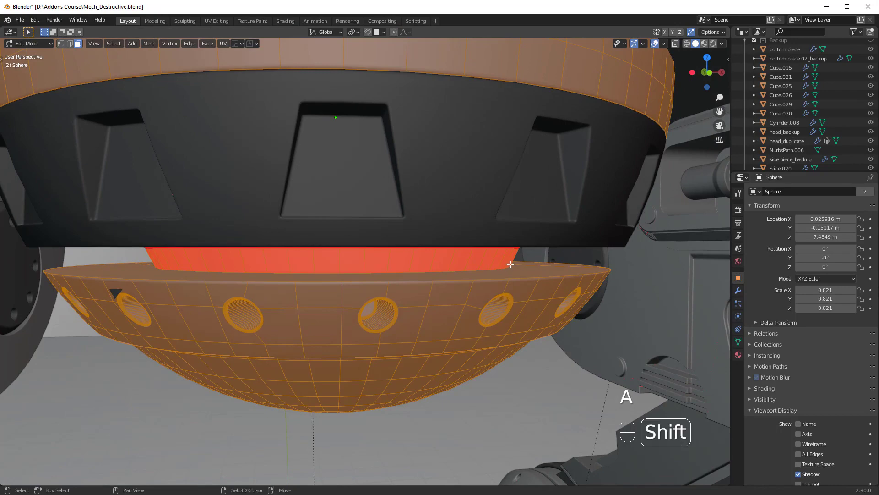
{"action": "key", "text": "shift+n"}
{"action": "key", "text": "Tab"}
{"action": "left_click_drag", "start_coordinate": [541, 278], "coordinate": [550, 266]}
{"action": "key", "text": "alt+a"}
{"action": "left_click_drag", "start_coordinate": [543, 268], "coordinate": [532, 278]}
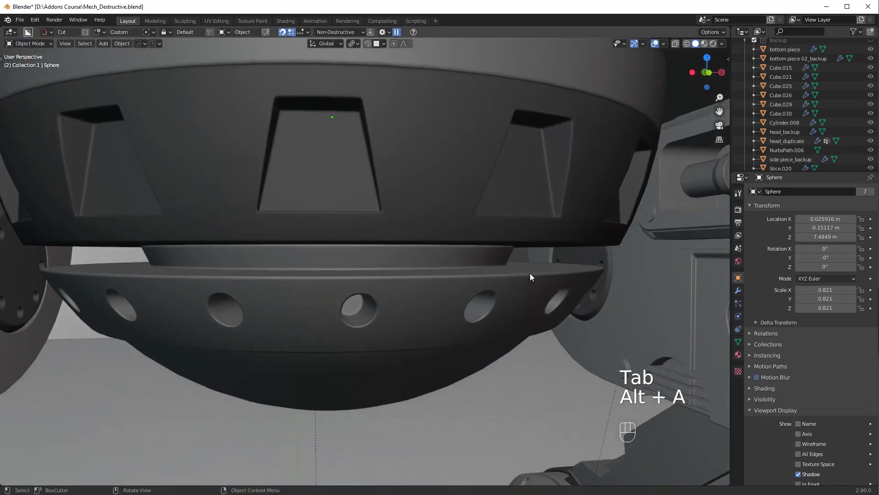
{"action": "left_click", "coordinate": [530, 268]}
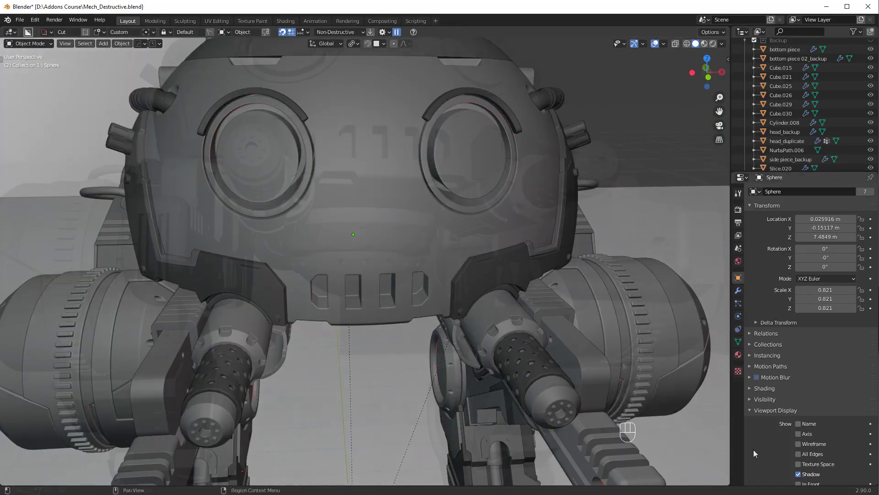
Frame the weapon housing and select Box.001 at the socket's red edge.
{"action": "left_click_drag", "start_coordinate": [573, 326], "coordinate": [489, 322]}
{"action": "left_click_drag", "start_coordinate": [508, 328], "coordinate": [513, 316]}
{"action": "left_click_drag", "start_coordinate": [543, 302], "coordinate": [415, 316]}
{"action": "middle_click", "coordinate": [464, 318]}
{"action": "left_click_drag", "start_coordinate": [529, 317], "coordinate": [409, 317]}
{"action": "middle_click", "coordinate": [414, 317]}
{"action": "left_click_drag", "start_coordinate": [540, 329], "coordinate": [513, 333]}
{"action": "left_click", "coordinate": [456, 291]}
{"action": "left_click_drag", "start_coordinate": [546, 303], "coordinate": [517, 301]}
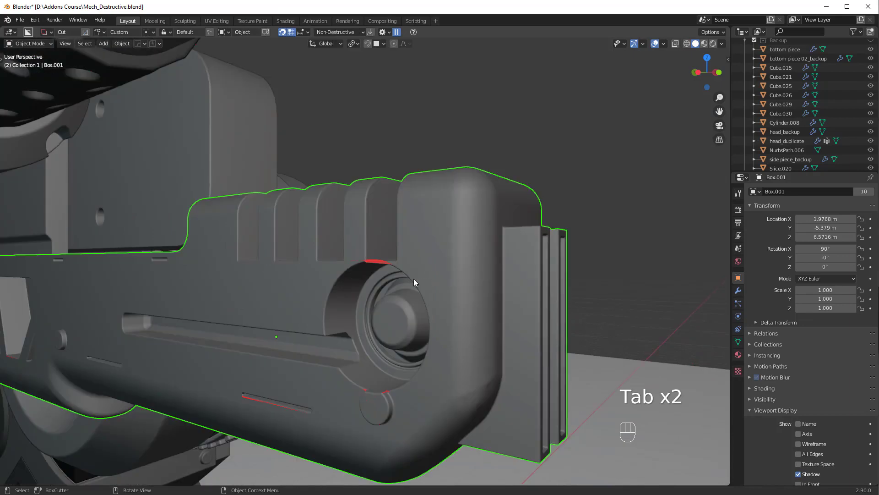
{"action": "left_click_drag", "start_coordinate": [425, 306], "coordinate": [429, 306]}
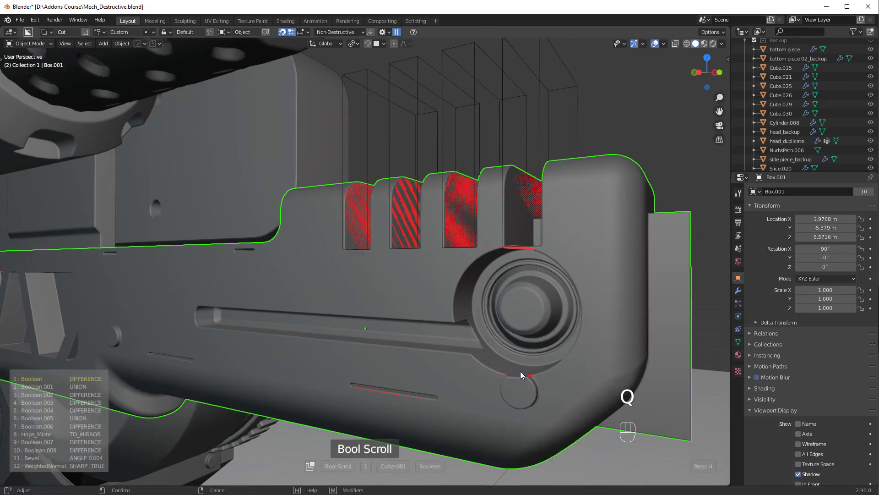
Pick the cylinder cutter via Bool Scroll and lower it slightly at the socket.
{"action": "key", "text": "g"}
{"action": "left_click", "coordinate": [555, 382]}
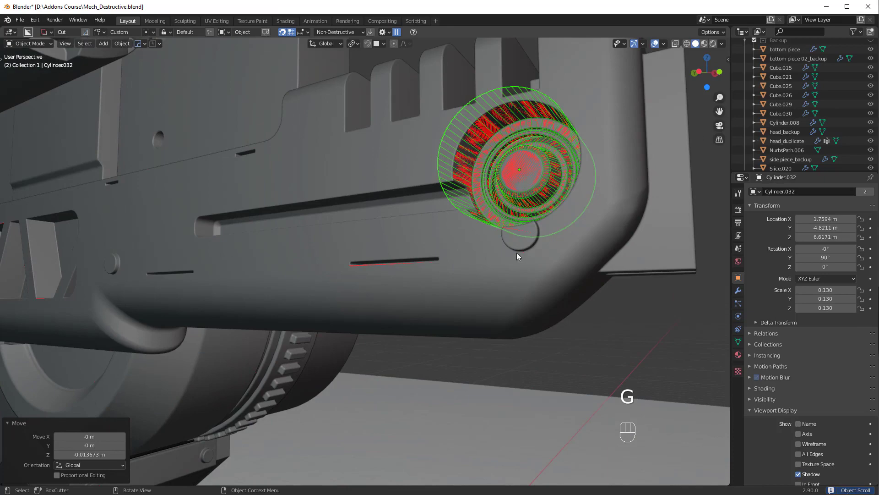
{"action": "left_click", "coordinate": [538, 247]}
{"action": "left_click", "coordinate": [577, 257]}
{"action": "left_click_drag", "start_coordinate": [607, 266], "coordinate": [565, 264]}
{"action": "left_click", "coordinate": [536, 271]}
Pick the slot cutter and slide the groove along its length up to the socket, then select the vent-panel part.
{"action": "left_click", "coordinate": [444, 248]}
{"action": "key", "text": "q"}
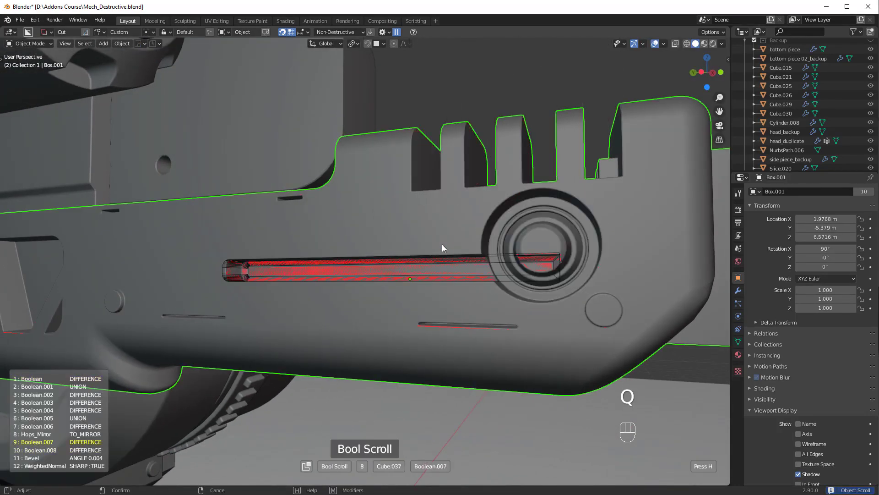
{"action": "key", "text": "g"}
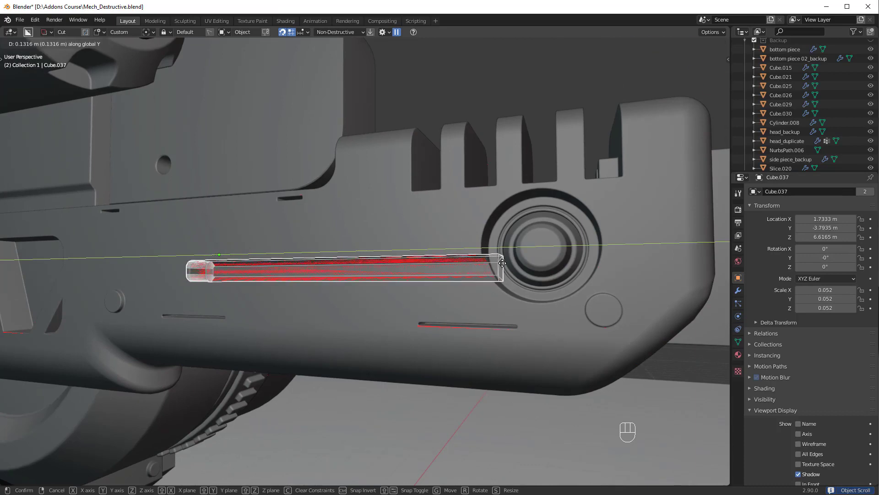
{"action": "left_click", "coordinate": [494, 283]}
{"action": "middle_click", "coordinate": [495, 284]}
{"action": "left_click_drag", "start_coordinate": [496, 283], "coordinate": [415, 309]}
{"action": "left_click", "coordinate": [343, 300]}
{"action": "left_click_drag", "start_coordinate": [449, 309], "coordinate": [417, 312]}
{"action": "middle_click", "coordinate": [359, 300]}
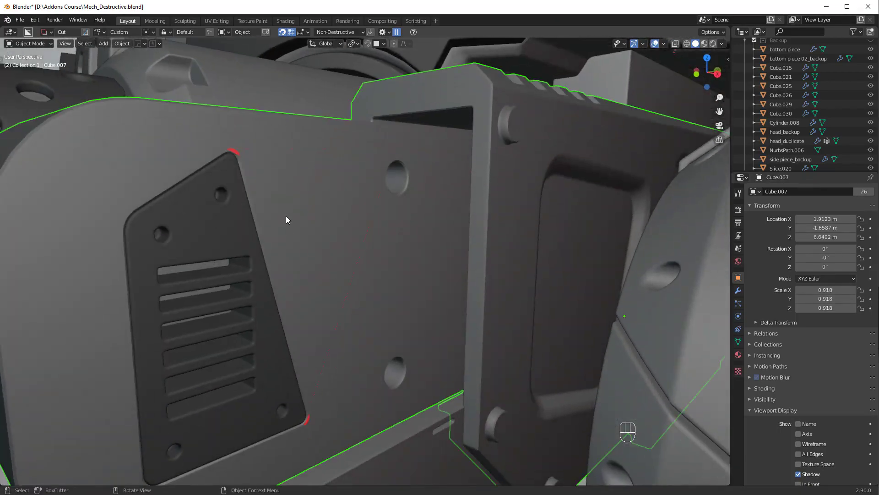
Show the wireframe overlay and zoom in on the vent panel's artifact corner.
{"action": "left_click_drag", "start_coordinate": [383, 236], "coordinate": [404, 260]}
{"action": "left_click_drag", "start_coordinate": [737, 292], "coordinate": [470, 310]}
{"action": "left_click", "coordinate": [452, 312]}
{"action": "left_click", "coordinate": [358, 348]}
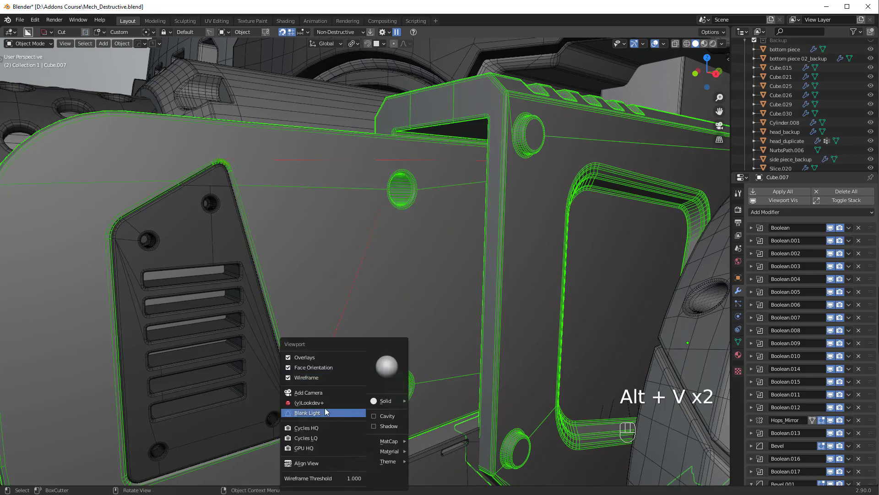
{"action": "left_click_drag", "start_coordinate": [345, 376], "coordinate": [366, 348]}
{"action": "middle_click", "coordinate": [385, 348]}
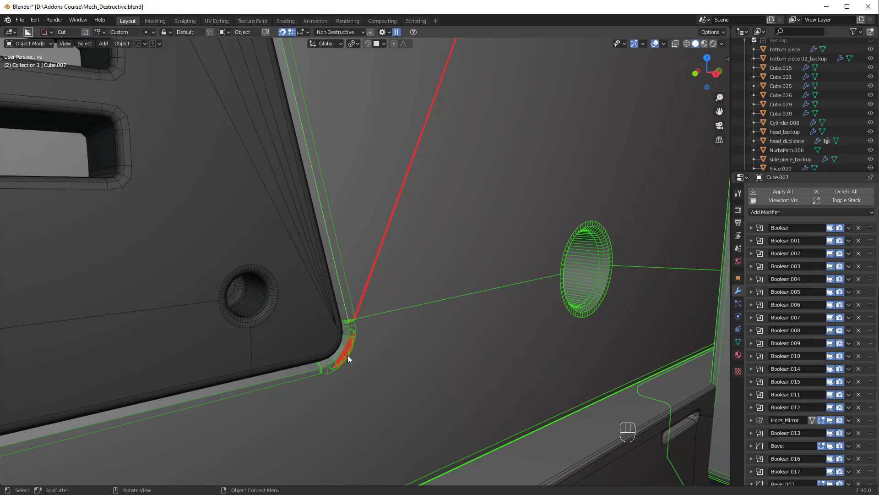
{"action": "key", "text": "alt+v"}
{"action": "key", "text": "q"}
{"action": "middle_click", "coordinate": [465, 255]}
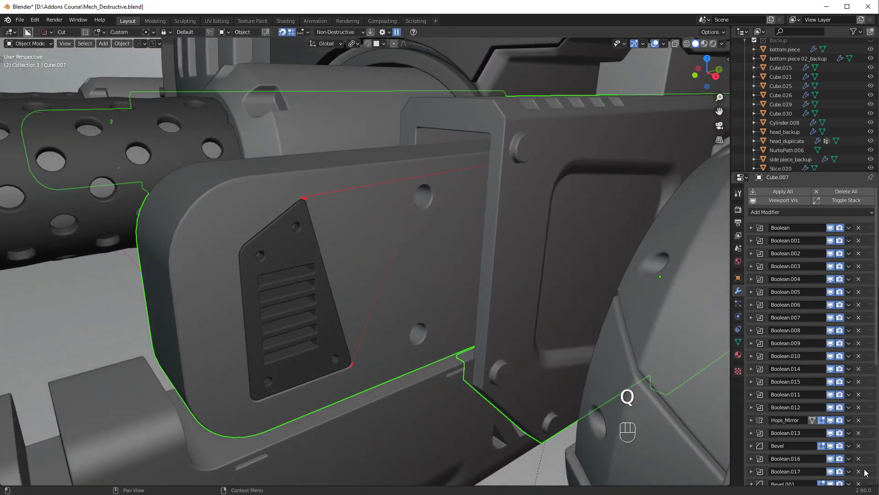
{"action": "middle_click", "coordinate": [402, 393]}
{"action": "key", "text": "alt+v"}
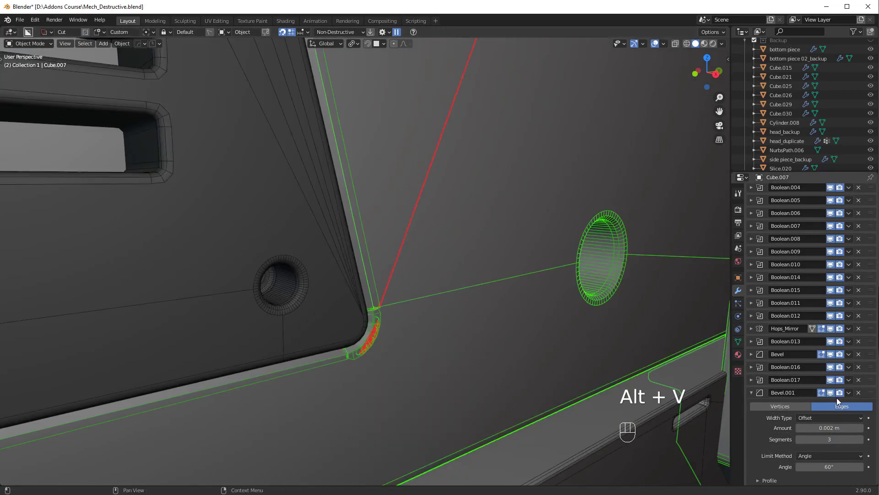
Set the Bevel modifier to limit by Edges, Amount 0.008 m and Angle 20°, then review the panel.
{"action": "left_click", "coordinate": [830, 399]}
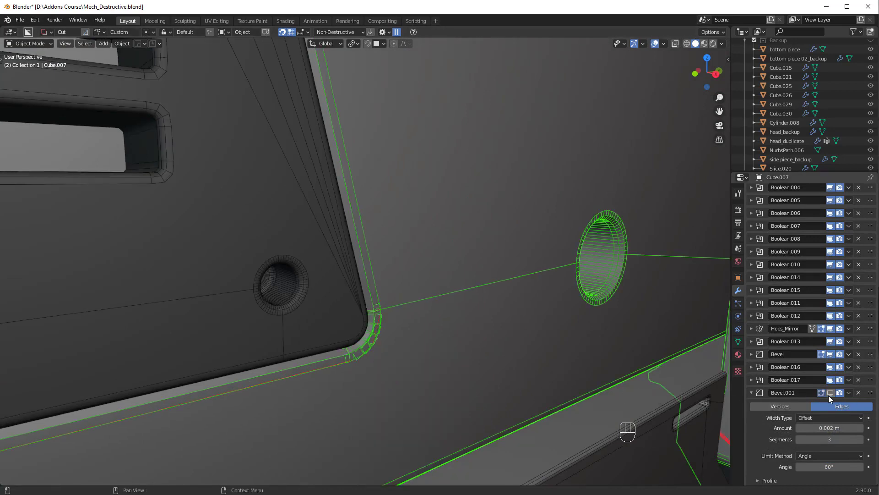
{"action": "left_click_drag", "start_coordinate": [836, 394], "coordinate": [836, 356]}
{"action": "left_click", "coordinate": [833, 355]}
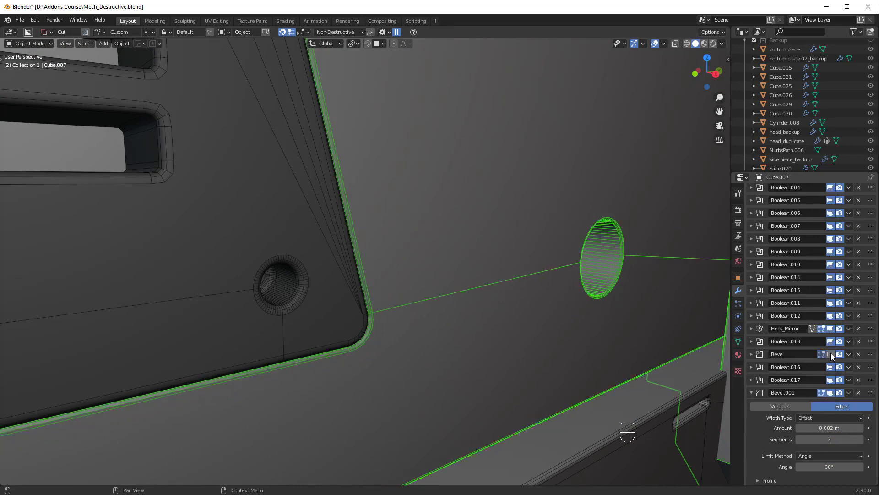
{"action": "left_click_drag", "start_coordinate": [833, 356], "coordinate": [758, 358]}
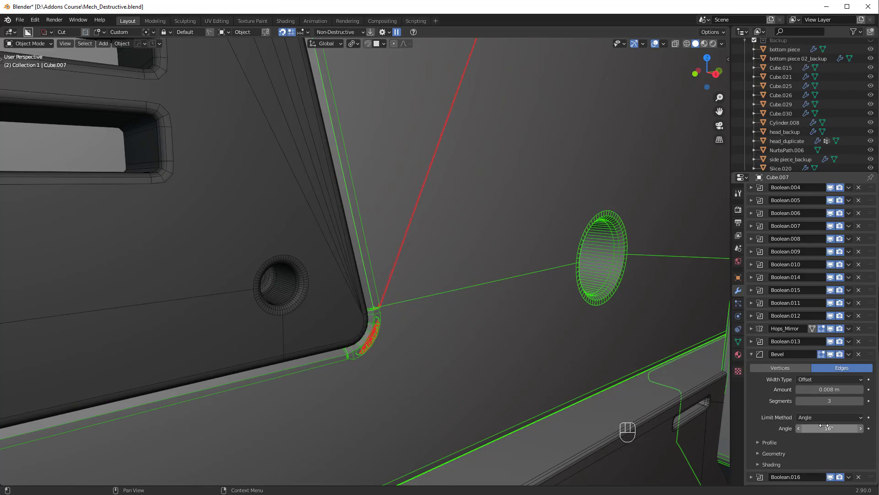
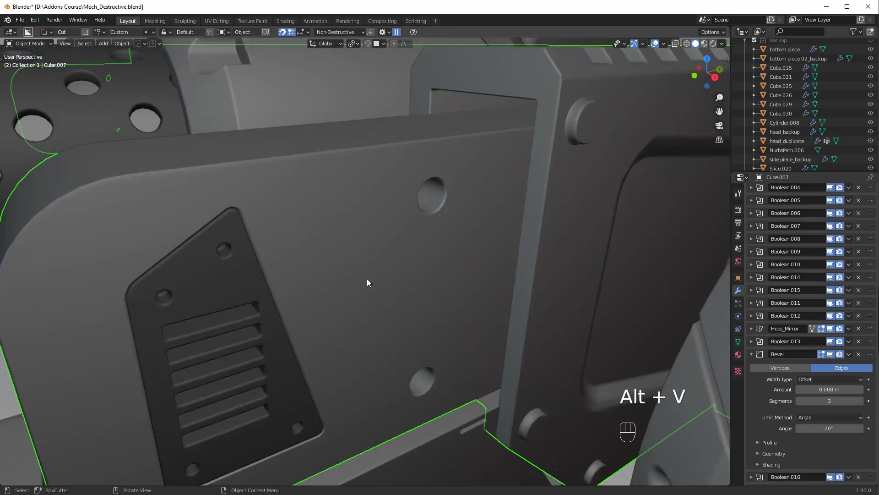
{"action": "left_click_drag", "start_coordinate": [412, 280], "coordinate": [413, 290]}
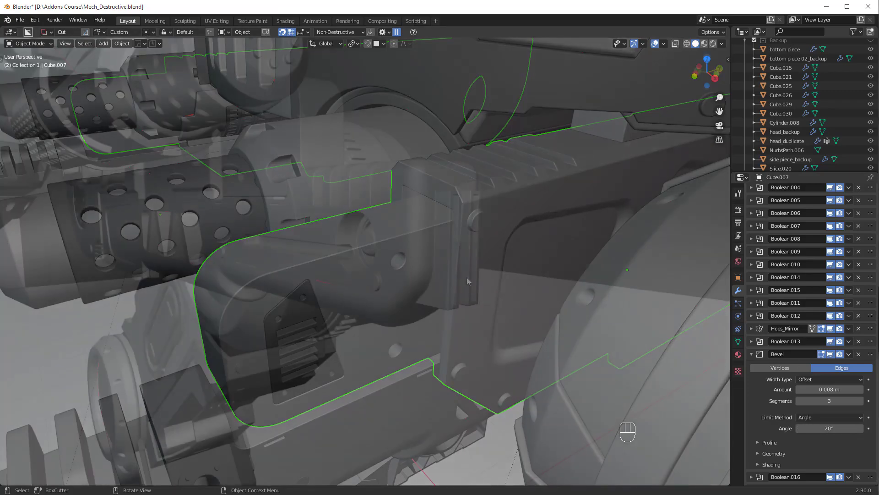
{"action": "left_click_drag", "start_coordinate": [464, 278], "coordinate": [478, 275]}
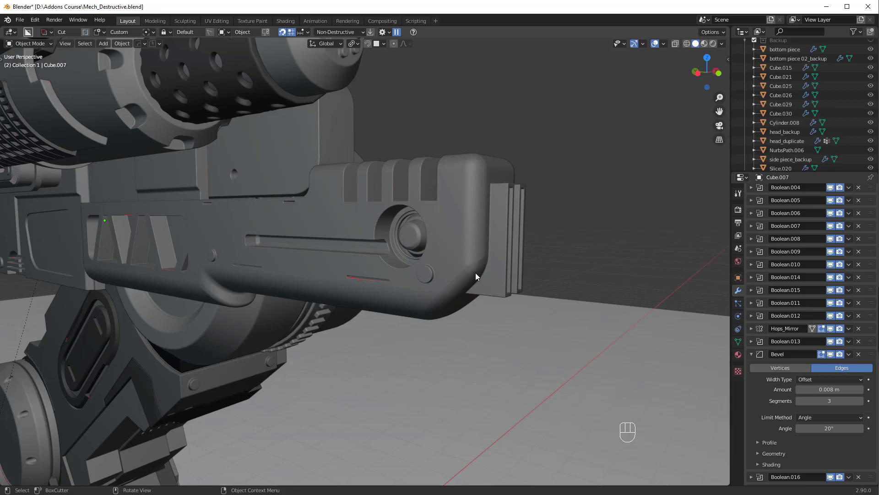
Save, then Bool Scroll to the small slot cutter on the housing and stretch it taller.
{"action": "key", "text": "ctrl+s"}
{"action": "left_click", "coordinate": [402, 313]}
{"action": "left_click", "coordinate": [401, 312]}
{"action": "middle_click", "coordinate": [438, 301]}
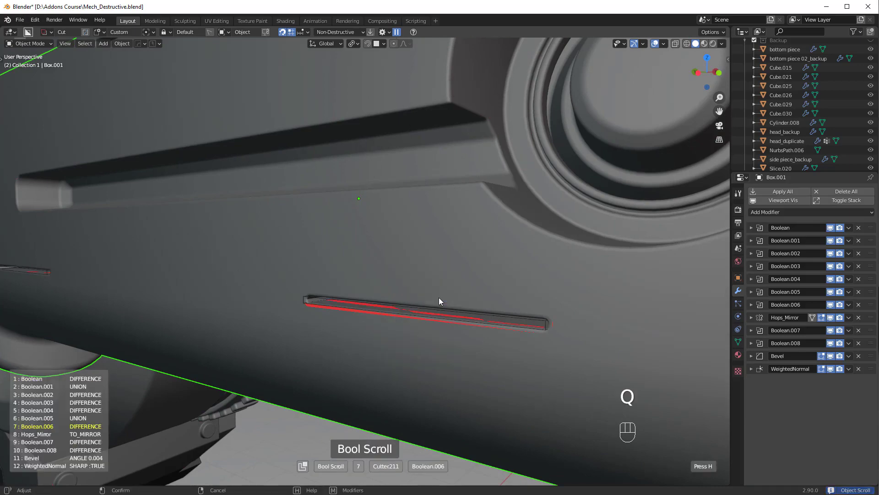
{"action": "key", "text": "s"}
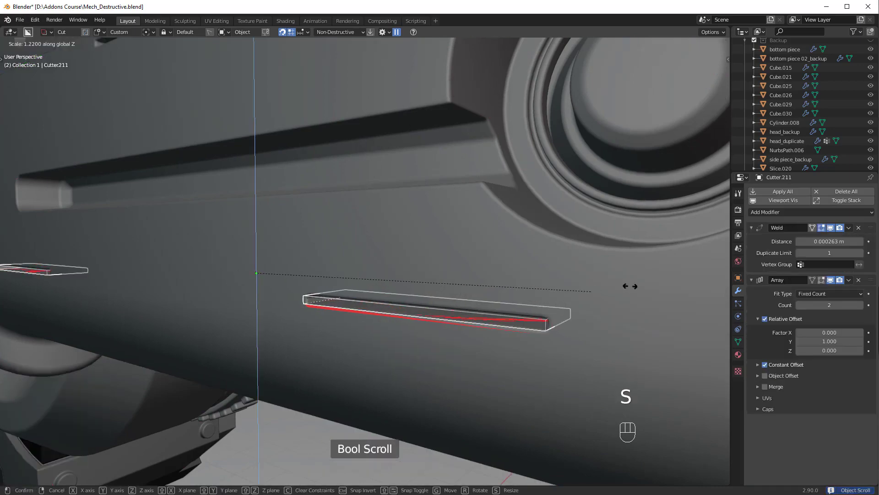
{"action": "key", "text": "g"}
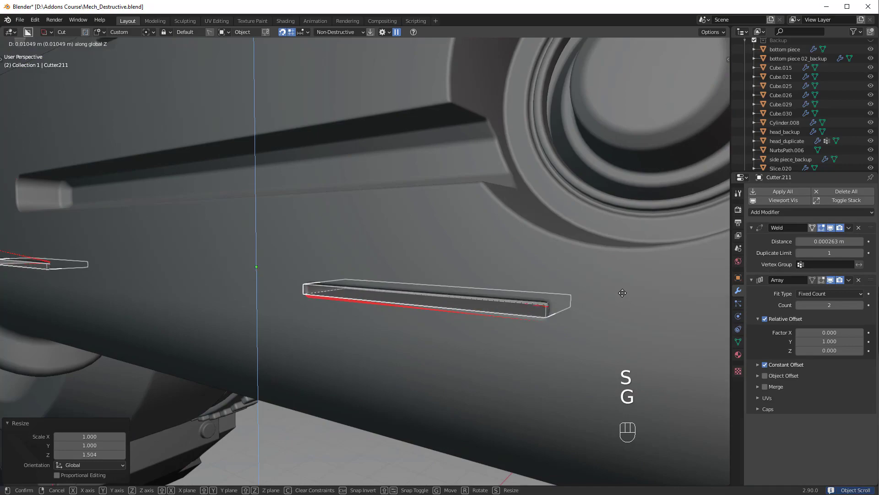
{"action": "key", "text": "h"}
{"action": "left_click", "coordinate": [332, 288]}
{"action": "key", "text": "alt+v"}
Pick Cutter211 and nudge it down along Z so the thin slot cuts cleanly, checking in solid view.
{"action": "left_click", "coordinate": [390, 294]}
{"action": "middle_click", "coordinate": [392, 294]}
{"action": "left_click_drag", "start_coordinate": [480, 333], "coordinate": [383, 312]}
{"action": "middle_click", "coordinate": [405, 313]}
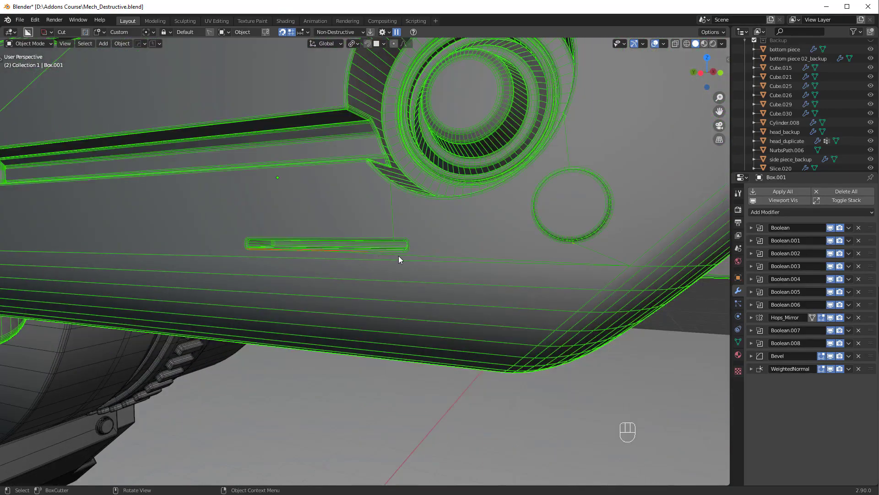
{"action": "middle_click", "coordinate": [401, 258]}
{"action": "key", "text": "g"}
{"action": "key", "text": "q"}
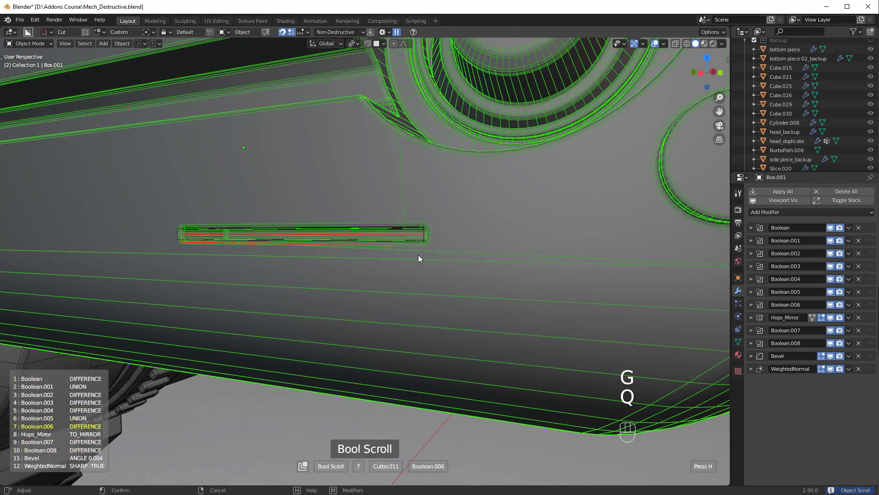
{"action": "key", "text": "g"}
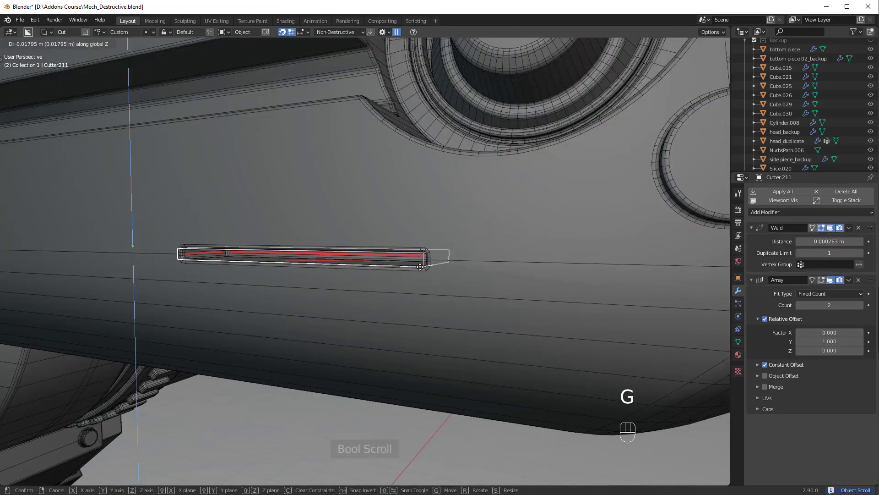
{"action": "key", "text": "alt+v"}
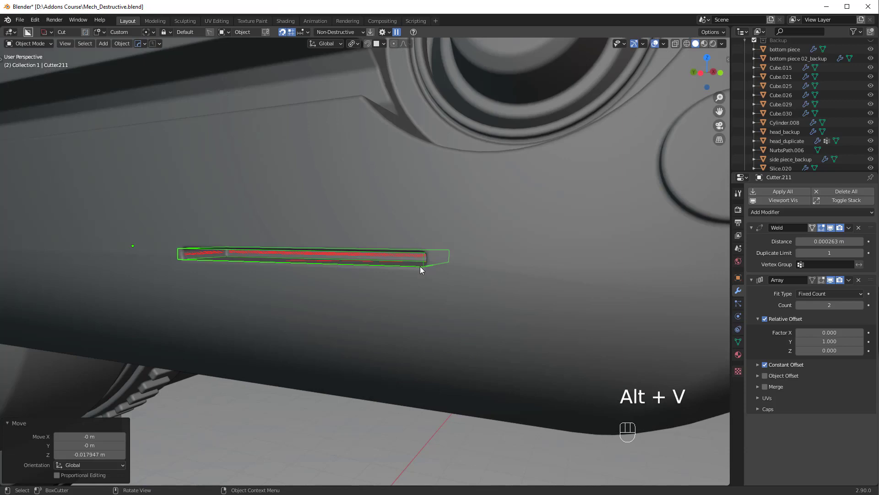
{"action": "key", "text": "h"}
{"action": "left_click", "coordinate": [422, 268]}
{"action": "left_click", "coordinate": [427, 271]}
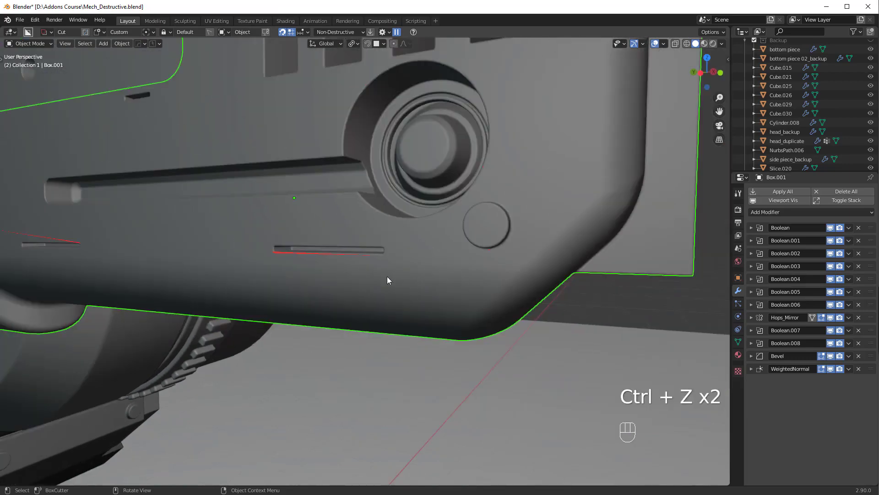
{"action": "left_click_drag", "start_coordinate": [395, 270], "coordinate": [397, 284]}
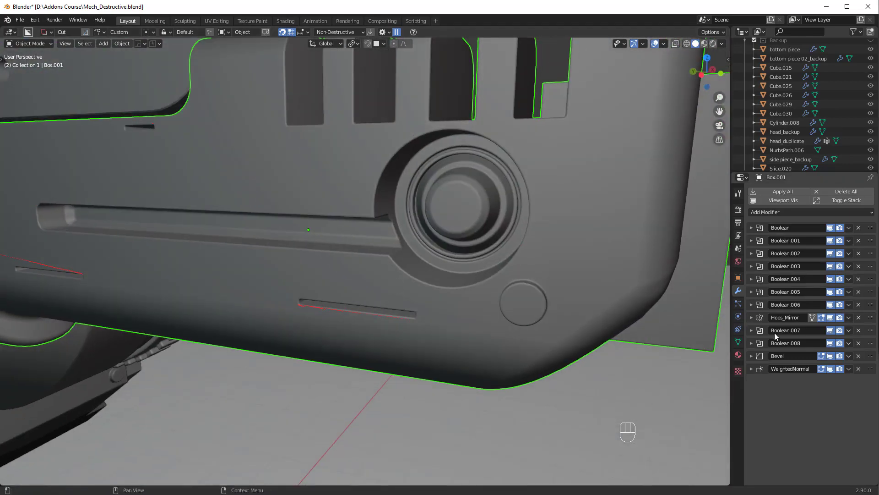
Change options in the housing's modifier stack.
{"action": "left_click", "coordinate": [834, 333]}
{"action": "left_click", "coordinate": [832, 339]}
{"action": "left_click", "coordinate": [833, 344]}
{"action": "left_click", "coordinate": [834, 307]}
Apply the boolean modifier on the side panel from its dropdown.
{"action": "left_click_drag", "start_coordinate": [835, 307], "coordinate": [804, 323]}
{"action": "middle_click", "coordinate": [508, 319]}
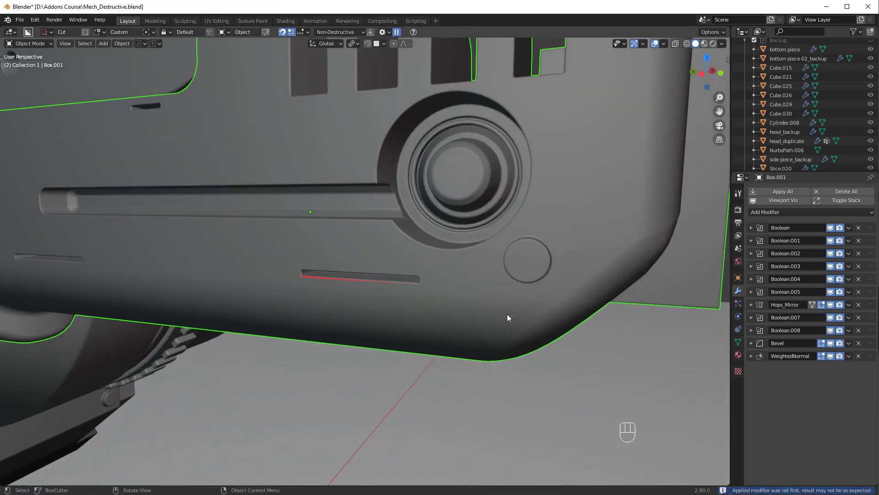
{"action": "left_click", "coordinate": [471, 314]}
{"action": "left_click_drag", "start_coordinate": [491, 306], "coordinate": [442, 301]}
{"action": "left_click", "coordinate": [483, 264]}
Edit the panel's mesh and select the slot corner and panel-edge vertices to connect them.
{"action": "key", "text": "ctrl+x"}
{"action": "left_click", "coordinate": [443, 288]}
{"action": "key", "text": "Tab"}
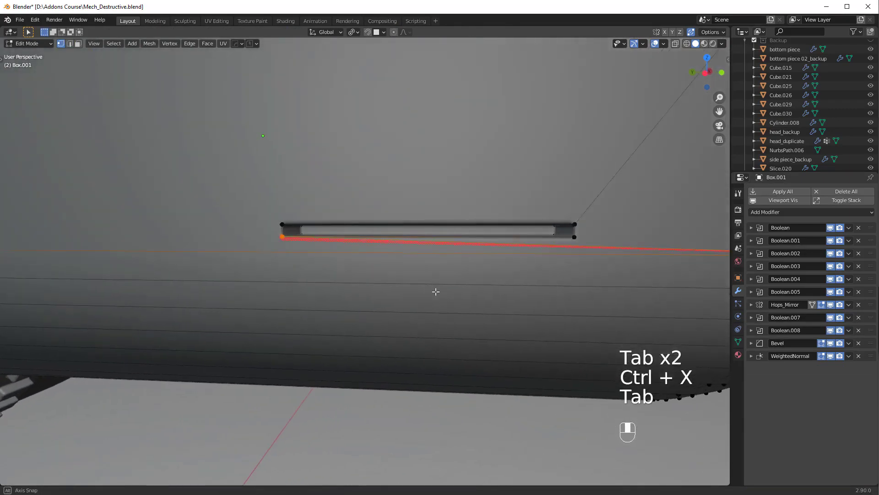
{"action": "left_click", "coordinate": [442, 271]}
{"action": "left_click", "coordinate": [441, 287]}
{"action": "left_click_drag", "start_coordinate": [427, 264], "coordinate": [396, 276]}
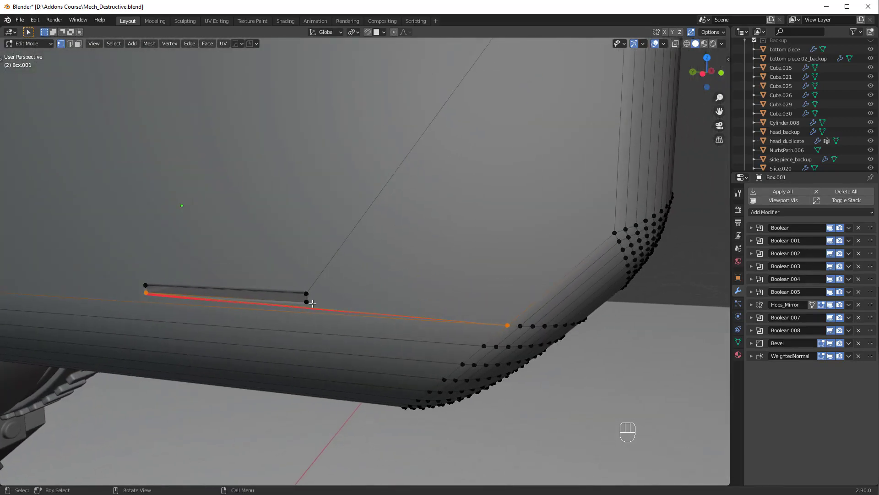
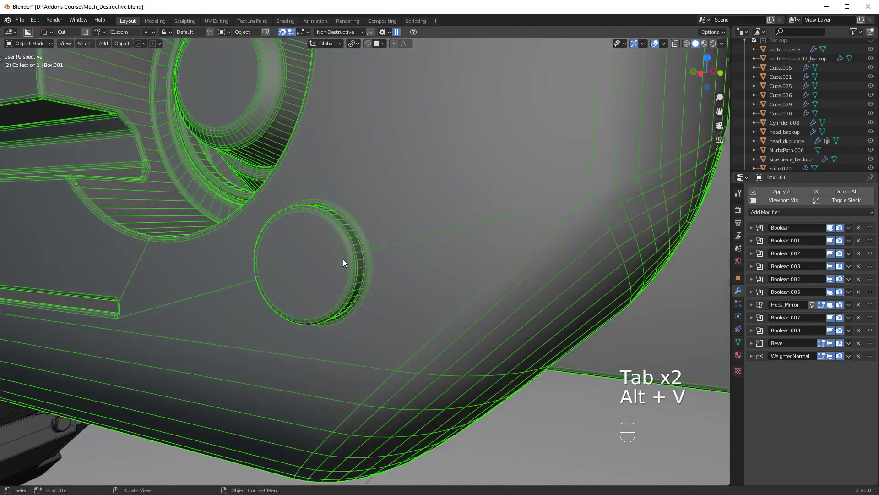
Select the vent side panel and overlay its wireframe to inspect the port and vent area.
{"action": "left_click", "coordinate": [382, 261]}
{"action": "left_click_drag", "start_coordinate": [507, 254], "coordinate": [503, 259]}
{"action": "key", "text": "alt+v"}
{"action": "left_click", "coordinate": [374, 312]}
{"action": "left_click", "coordinate": [357, 257]}
{"action": "left_click", "coordinate": [293, 214]}
{"action": "left_click", "coordinate": [384, 224]}
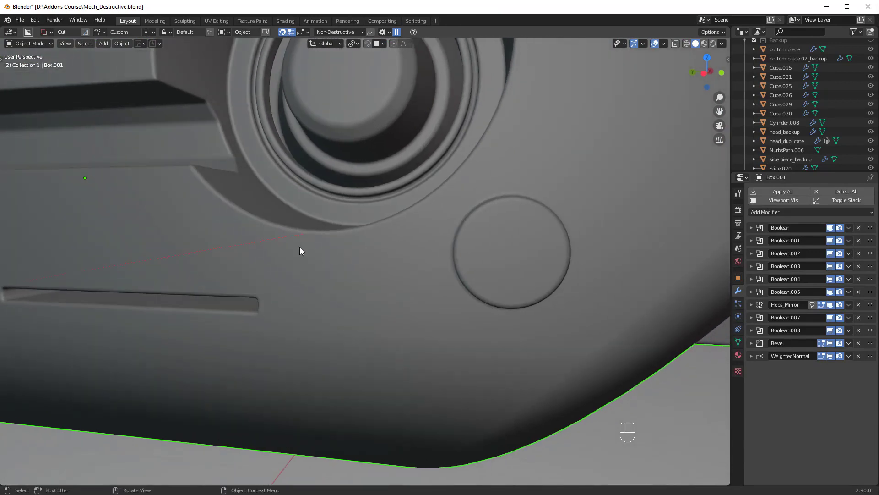
{"action": "left_click", "coordinate": [345, 263]}
{"action": "key", "text": "alt+v"}
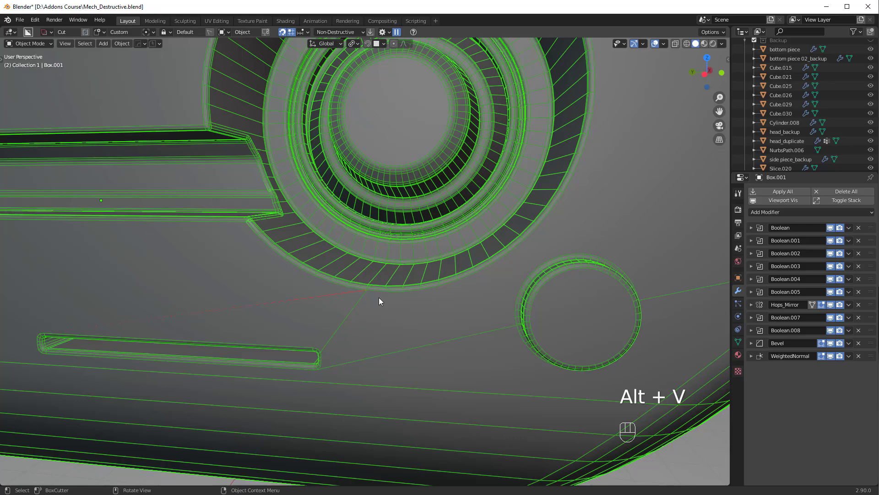
Pick the cutter pieces around the round port and vent openings in the viewport.
{"action": "left_click_drag", "start_coordinate": [766, 215], "coordinate": [601, 344]}
{"action": "left_click_drag", "start_coordinate": [543, 315], "coordinate": [551, 318]}
{"action": "left_click", "coordinate": [550, 316]}
{"action": "right_click", "coordinate": [546, 313]}
{"action": "left_click", "coordinate": [459, 310]}
{"action": "right_click", "coordinate": [459, 310]}
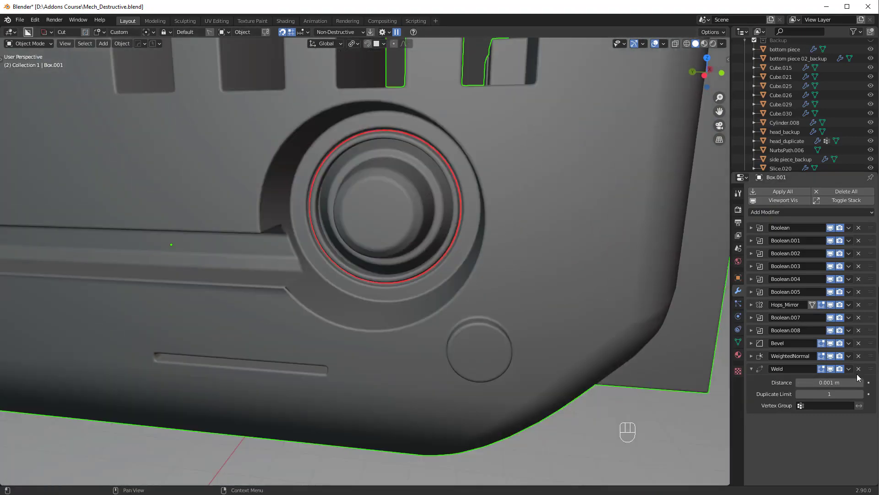
{"action": "left_click", "coordinate": [862, 372]}
{"action": "left_click", "coordinate": [484, 323]}
{"action": "right_click", "coordinate": [485, 324]}
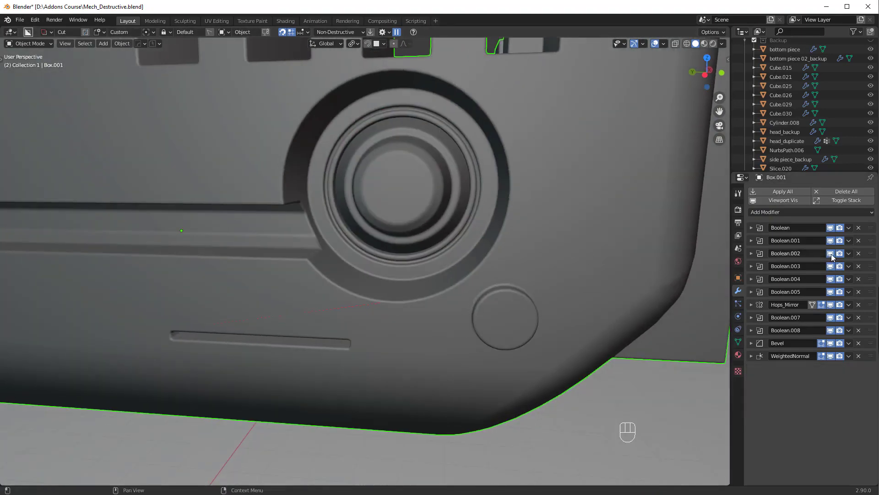
Apply the next Boolean modifiers in the side panel's modifier stack.
{"action": "left_click", "coordinate": [835, 256]}
{"action": "left_click", "coordinate": [831, 241]}
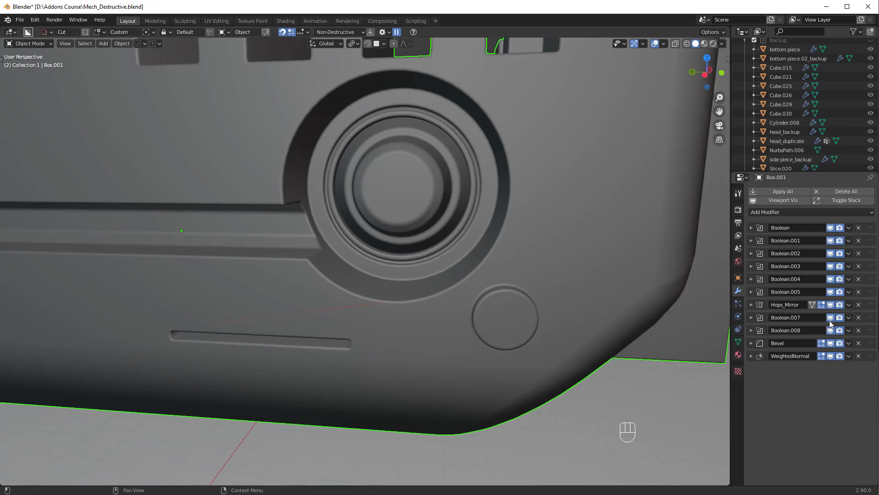
{"action": "left_click", "coordinate": [832, 322]}
{"action": "left_click", "coordinate": [832, 322]}
{"action": "double_click", "coordinate": [834, 333]}
{"action": "left_click_drag", "start_coordinate": [850, 319], "coordinate": [875, 310]}
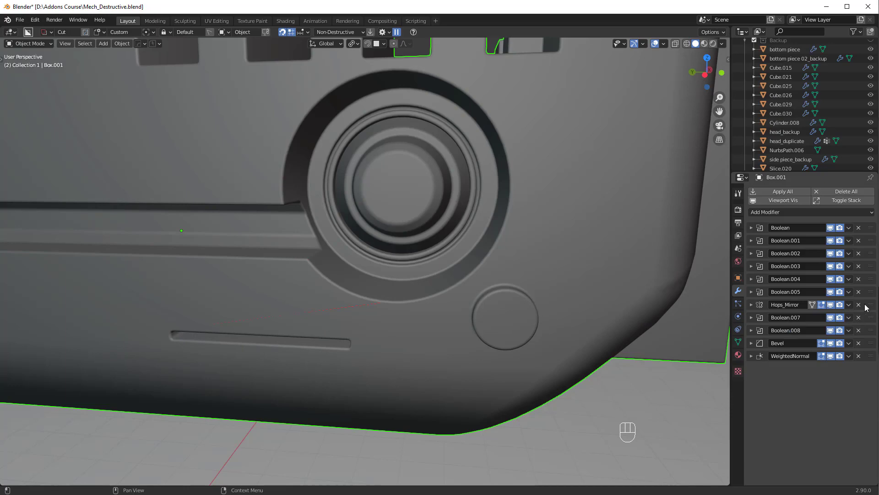
{"action": "left_click_drag", "start_coordinate": [867, 315], "coordinate": [864, 333]}
{"action": "left_click_drag", "start_coordinate": [850, 309], "coordinate": [850, 314]}
{"action": "left_click_drag", "start_coordinate": [852, 306], "coordinate": [836, 316]}
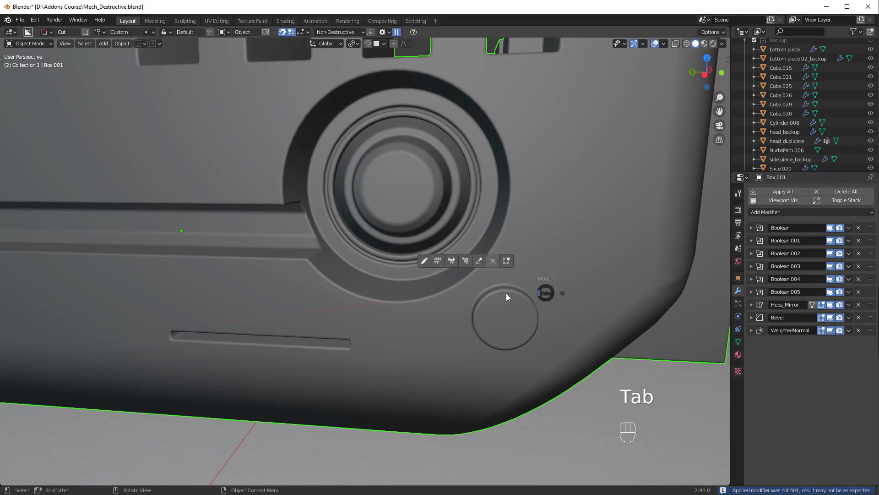
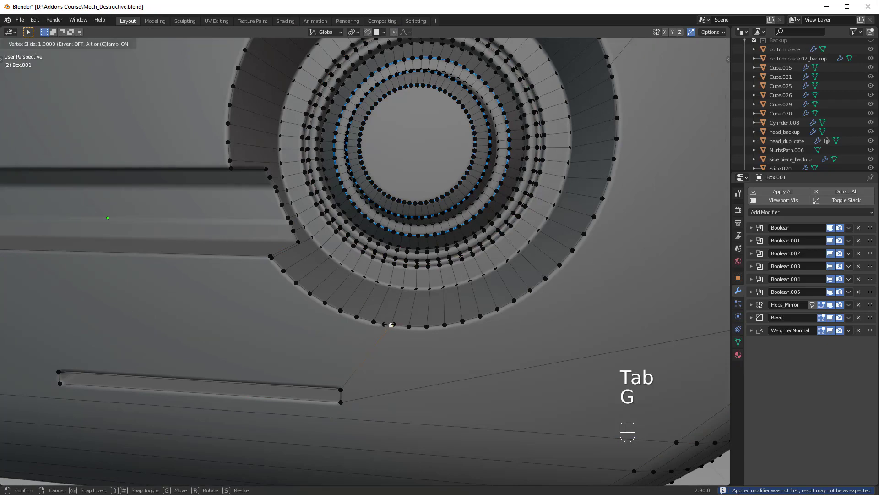
Enter Edit Mode and vertex-slide the points around the round port into place.
{"action": "key", "text": "Tab"}
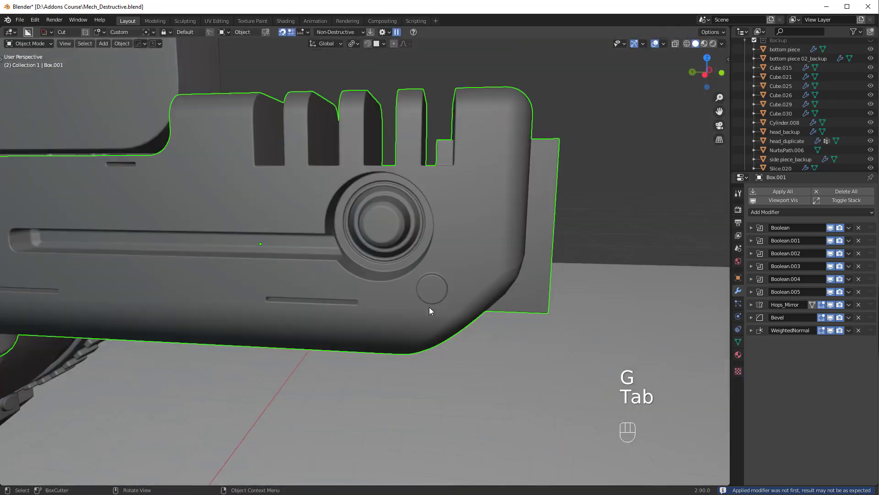
{"action": "left_click_drag", "start_coordinate": [423, 313], "coordinate": [387, 330]}
{"action": "left_click", "coordinate": [369, 333]}
{"action": "left_click_drag", "start_coordinate": [504, 315], "coordinate": [473, 314]}
{"action": "left_click", "coordinate": [319, 293]}
{"action": "left_click", "coordinate": [394, 307]}
{"action": "left_click_drag", "start_coordinate": [337, 285], "coordinate": [429, 318]}
{"action": "middle_click", "coordinate": [386, 311]}
{"action": "middle_click", "coordinate": [290, 164]}
Apply the remaining booleans lower in the stack and frame the red-edged vent corner.
{"action": "left_click", "coordinate": [834, 230]}
{"action": "left_click_drag", "start_coordinate": [834, 241], "coordinate": [832, 254]}
{"action": "left_click", "coordinate": [832, 255]}
{"action": "left_click", "coordinate": [833, 267]}
{"action": "left_click", "coordinate": [832, 271]}
{"action": "left_click", "coordinate": [832, 281]}
{"action": "left_click_drag", "start_coordinate": [847, 284], "coordinate": [590, 341]}
{"action": "left_click_drag", "start_coordinate": [490, 298], "coordinate": [421, 244]}
{"action": "left_click_drag", "start_coordinate": [524, 273], "coordinate": [299, 183]}
{"action": "left_click_drag", "start_coordinate": [470, 234], "coordinate": [490, 245]}
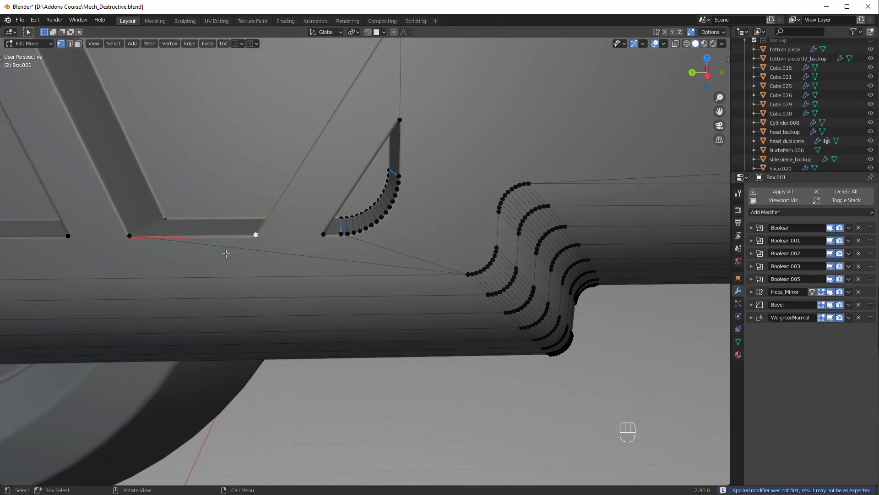
Knife-cut across the vent struts and dissolve the first stray vertices at the triangular cutouts.
{"action": "left_click", "coordinate": [138, 233]}
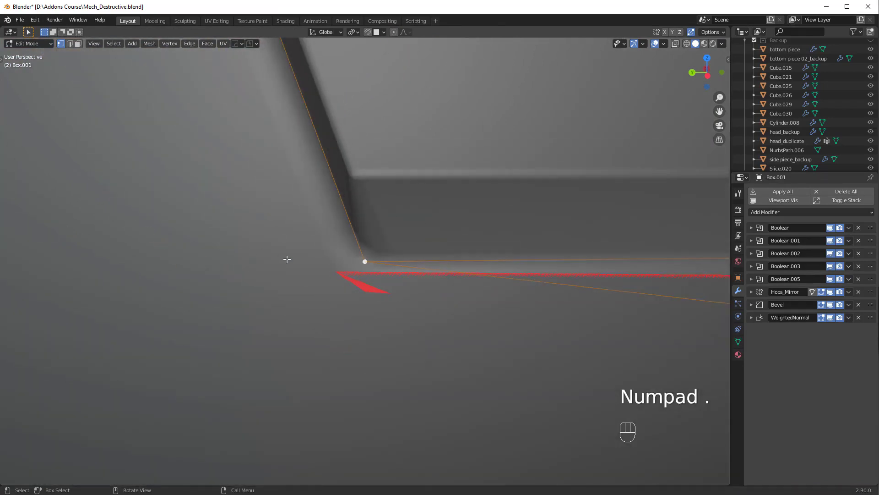
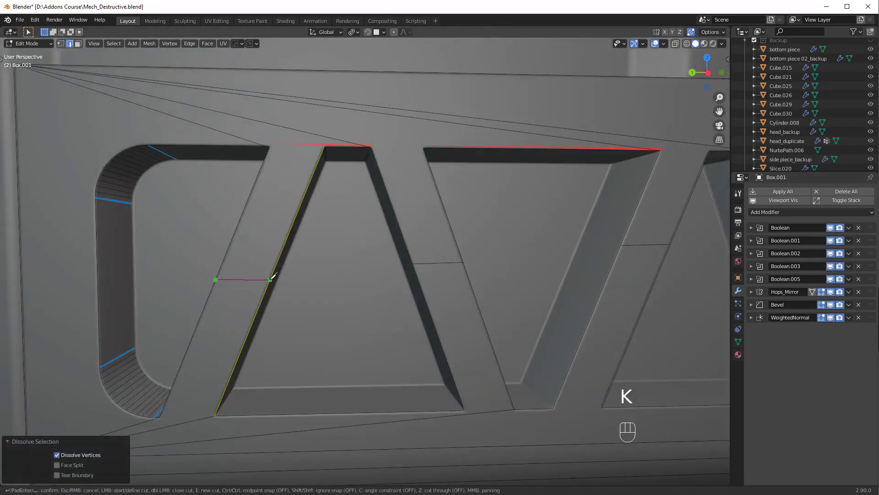
{"action": "key", "text": "Tab"}
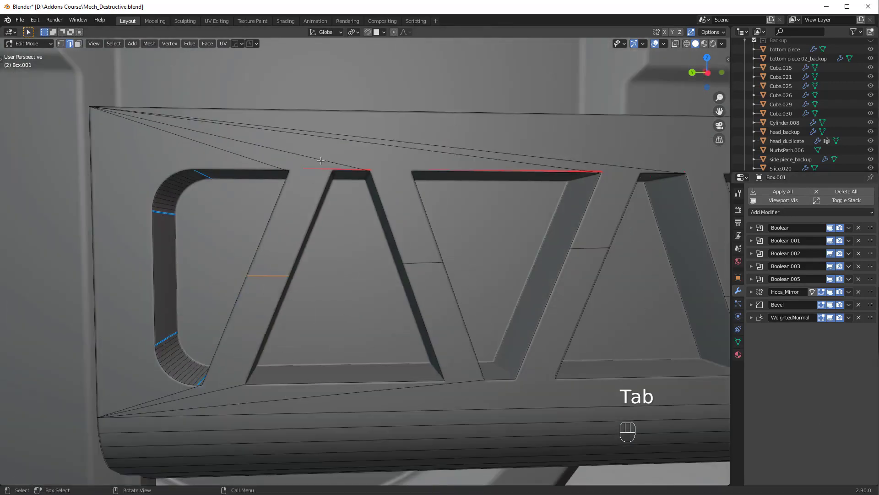
{"action": "key", "text": "ctrl+x"}
{"action": "left_click", "coordinate": [398, 149]}
{"action": "left_click", "coordinate": [424, 144]}
{"action": "key", "text": "ctrl+x"}
{"action": "left_click_drag", "start_coordinate": [395, 276], "coordinate": [385, 255]}
Dissolve the remaining stray cutout vertices and return the panel to Object Mode.
{"action": "left_click", "coordinate": [288, 344]}
{"action": "key", "text": "ctrl+x"}
{"action": "left_click", "coordinate": [203, 335]}
{"action": "key", "text": "Tab"}
{"action": "left_click_drag", "start_coordinate": [512, 233], "coordinate": [469, 239]}
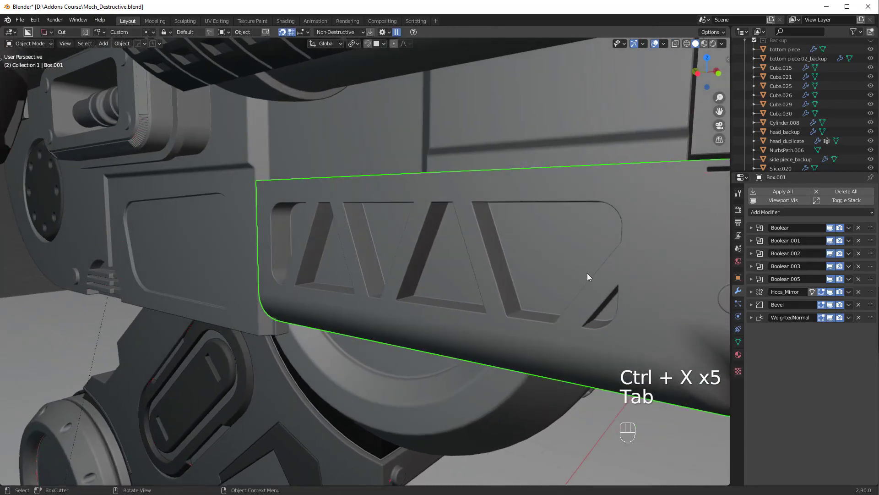
Frame the lower assembly and select the angled leg piece Cube.007.
{"action": "left_click", "coordinate": [570, 301]}
{"action": "left_click_drag", "start_coordinate": [449, 232], "coordinate": [543, 203]}
{"action": "left_click", "coordinate": [444, 214]}
{"action": "left_click_drag", "start_coordinate": [437, 221], "coordinate": [341, 280]}
{"action": "left_click_drag", "start_coordinate": [356, 281], "coordinate": [348, 251]}
{"action": "left_click_drag", "start_coordinate": [362, 304], "coordinate": [345, 301]}
{"action": "left_click_drag", "start_coordinate": [351, 330], "coordinate": [380, 340]}
{"action": "left_click", "coordinate": [366, 387]}
Edge-slide along the angled leg piece, repeating the slide on a second edge.
{"action": "left_click_drag", "start_coordinate": [524, 278], "coordinate": [317, 348]}
{"action": "middle_click", "coordinate": [354, 286]}
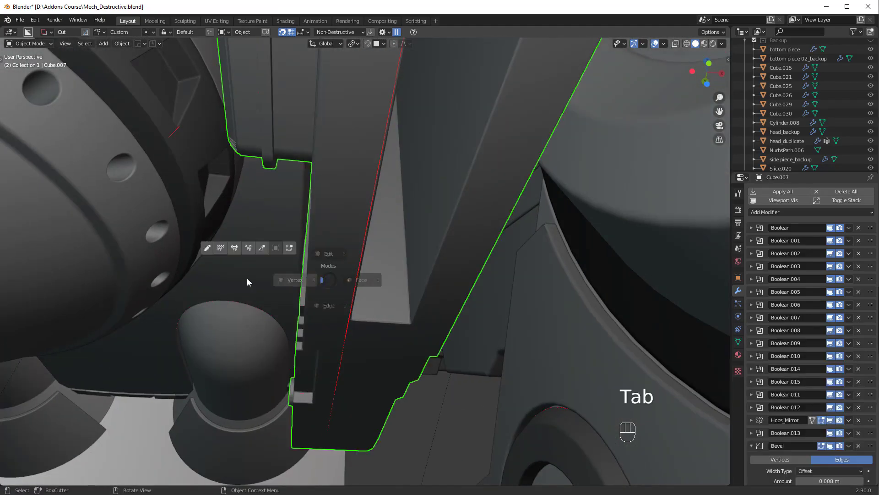
{"action": "left_click_drag", "start_coordinate": [373, 289], "coordinate": [399, 284]}
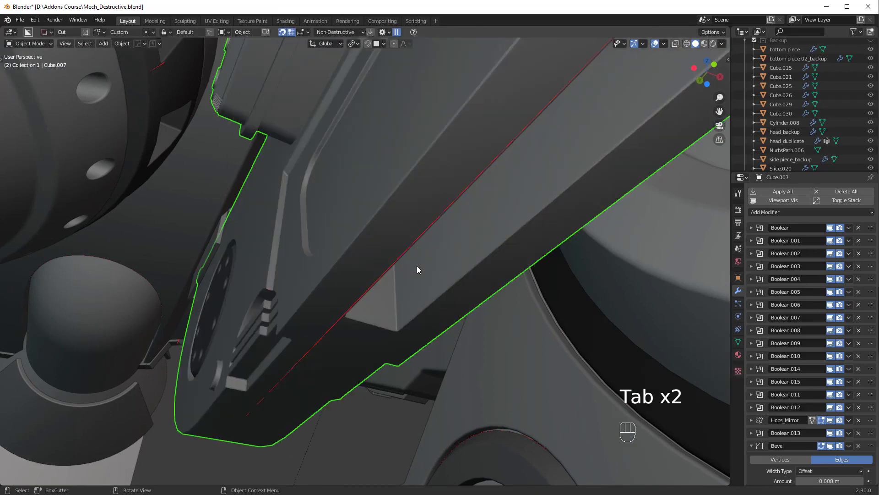
{"action": "key", "text": "g"}
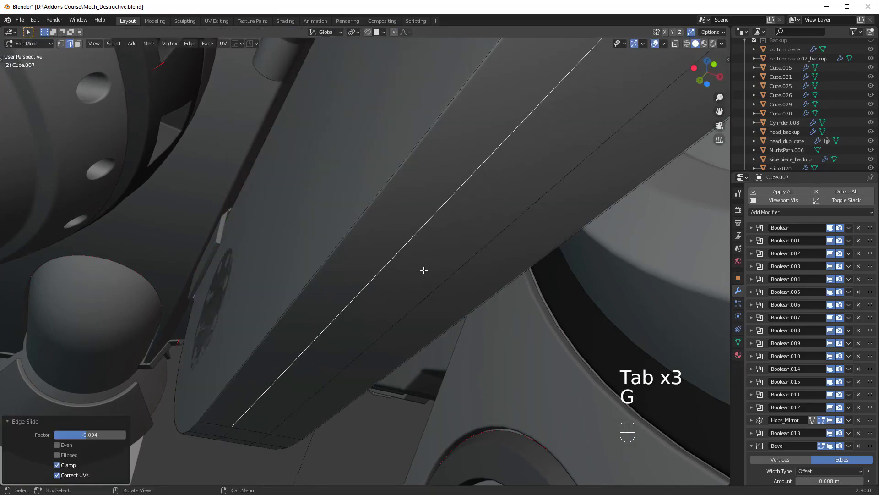
{"action": "key", "text": "Tab"}
{"action": "left_click", "coordinate": [464, 178]}
{"action": "left_click", "coordinate": [399, 211]}
{"action": "key", "text": "g"}
{"action": "key", "text": "Tab"}
{"action": "left_click_drag", "start_coordinate": [423, 196], "coordinate": [426, 227]}
Select the bevelled Cylinder.005 housing and open its mesh for editing.
{"action": "middle_click", "coordinate": [530, 255]}
{"action": "left_click", "coordinate": [392, 244]}
{"action": "left_click_drag", "start_coordinate": [440, 181], "coordinate": [373, 253]}
{"action": "left_click", "coordinate": [389, 247]}
{"action": "right_click", "coordinate": [389, 248]}
{"action": "left_click", "coordinate": [504, 194]}
{"action": "left_click_drag", "start_coordinate": [528, 197], "coordinate": [473, 253]}
{"action": "left_click_drag", "start_coordinate": [483, 253], "coordinate": [546, 242]}
{"action": "left_click_drag", "start_coordinate": [577, 248], "coordinate": [289, 300]}
{"action": "left_click_drag", "start_coordinate": [328, 287], "coordinate": [346, 285]}
With Auto Merge on, dissolve and merge the housing's stray vertices, then return to Object Mode.
{"action": "left_click", "coordinate": [320, 272]}
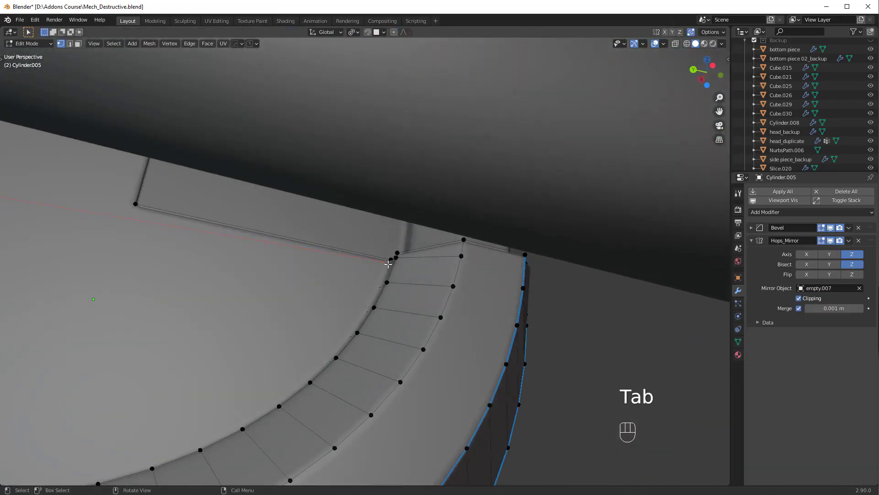
{"action": "left_click", "coordinate": [401, 266]}
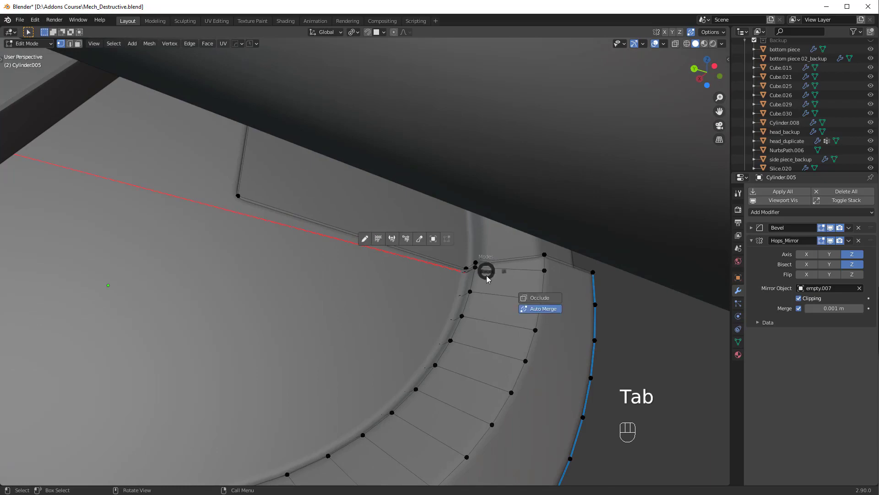
{"action": "key", "text": "ctrl+x"}
{"action": "left_click", "coordinate": [471, 270]}
{"action": "key", "text": "ctrl+x"}
{"action": "key", "text": "Tab"}
{"action": "left_click_drag", "start_coordinate": [475, 266], "coordinate": [365, 275]}
{"action": "key", "text": "alt+a"}
{"action": "left_click_drag", "start_coordinate": [356, 269], "coordinate": [382, 289]}
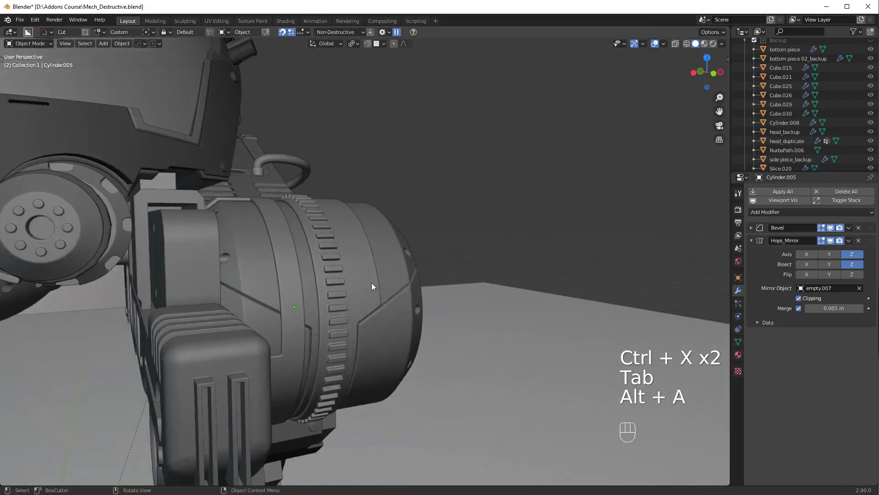
{"action": "left_click_drag", "start_coordinate": [327, 243], "coordinate": [464, 207]}
{"action": "left_click_drag", "start_coordinate": [434, 206], "coordinate": [404, 237]}
{"action": "left_click", "coordinate": [386, 219]}
{"action": "left_click", "coordinate": [414, 226]}
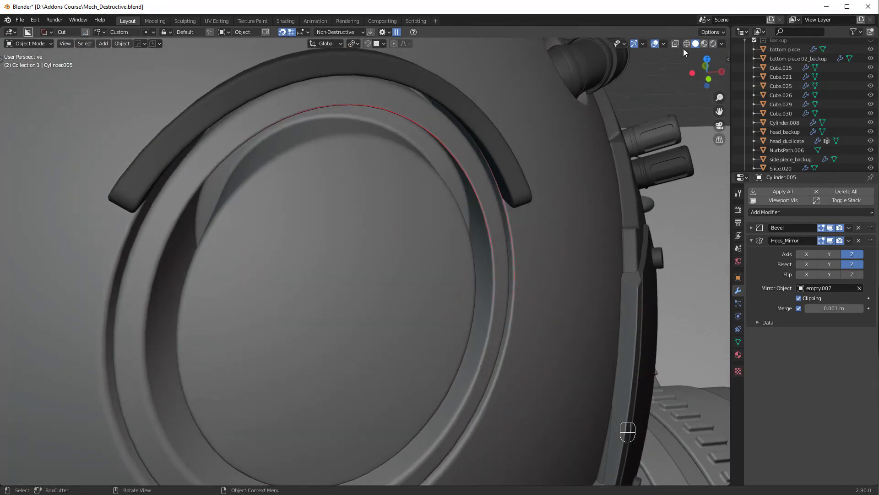
{"action": "left_click_drag", "start_coordinate": [667, 51], "coordinate": [714, 48]}
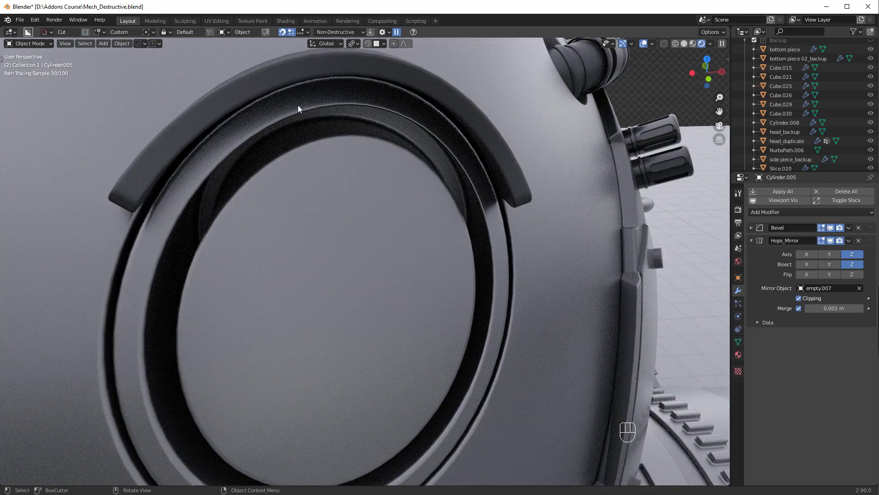
{"action": "left_click_drag", "start_coordinate": [684, 44], "coordinate": [458, 171]}
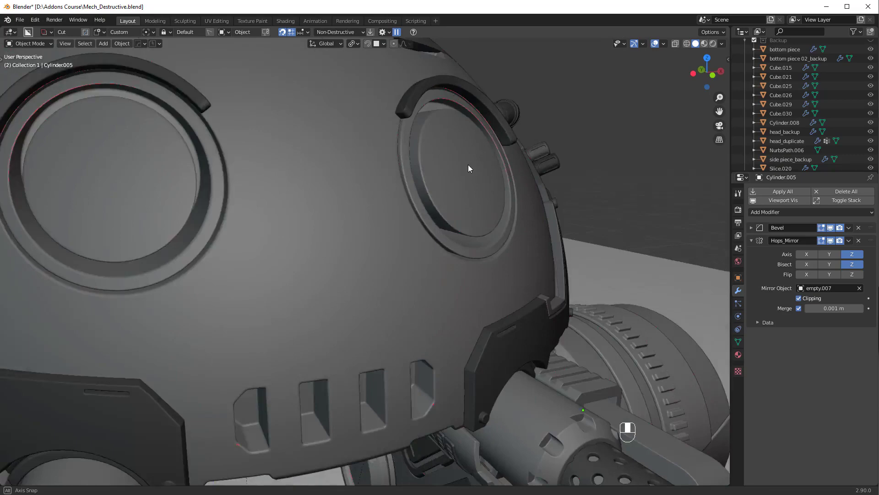
{"action": "left_click", "coordinate": [424, 198]}
{"action": "left_click_drag", "start_coordinate": [472, 150], "coordinate": [470, 197]}
{"action": "left_click_drag", "start_coordinate": [466, 195], "coordinate": [500, 210]}
{"action": "middle_click", "coordinate": [366, 191]}
{"action": "left_click_drag", "start_coordinate": [397, 201], "coordinate": [490, 283]}
{"action": "left_click_drag", "start_coordinate": [457, 280], "coordinate": [447, 264]}
{"action": "left_click_drag", "start_coordinate": [360, 198], "coordinate": [410, 232]}
{"action": "left_click", "coordinate": [405, 228]}
{"action": "left_click_drag", "start_coordinate": [398, 213], "coordinate": [282, 234]}
{"action": "middle_click", "coordinate": [283, 234]}
{"action": "left_click_drag", "start_coordinate": [271, 234], "coordinate": [224, 236]}
{"action": "left_click_drag", "start_coordinate": [394, 284], "coordinate": [415, 252]}
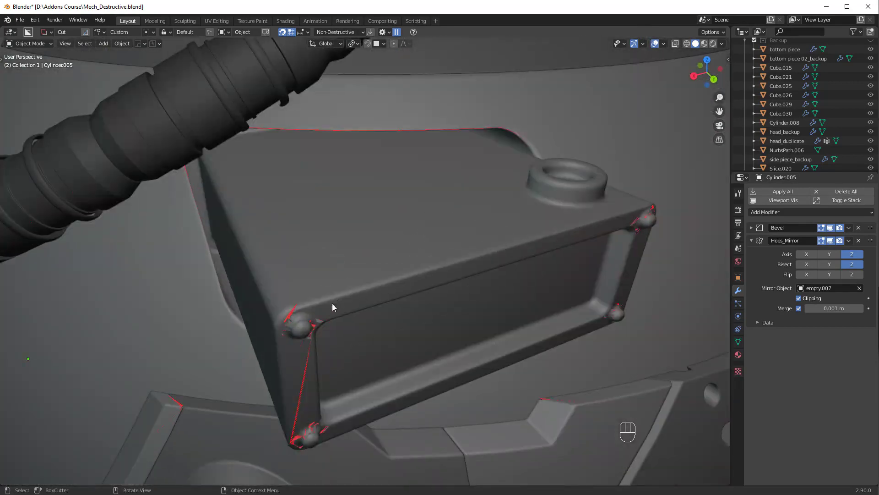
Zoom onto the upper bolt corner and select the bolted box Cube.004.
{"action": "middle_click", "coordinate": [315, 313]}
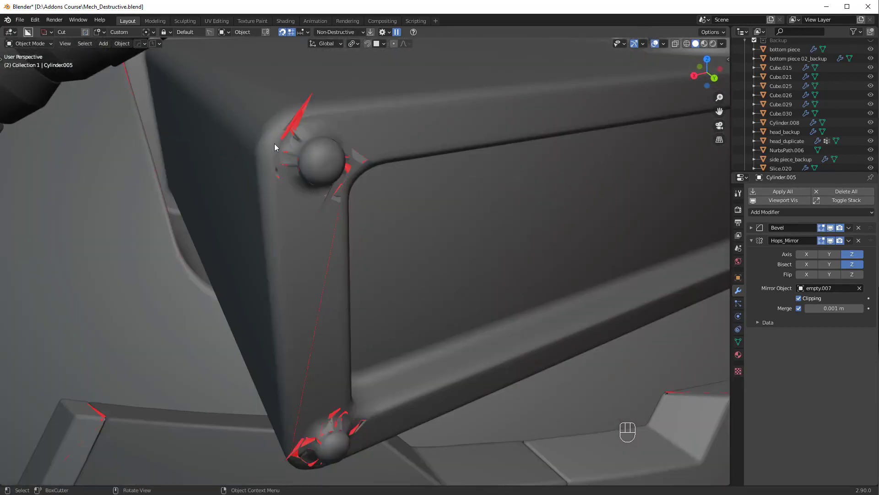
{"action": "left_click_drag", "start_coordinate": [441, 216], "coordinate": [446, 222]}
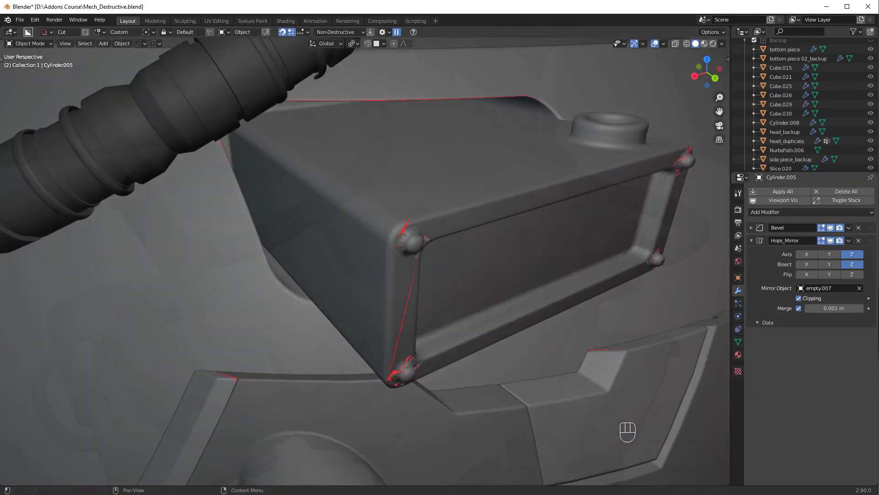
{"action": "left_click_drag", "start_coordinate": [432, 297], "coordinate": [451, 312]}
{"action": "left_click_drag", "start_coordinate": [407, 284], "coordinate": [395, 300]}
{"action": "left_click_drag", "start_coordinate": [430, 313], "coordinate": [457, 286]}
{"action": "left_click", "coordinate": [326, 268]}
{"action": "middle_click", "coordinate": [421, 269]}
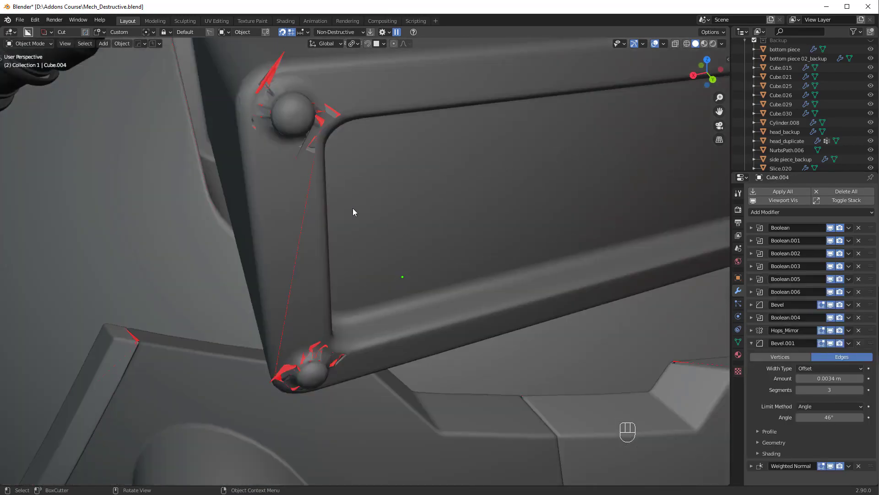
Overlay the box's wireframe and Bool Scroll through its bolt cutters, then hide the overlay.
{"action": "key", "text": "alt+v"}
{"action": "left_click", "coordinate": [359, 215]}
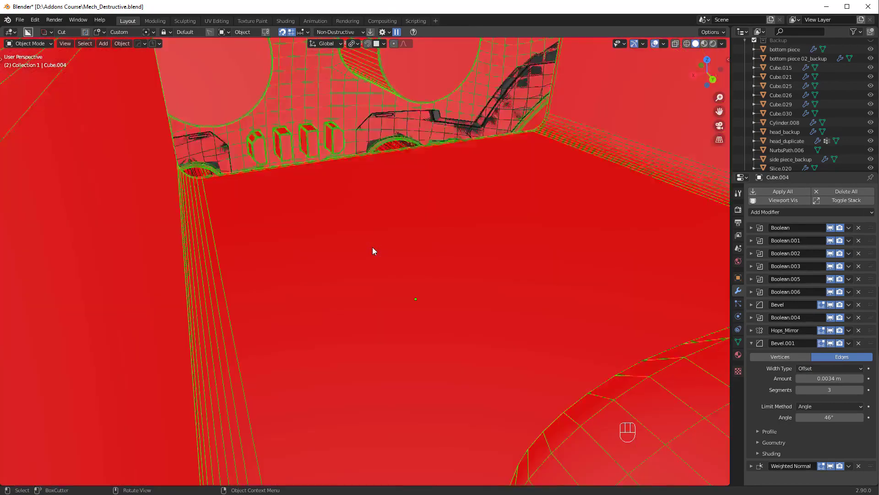
{"action": "left_click", "coordinate": [375, 244]}
{"action": "left_click", "coordinate": [373, 240]}
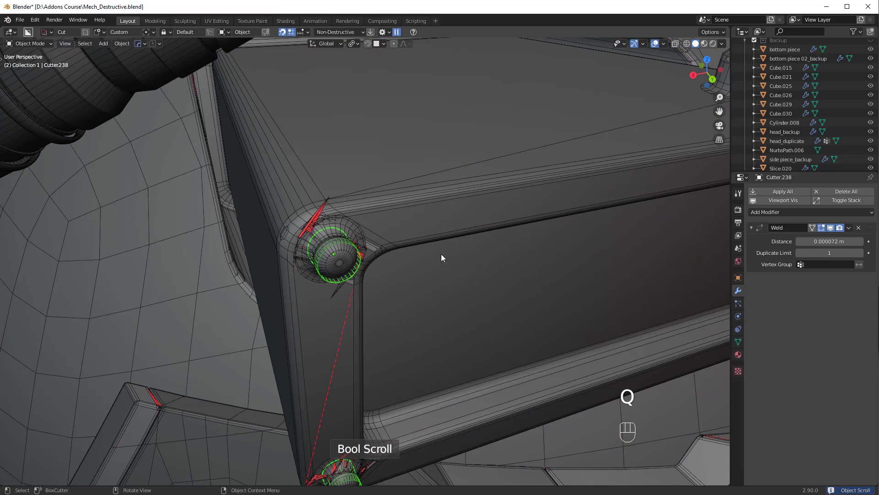
{"action": "key", "text": "s"}
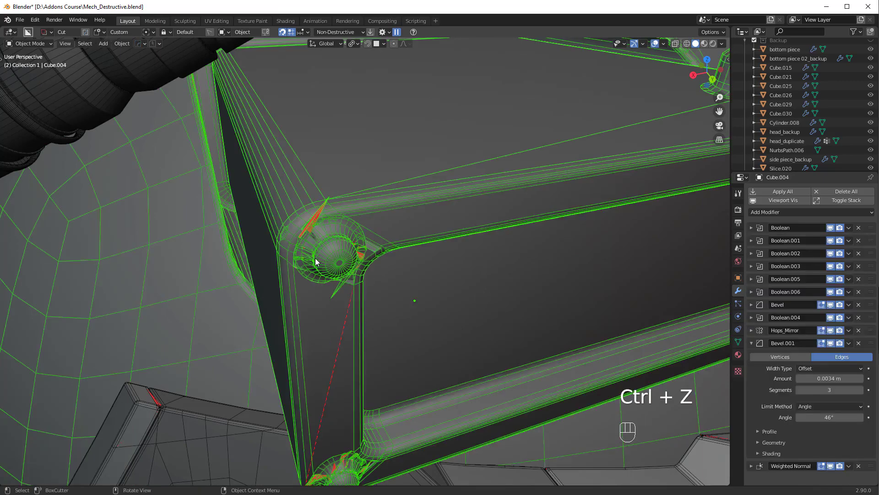
{"action": "key", "text": "alt+v"}
Hide the bolt cutters and open Cube.004's mesh for editing at the rounded frame corners.
{"action": "left_click", "coordinate": [365, 290]}
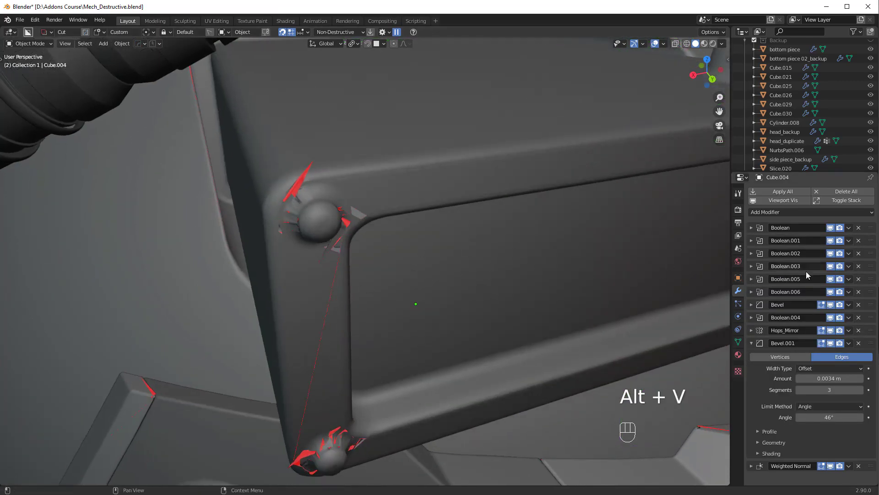
{"action": "left_click", "coordinate": [832, 319]}
{"action": "left_click", "coordinate": [358, 246]}
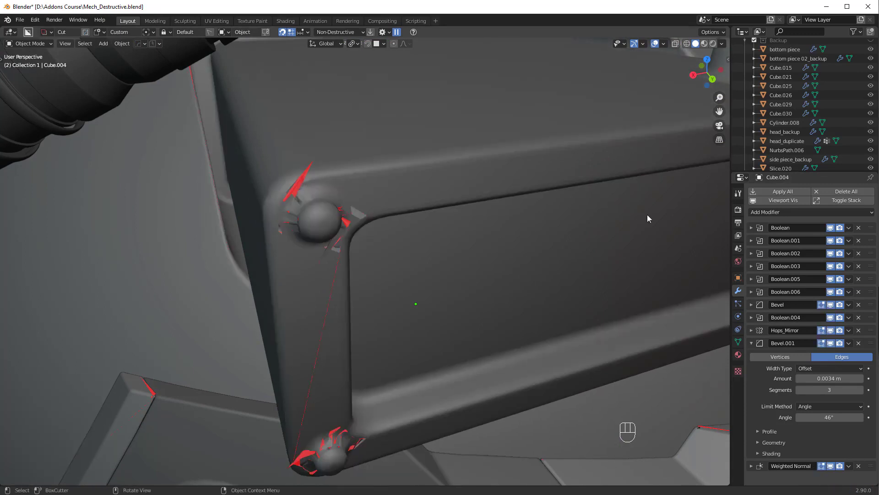
{"action": "left_click_drag", "start_coordinate": [832, 295], "coordinate": [310, 238]}
Dissolve the extra corner strip geometry on the first and far corners of the inset frame.
{"action": "middle_click", "coordinate": [310, 239]}
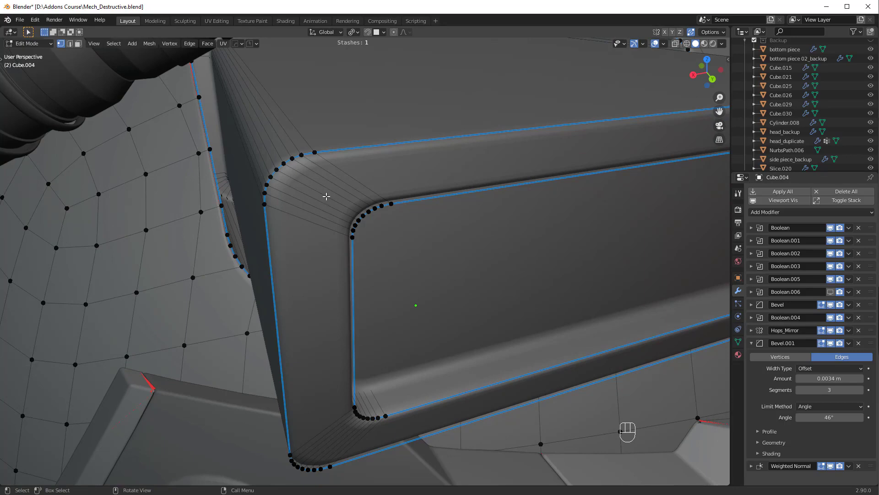
{"action": "key", "text": "c"}
{"action": "key", "text": "ctrl+x"}
{"action": "left_click_drag", "start_coordinate": [499, 218], "coordinate": [472, 220]}
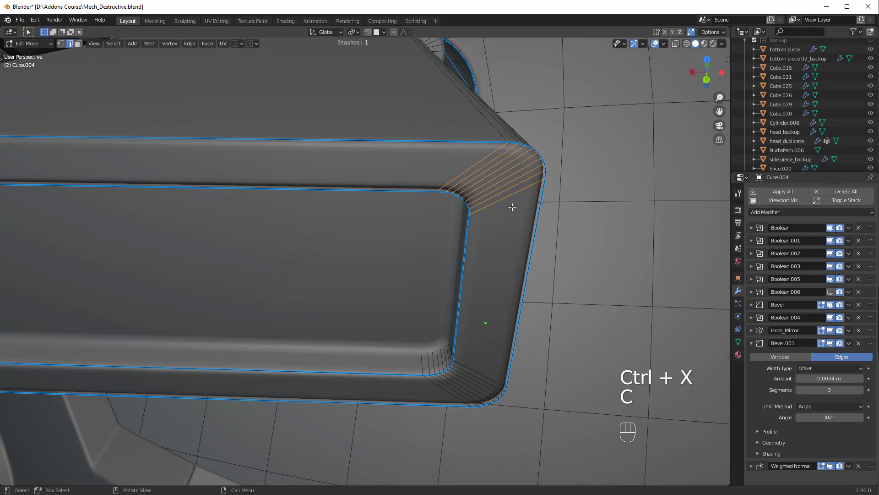
{"action": "key", "text": "ctrl+x"}
{"action": "left_click", "coordinate": [504, 218]}
Knife-cut and dissolve the lower corner strips, then return the box to Object Mode.
{"action": "left_click_drag", "start_coordinate": [417, 211], "coordinate": [431, 209]}
{"action": "key", "text": "k"}
{"action": "left_click_drag", "start_coordinate": [372, 228], "coordinate": [382, 222]}
{"action": "key", "text": "c"}
{"action": "key", "text": "ctrl+x"}
{"action": "left_click", "coordinate": [496, 227]}
{"action": "key", "text": "c"}
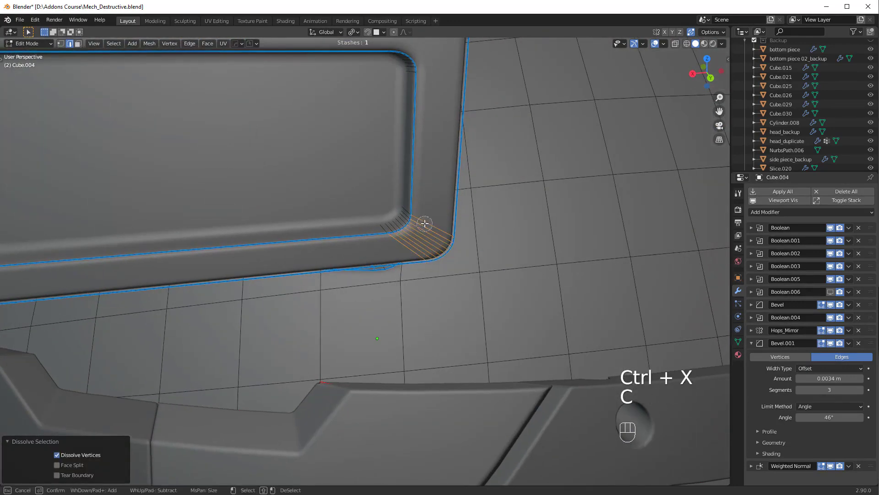
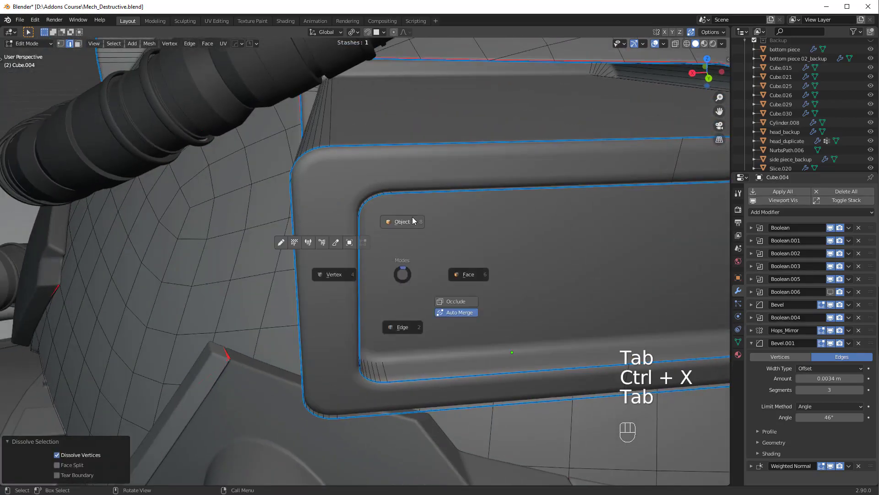
{"action": "left_click", "coordinate": [410, 227]}
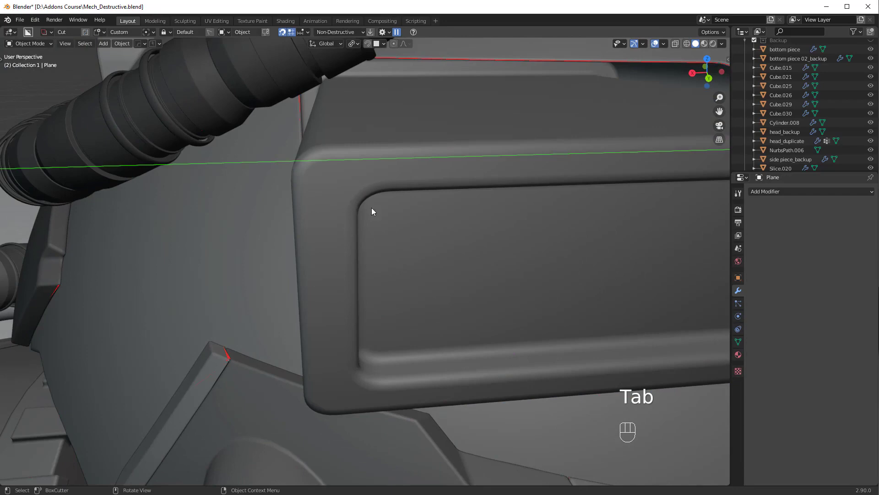
Edit Cutter.238 with Individual Origins pivot and scale the four corner bolts down about their own centres.
{"action": "left_click_drag", "start_coordinate": [684, 274], "coordinate": [490, 239]}
{"action": "left_click", "coordinate": [475, 234]}
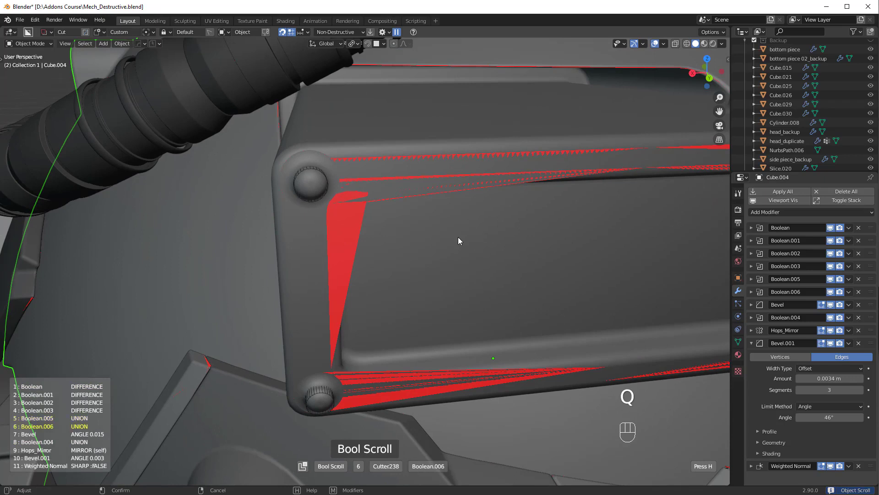
{"action": "left_click", "coordinate": [496, 248]}
{"action": "key", "text": "a"}
{"action": "key", "text": "."}
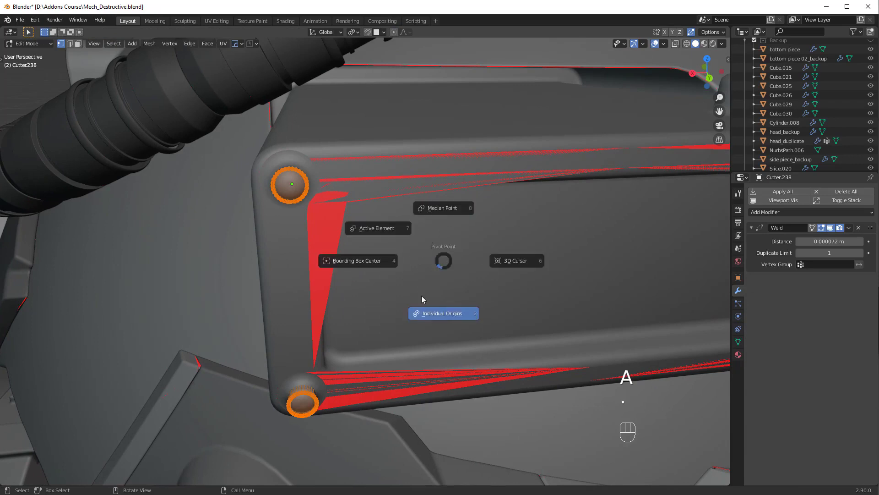
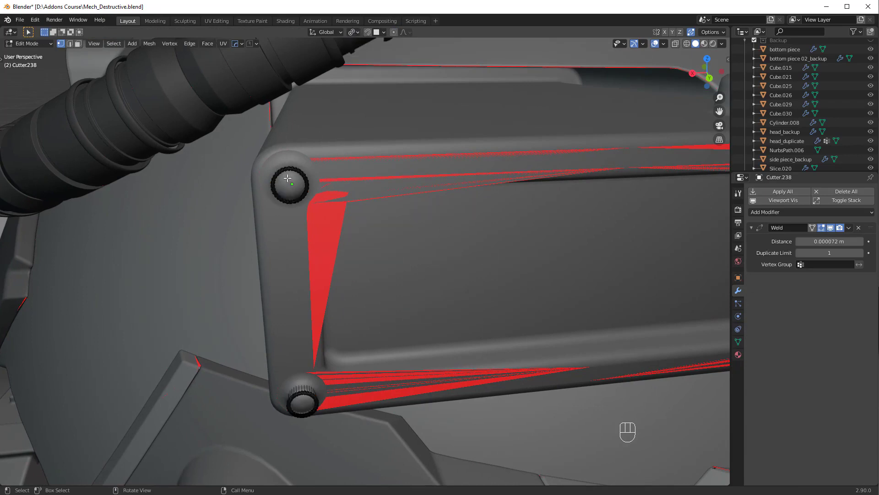
{"action": "left_click_drag", "start_coordinate": [354, 34], "coordinate": [367, 64]}
{"action": "key", "text": "s"}
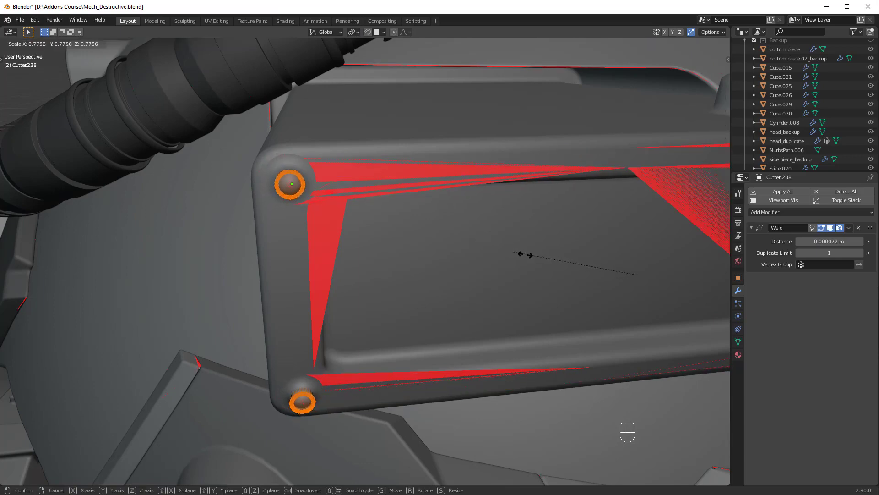
{"action": "left_click", "coordinate": [490, 353]}
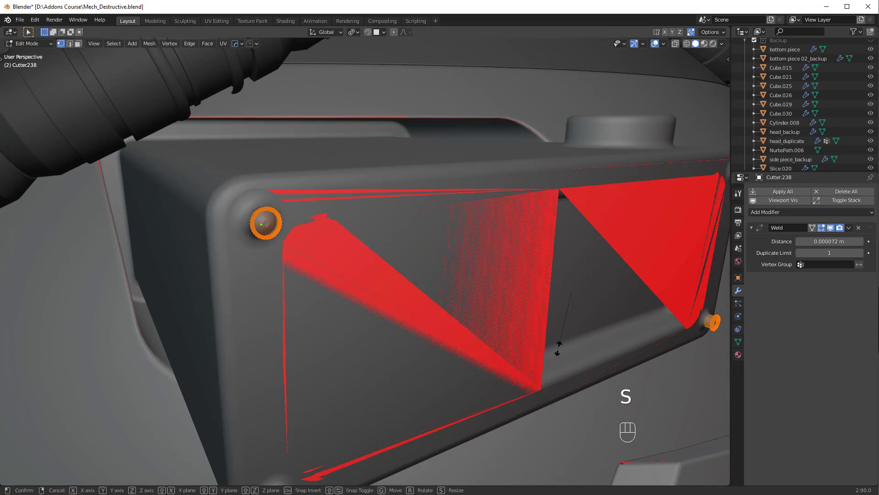
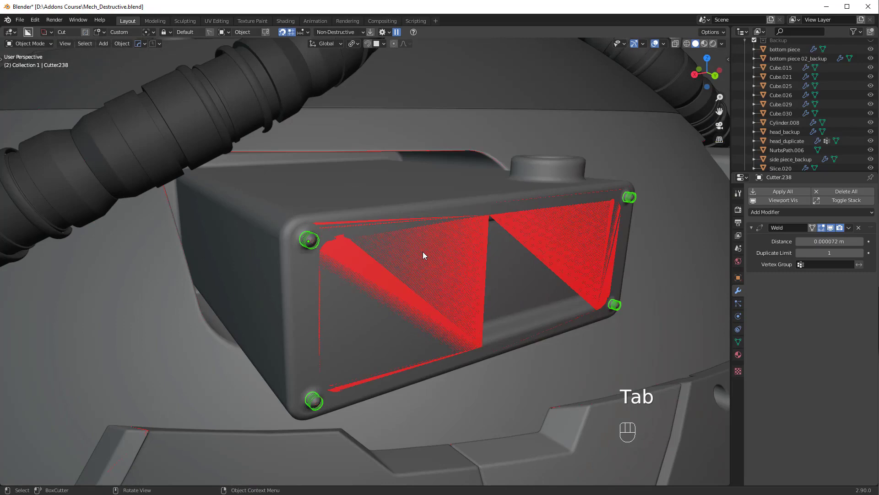
Delete the bolt cutter object and zoom in on the curved armour edge near the head.
{"action": "key", "text": "Delete"}
{"action": "left_click", "coordinate": [429, 251]}
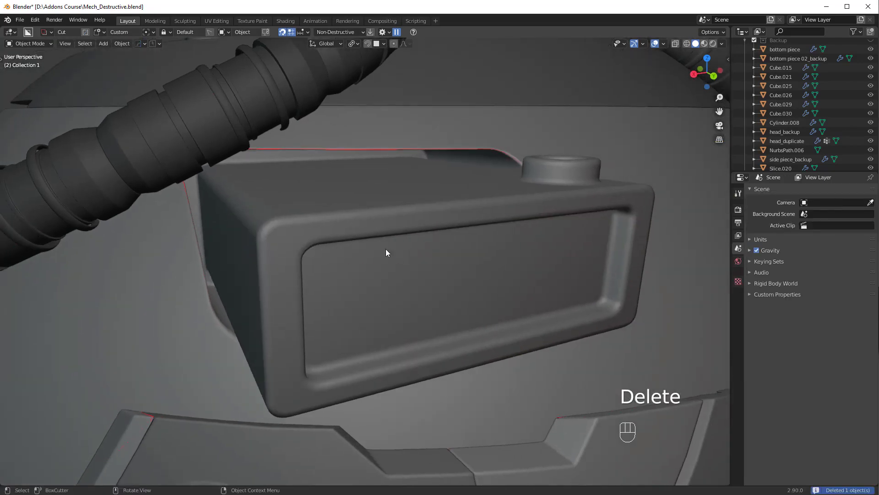
{"action": "left_click_drag", "start_coordinate": [409, 252], "coordinate": [384, 258]}
{"action": "left_click_drag", "start_coordinate": [365, 267], "coordinate": [384, 260]}
{"action": "left_click_drag", "start_coordinate": [392, 252], "coordinate": [453, 277]}
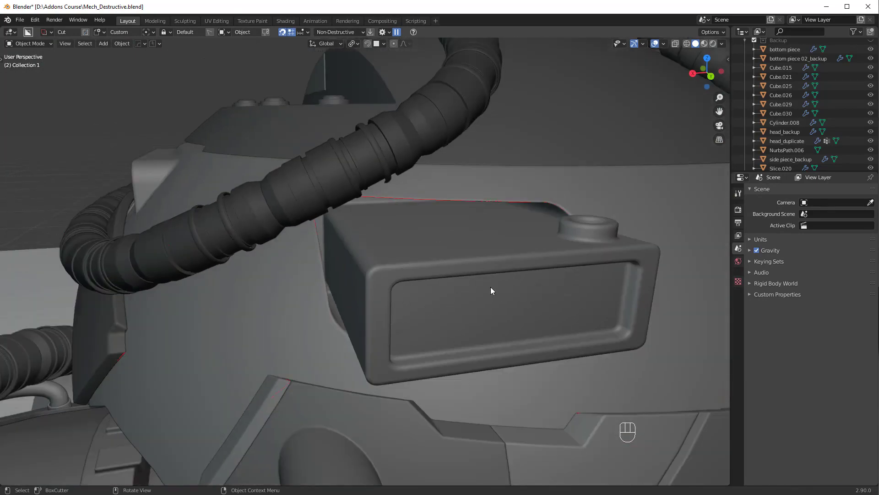
{"action": "left_click_drag", "start_coordinate": [425, 366], "coordinate": [418, 303]}
{"action": "left_click_drag", "start_coordinate": [414, 335], "coordinate": [434, 322]}
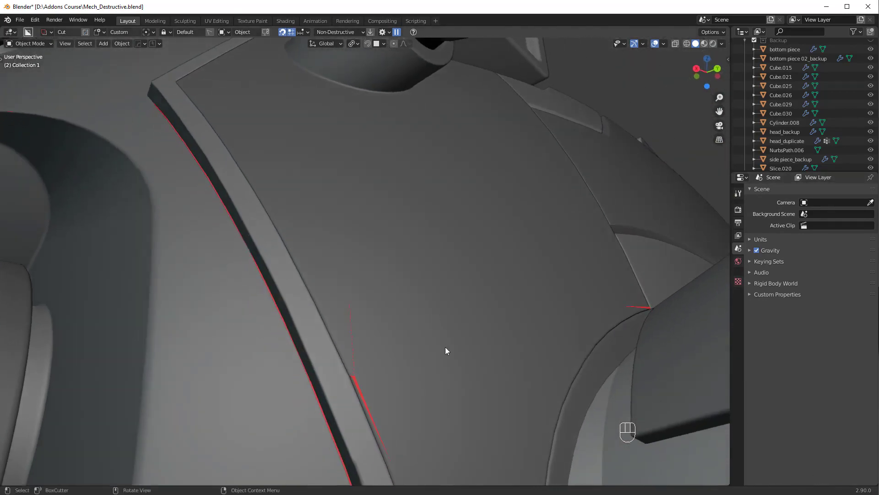
Select the curved armour slice and slide a vertex beside its edge along the edge.
{"action": "left_click", "coordinate": [463, 312]}
{"action": "left_click_drag", "start_coordinate": [439, 312], "coordinate": [443, 327]}
{"action": "left_click", "coordinate": [451, 333]}
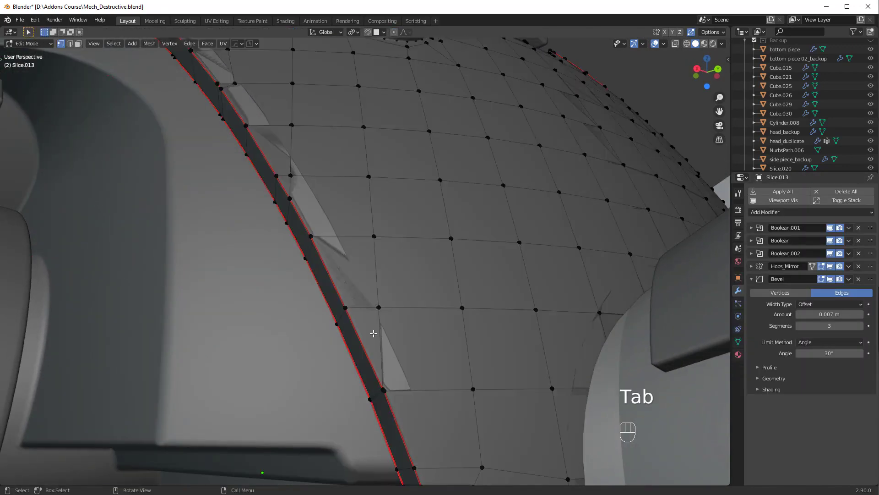
{"action": "left_click", "coordinate": [386, 329]}
{"action": "key", "text": "g"}
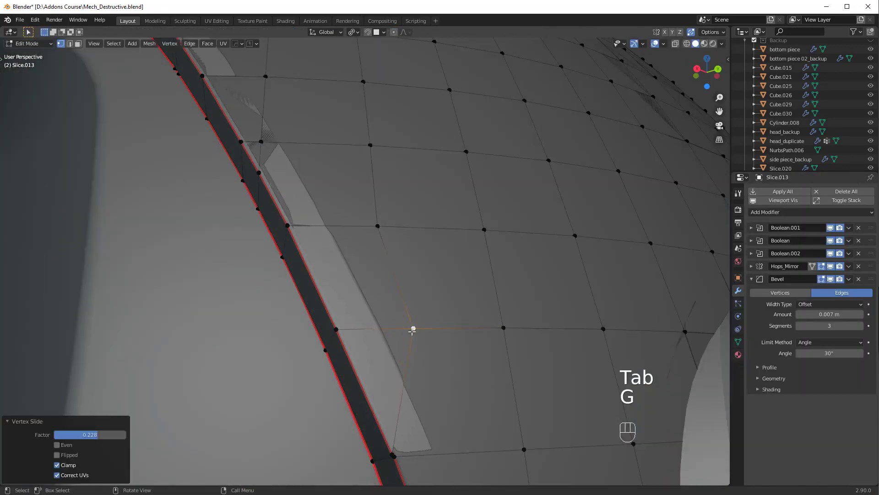
{"action": "key", "text": "Tab"}
Slide a vertex on the Slice.013 panel so it shades cleanly, then check its edge.
{"action": "left_click_drag", "start_coordinate": [457, 292], "coordinate": [444, 321]}
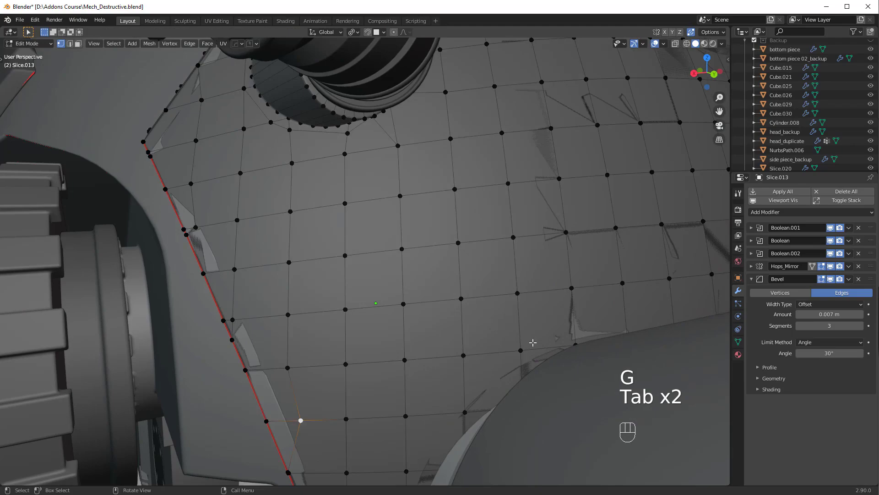
{"action": "left_click", "coordinate": [519, 348]}
{"action": "key", "text": "g"}
{"action": "key", "text": "Tab"}
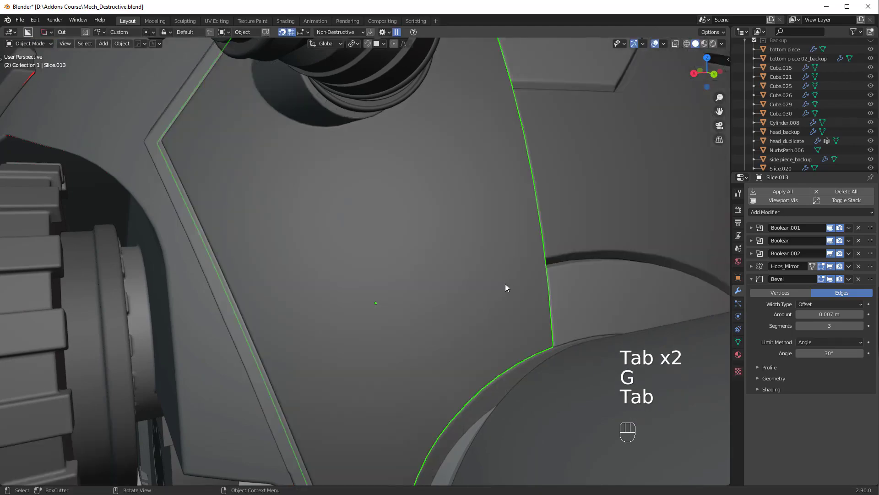
{"action": "left_click_drag", "start_coordinate": [492, 291], "coordinate": [454, 309]}
{"action": "left_click", "coordinate": [449, 313]}
Single out Slice.017, the curved panel still showing a thin red edge streak.
{"action": "left_click_drag", "start_coordinate": [304, 298], "coordinate": [379, 287]}
{"action": "key", "text": "alt+a"}
{"action": "left_click_drag", "start_coordinate": [357, 291], "coordinate": [393, 290]}
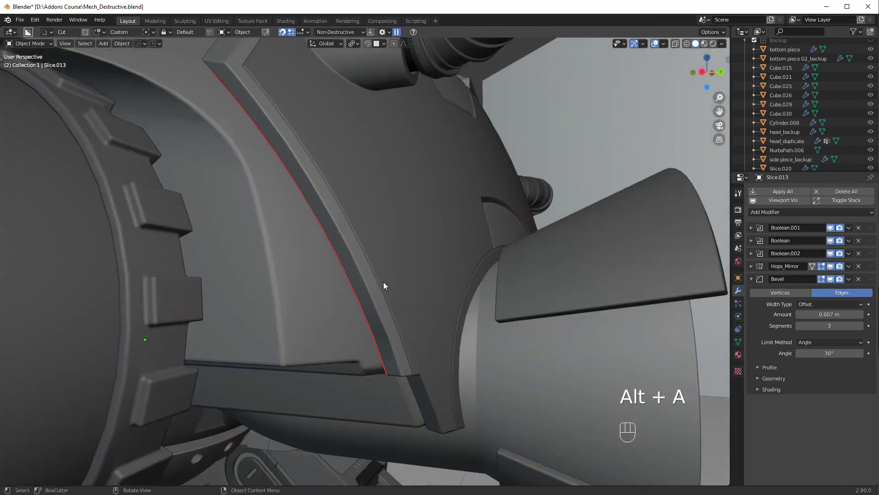
{"action": "left_click", "coordinate": [371, 295]}
{"action": "left_click", "coordinate": [313, 300]}
{"action": "key", "text": "alt+a"}
{"action": "left_click", "coordinate": [351, 287]}
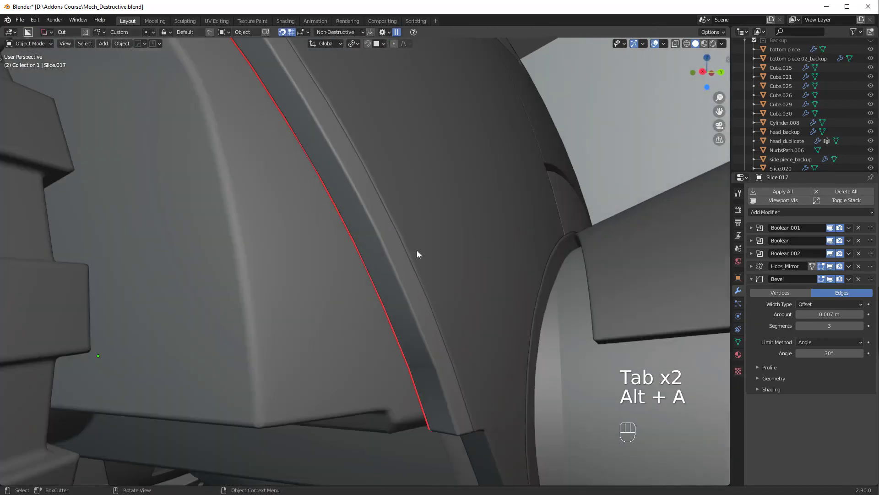
Preview Slice.017 in Rendered viewport shading and orbit around the curved panel.
{"action": "left_click", "coordinate": [717, 47]}
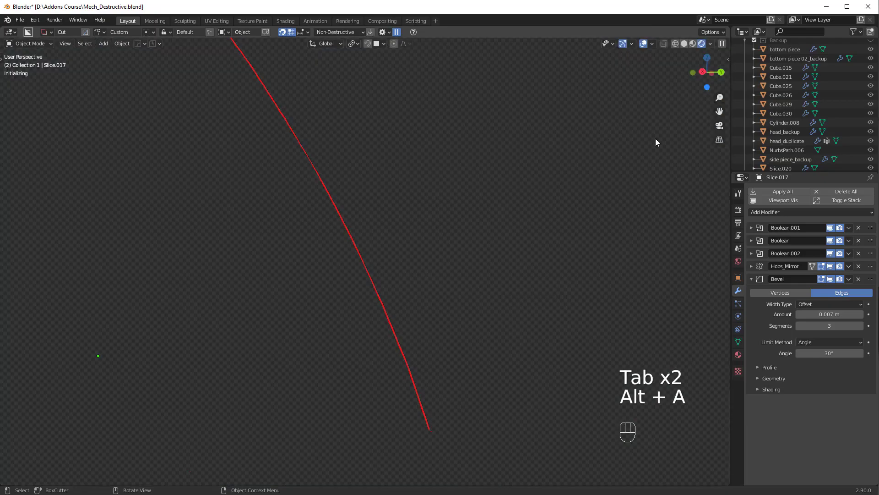
{"action": "left_click_drag", "start_coordinate": [654, 47], "coordinate": [368, 300]}
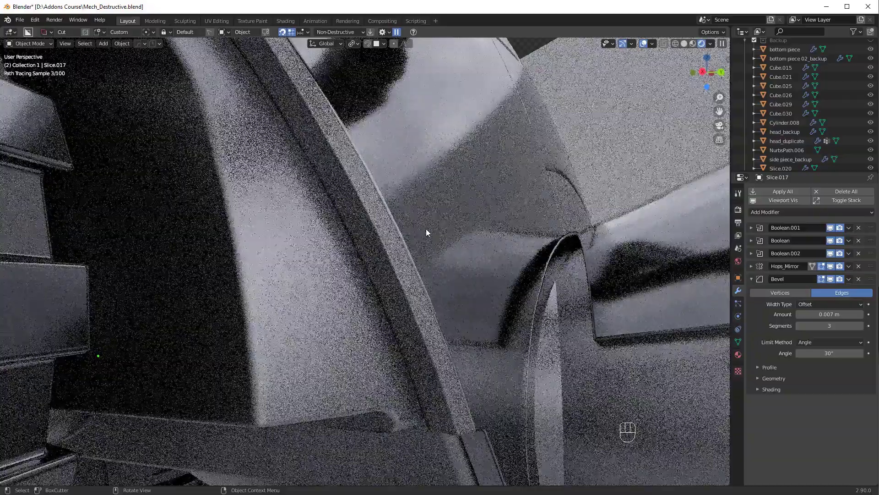
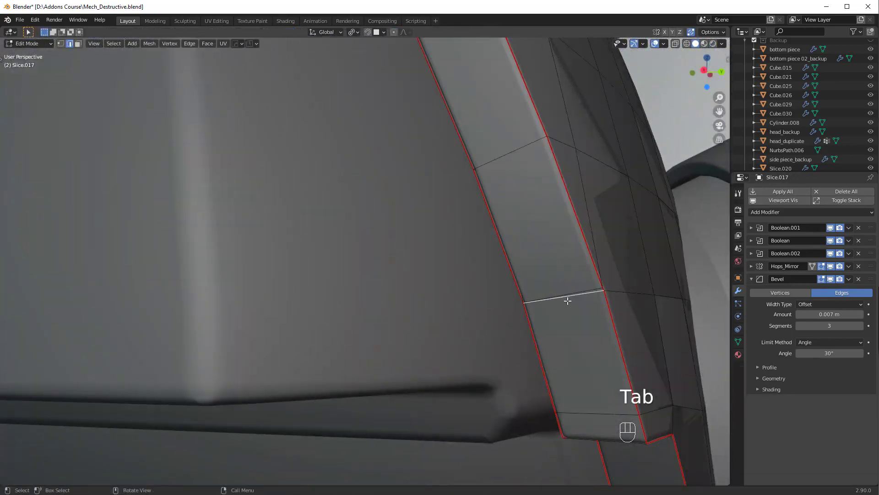
Dissolve the stray vertices on Slice.017's edge strip and slide a point back along its edge.
{"action": "key", "text": "ctrl+x"}
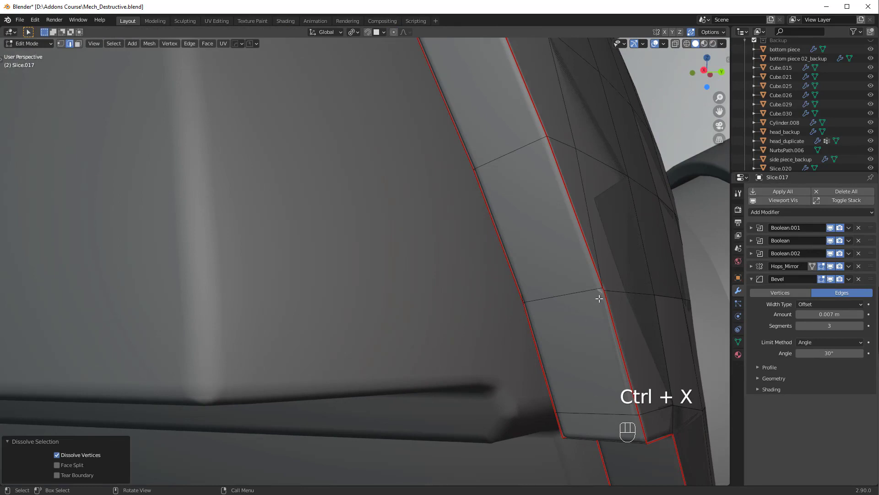
{"action": "key", "text": "Tab"}
{"action": "left_click", "coordinate": [602, 286]}
{"action": "key", "text": "g"}
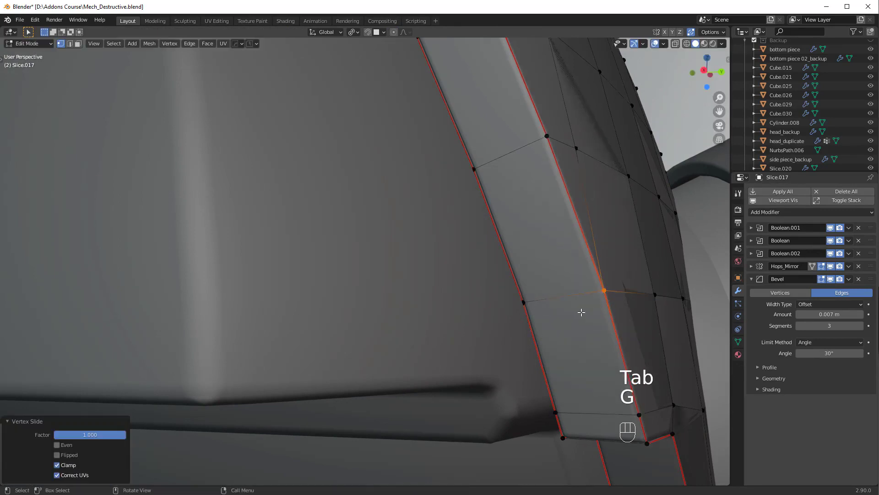
{"action": "left_click", "coordinate": [587, 314]}
{"action": "key", "text": "Tab"}
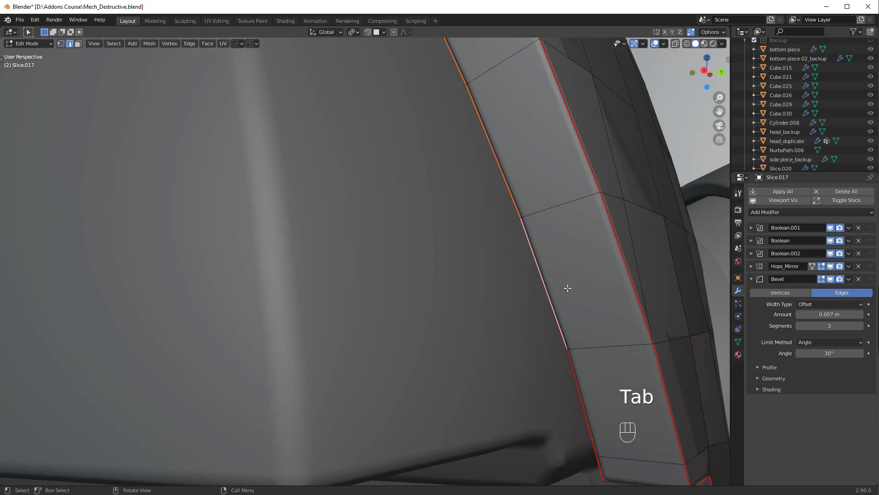
Isolate the curved panel in local view and reopen its mesh for editing.
{"action": "key", "text": "KP_Divide"}
{"action": "left_click", "coordinate": [445, 319]}
{"action": "key", "text": "alt+a"}
{"action": "left_click_drag", "start_coordinate": [545, 315], "coordinate": [508, 334]}
{"action": "left_click", "coordinate": [526, 329]}
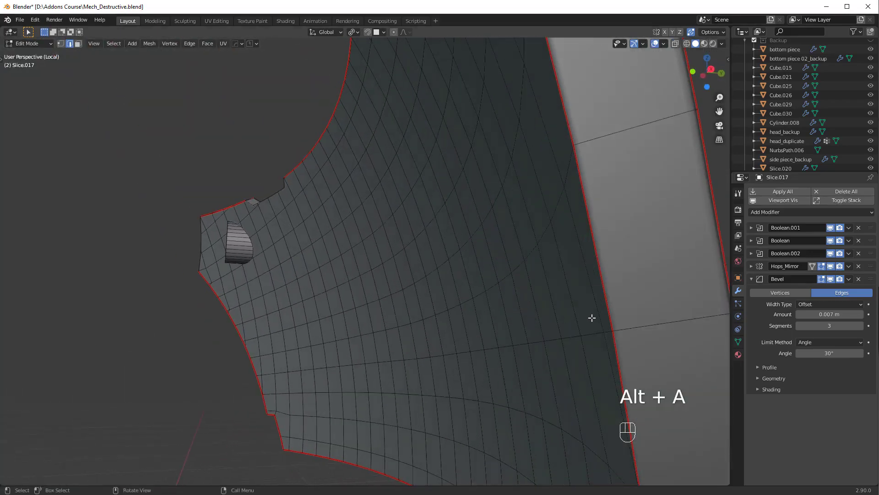
{"action": "key", "text": "Tab"}
{"action": "left_click", "coordinate": [617, 135]}
Inspect the panel mesh's thick edge from several angles in local view.
{"action": "left_click_drag", "start_coordinate": [574, 248], "coordinate": [625, 261]}
{"action": "left_click_drag", "start_coordinate": [628, 267], "coordinate": [429, 300]}
{"action": "left_click_drag", "start_coordinate": [502, 301], "coordinate": [522, 297]}
{"action": "left_click_drag", "start_coordinate": [558, 286], "coordinate": [456, 312]}
{"action": "left_click", "coordinate": [476, 300]}
{"action": "left_click", "coordinate": [497, 298]}
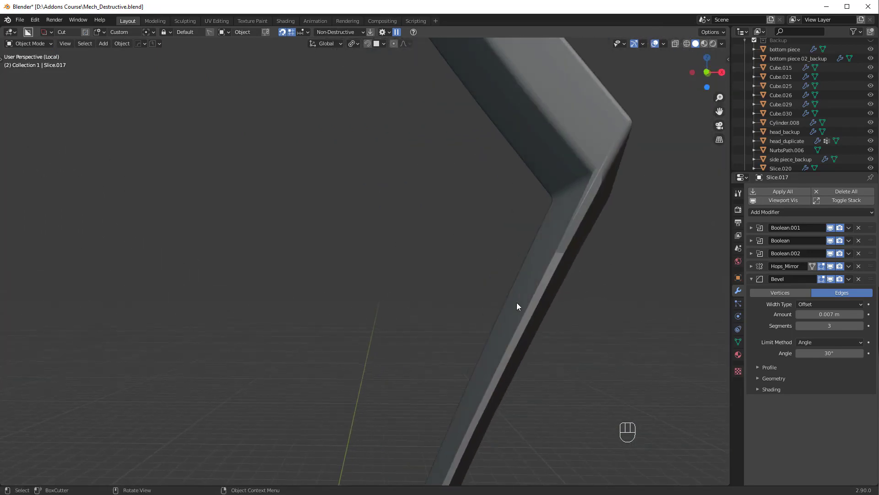
{"action": "left_click_drag", "start_coordinate": [516, 316], "coordinate": [487, 318]}
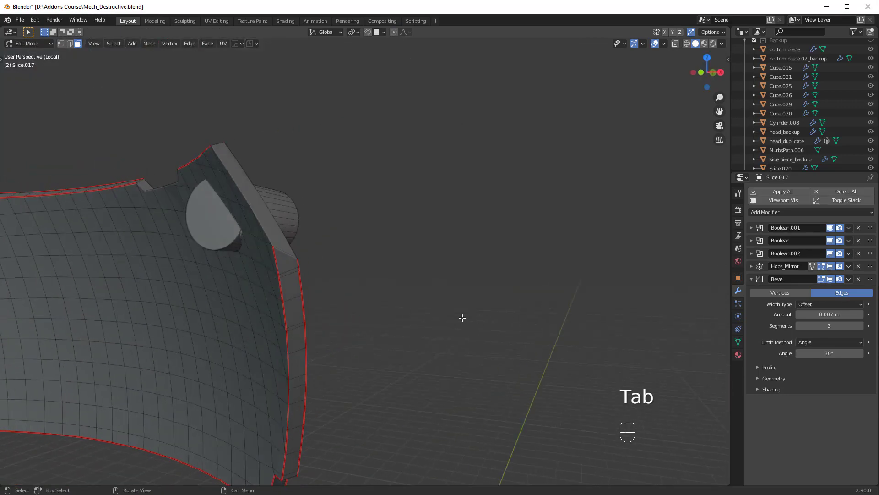
{"action": "key", "text": "KP_Divide"}
{"action": "left_click", "coordinate": [437, 327]}
Leave mesh editing and unhide so only the two thin bent edge strips remain visible.
{"action": "left_click_drag", "start_coordinate": [449, 341], "coordinate": [562, 349]}
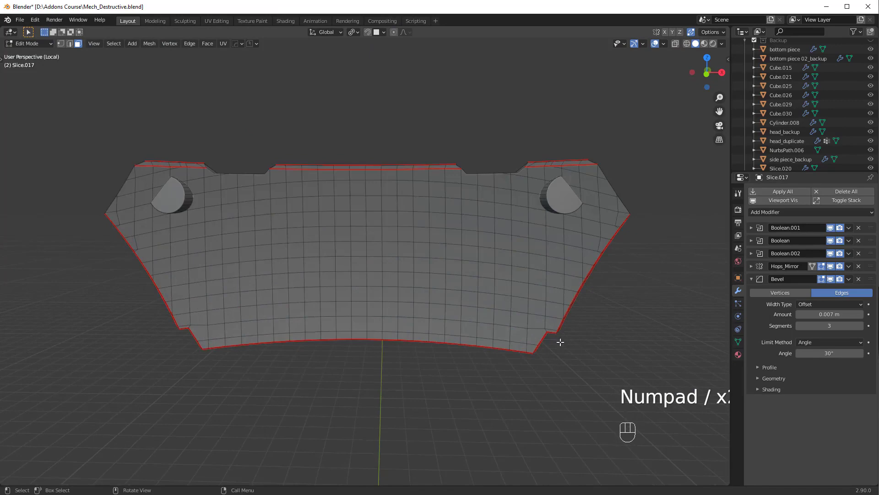
{"action": "left_click_drag", "start_coordinate": [475, 343], "coordinate": [370, 389]}
{"action": "left_click", "coordinate": [408, 378]}
{"action": "key", "text": "Tab"}
{"action": "left_click_drag", "start_coordinate": [445, 353], "coordinate": [426, 353]}
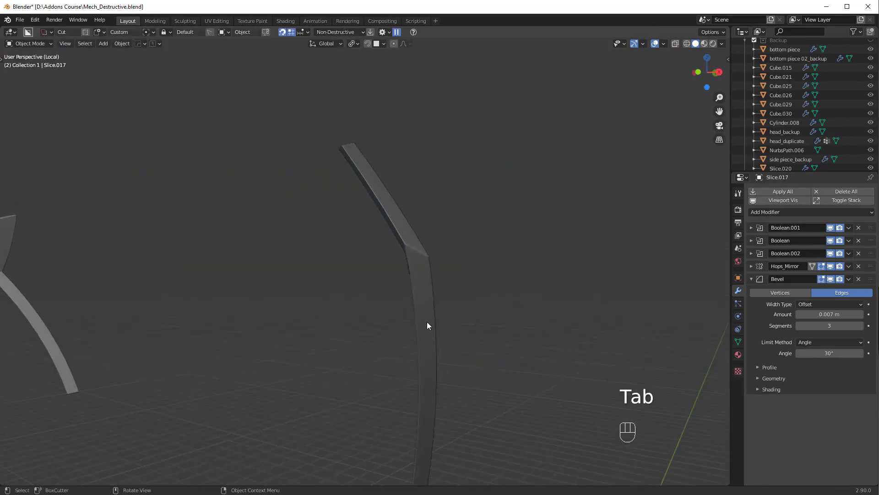
{"action": "left_click_drag", "start_coordinate": [445, 329], "coordinate": [462, 315]}
{"action": "left_click_drag", "start_coordinate": [454, 328], "coordinate": [413, 347]}
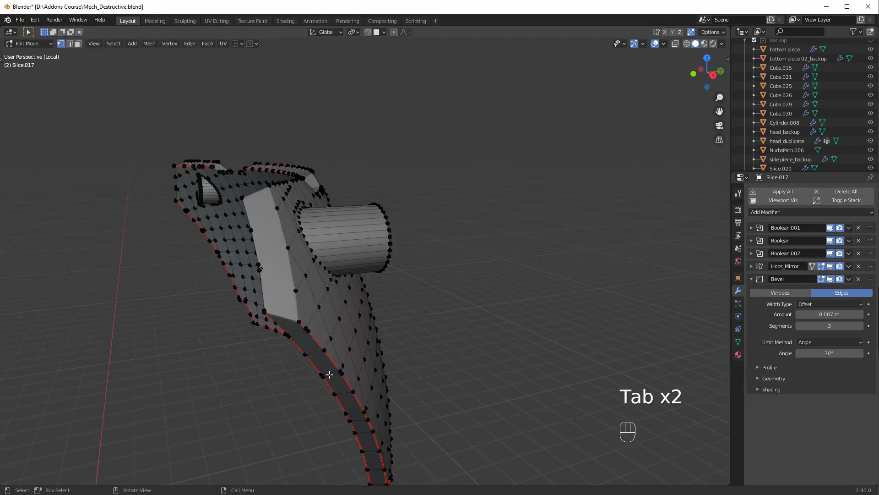
{"action": "key", "text": "alt+h"}
{"action": "left_click_drag", "start_coordinate": [420, 331], "coordinate": [473, 404]}
{"action": "left_click_drag", "start_coordinate": [420, 380], "coordinate": [476, 377]}
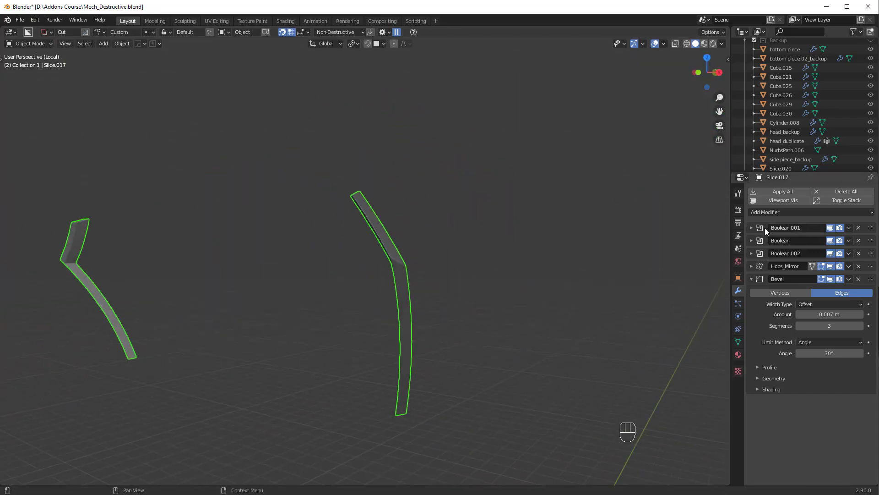
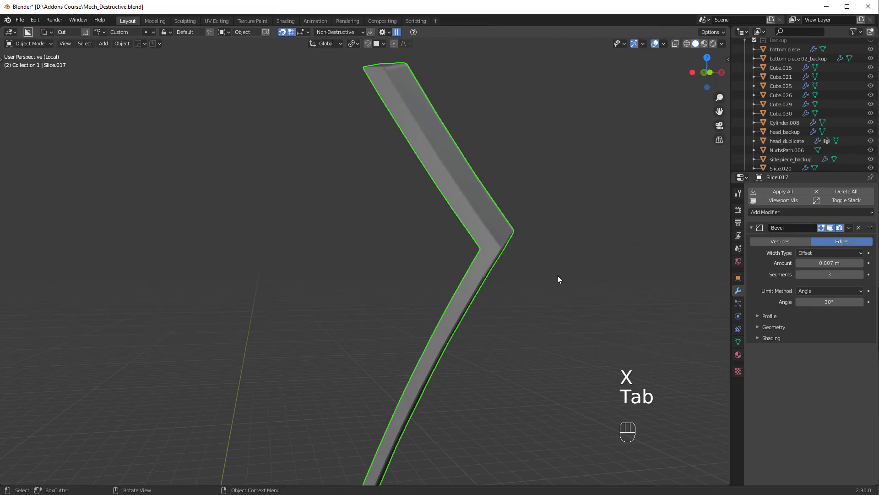
Exit local view and check that the bent edge strips shade without red edges.
{"action": "key", "text": "KP_Divide"}
{"action": "left_click", "coordinate": [496, 292]}
{"action": "left_click_drag", "start_coordinate": [492, 295], "coordinate": [519, 284]}
{"action": "left_click", "coordinate": [520, 284]}
{"action": "left_click_drag", "start_coordinate": [435, 283], "coordinate": [459, 276]}
{"action": "left_click", "coordinate": [403, 302]}
{"action": "left_click", "coordinate": [424, 302]}
Orbit back to the mech's side to see the cleaned curved panel on the whole model.
{"action": "middle_click", "coordinate": [418, 302]}
{"action": "left_click_drag", "start_coordinate": [665, 45], "coordinate": [444, 275]}
{"action": "left_click_drag", "start_coordinate": [432, 274], "coordinate": [430, 245]}
{"action": "left_click_drag", "start_coordinate": [431, 244], "coordinate": [433, 274]}
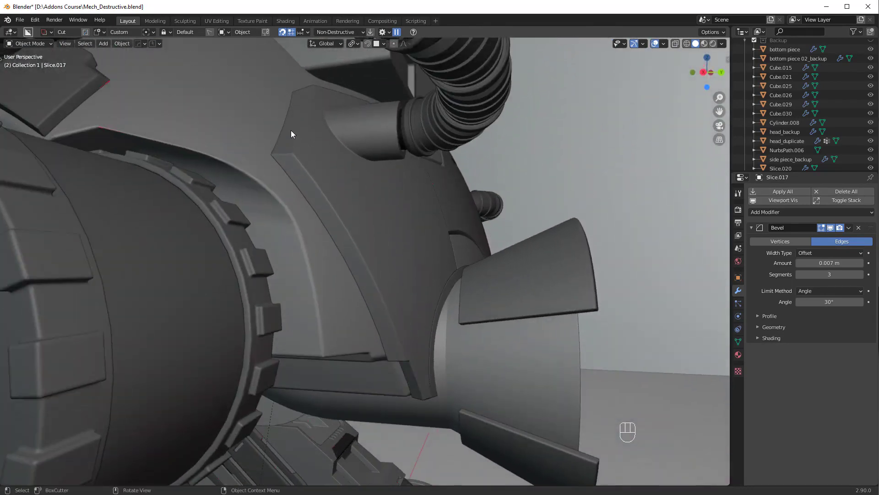
Check the cleaned panel on the mech and pull back to view the whole robot.
{"action": "left_click_drag", "start_coordinate": [421, 332], "coordinate": [407, 340]}
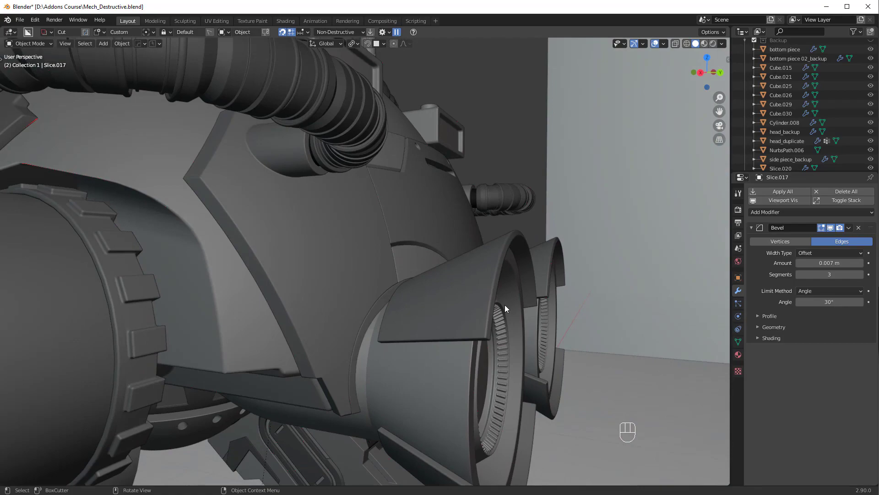
{"action": "left_click_drag", "start_coordinate": [592, 299], "coordinate": [507, 311]}
{"action": "left_click_drag", "start_coordinate": [501, 361], "coordinate": [289, 334]}
{"action": "left_click_drag", "start_coordinate": [494, 362], "coordinate": [289, 335]}
{"action": "left_click_drag", "start_coordinate": [451, 383], "coordinate": [436, 317]}
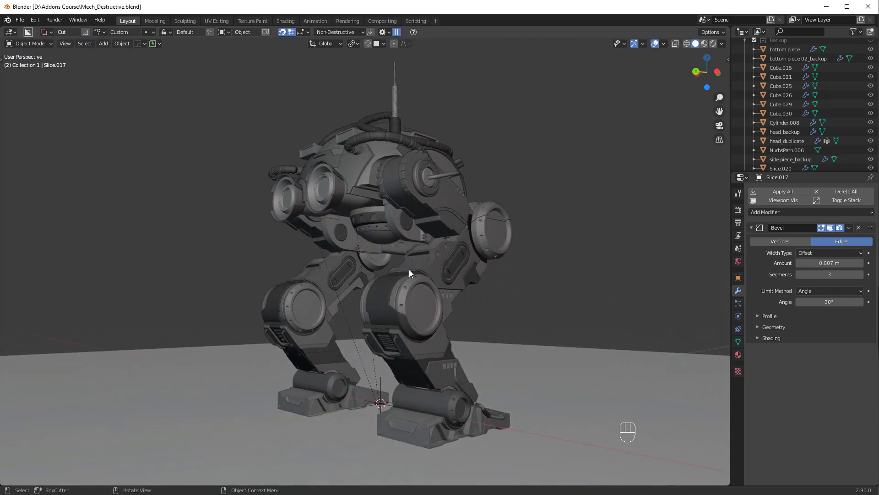
Look over the robot and zoom in on the red streak on the leg's cylinder housing.
{"action": "left_click_drag", "start_coordinate": [440, 301], "coordinate": [404, 328]}
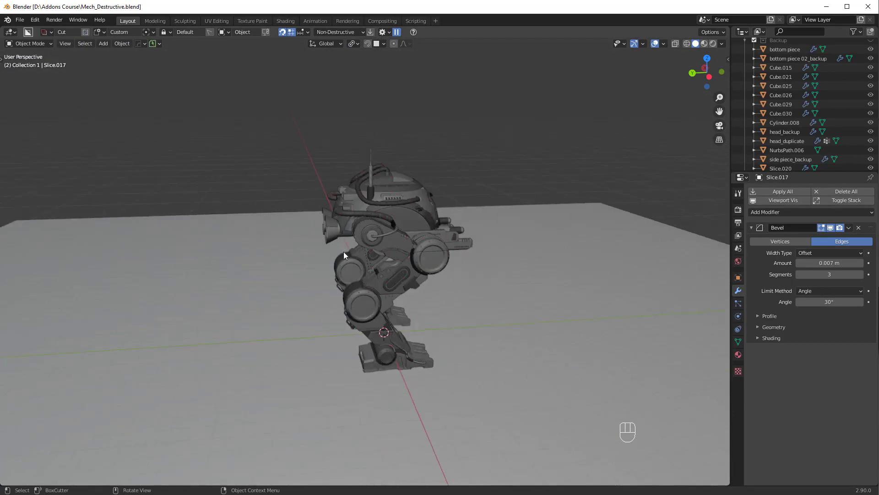
{"action": "left_click_drag", "start_coordinate": [386, 245], "coordinate": [401, 247]}
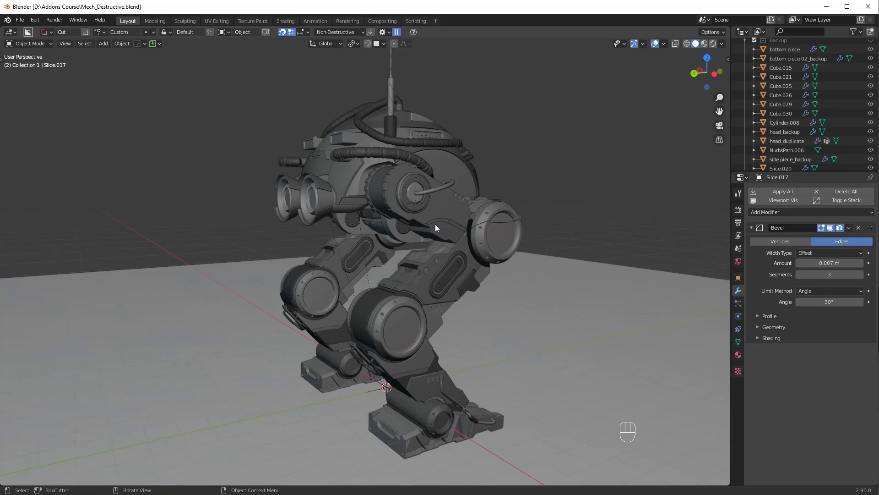
{"action": "left_click_drag", "start_coordinate": [440, 240], "coordinate": [458, 243]}
{"action": "left_click_drag", "start_coordinate": [459, 307], "coordinate": [385, 208]}
{"action": "left_click", "coordinate": [381, 275]}
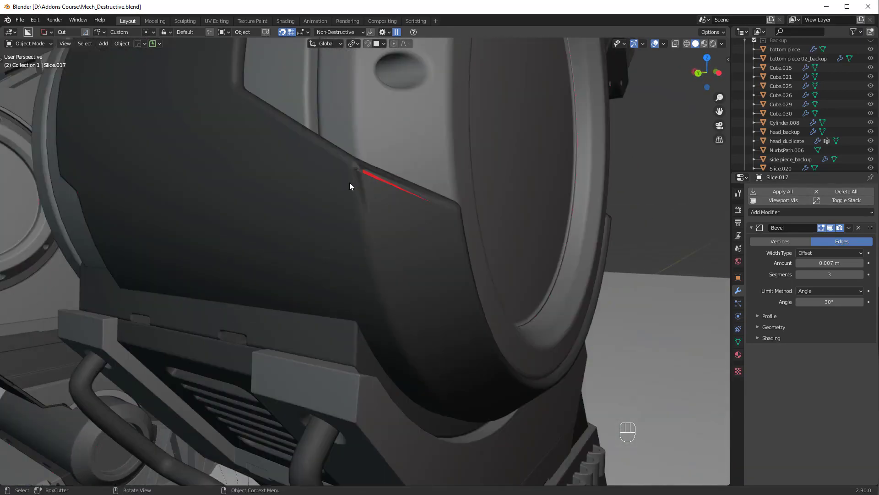
Select Cylinder.006, dissolve at the notch corner vertex and start a vertex slide.
{"action": "left_click", "coordinate": [390, 196]}
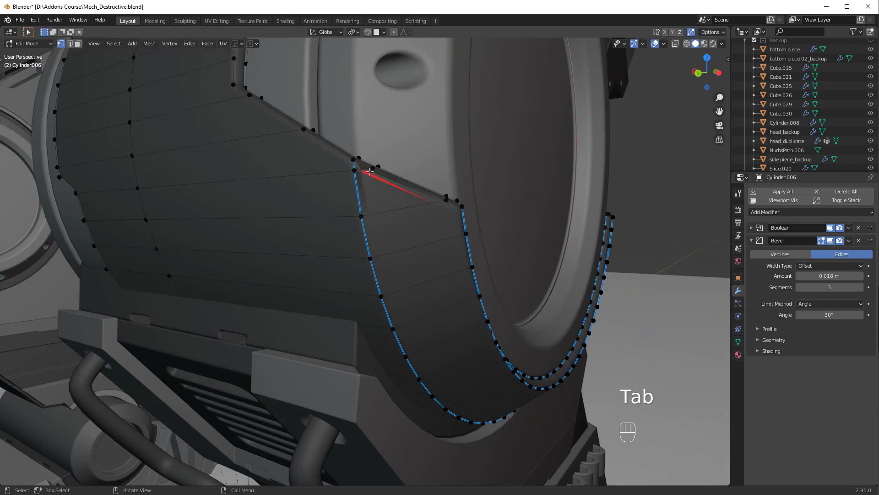
{"action": "left_click", "coordinate": [363, 171]}
{"action": "key", "text": "ctrl+x"}
{"action": "key", "text": "Tab"}
{"action": "key", "text": "g"}
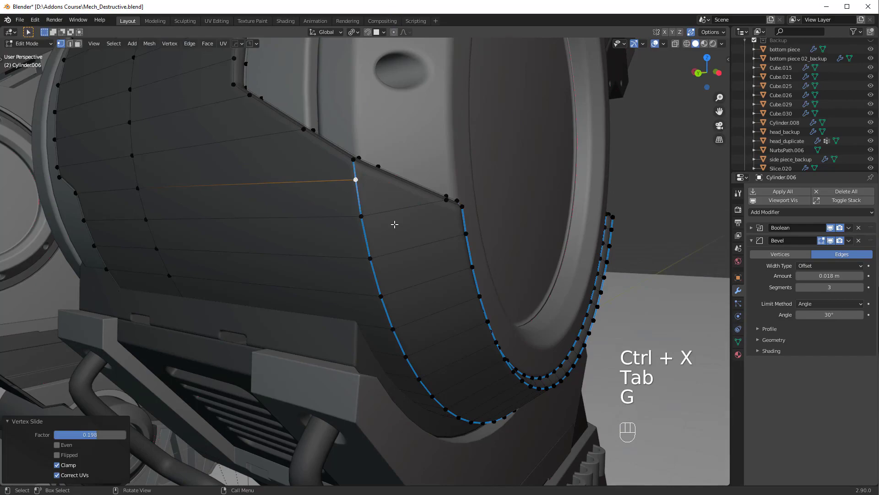
{"action": "key", "text": "Tab"}
Slide the notch corner vertex partway along its edge and confirm.
{"action": "left_click_drag", "start_coordinate": [411, 279], "coordinate": [319, 279]}
{"action": "left_click_drag", "start_coordinate": [163, 262], "coordinate": [293, 304]}
{"action": "key", "text": "g"}
{"action": "key", "text": "Tab"}
{"action": "left_click", "coordinate": [262, 277]}
{"action": "key", "text": "ctrl+x"}
{"action": "key", "text": "Tab"}
Leave mesh editing of the housing and orbit out to view the leg.
{"action": "left_click_drag", "start_coordinate": [433, 298], "coordinate": [391, 293]}
{"action": "key", "text": "alt+a"}
{"action": "left_click_drag", "start_coordinate": [402, 301], "coordinate": [346, 283]}
{"action": "left_click", "coordinate": [389, 288]}
{"action": "left_click", "coordinate": [613, 324]}
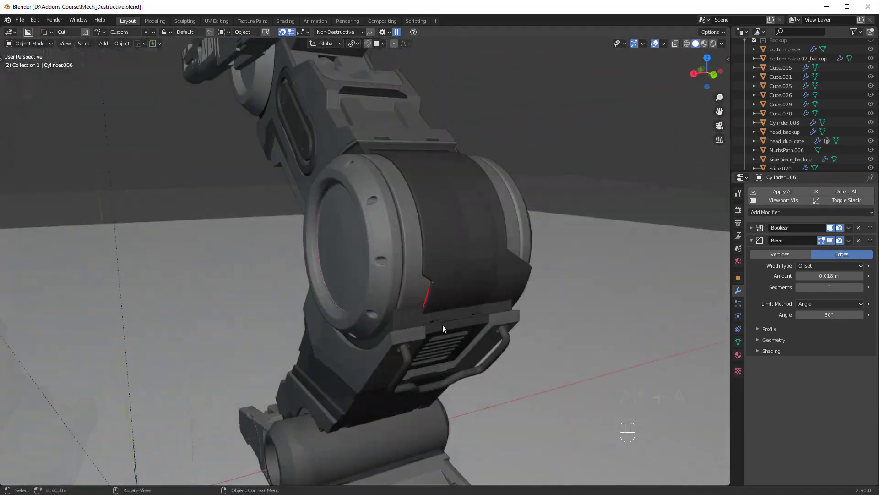
Vertex-slide the housing's notch corner fully along its edge (factor 1.0) and confirm.
{"action": "left_click", "coordinate": [479, 325]}
{"action": "left_click_drag", "start_coordinate": [500, 295], "coordinate": [432, 289]}
{"action": "left_click", "coordinate": [462, 289]}
{"action": "left_click", "coordinate": [468, 285]}
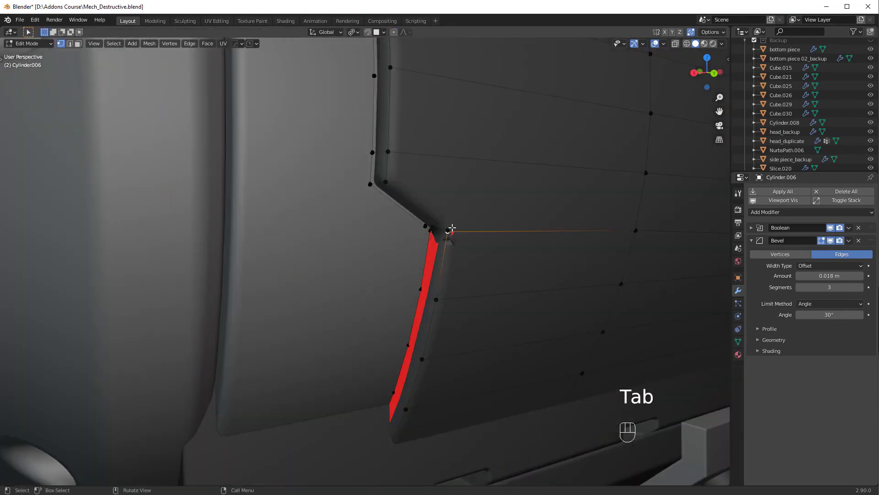
{"action": "key", "text": "g"}
{"action": "left_click", "coordinate": [450, 233]}
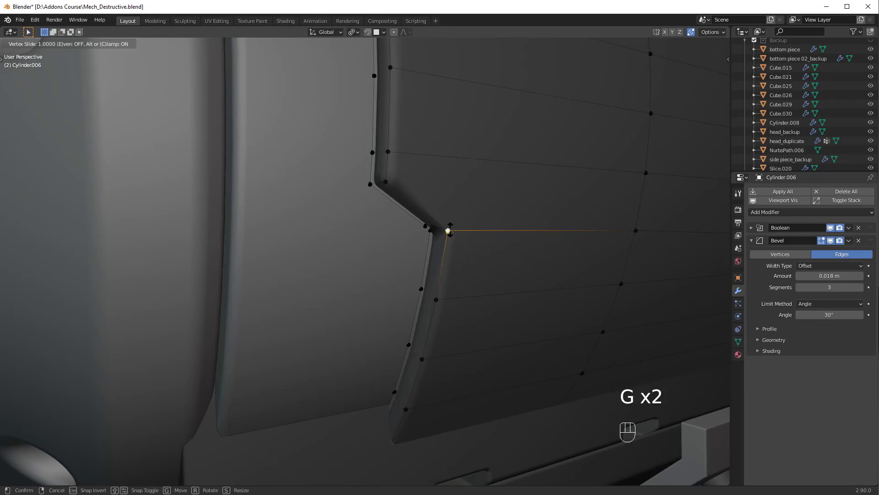
{"action": "left_click", "coordinate": [481, 247]}
{"action": "key", "text": "Tab"}
Leave mesh editing of Cylinder.006 and check the fixed notch.
{"action": "left_click", "coordinate": [505, 226]}
{"action": "left_click", "coordinate": [579, 195]}
{"action": "key", "text": "g"}
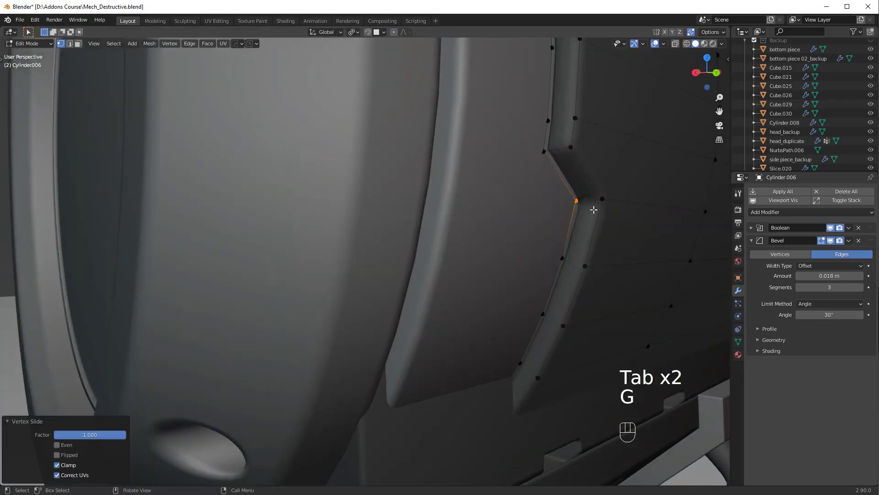
{"action": "key", "text": "Tab"}
{"action": "left_click_drag", "start_coordinate": [494, 215], "coordinate": [403, 244]}
{"action": "key", "text": "alt+a"}
Orbit around the leg housing and search the mech for other artifacts.
{"action": "left_click_drag", "start_coordinate": [418, 218], "coordinate": [483, 218]}
{"action": "left_click_drag", "start_coordinate": [408, 193], "coordinate": [385, 286]}
{"action": "left_click_drag", "start_coordinate": [363, 270], "coordinate": [277, 244]}
{"action": "left_click_drag", "start_coordinate": [300, 237], "coordinate": [367, 220]}
{"action": "left_click", "coordinate": [268, 214]}
{"action": "left_click_drag", "start_coordinate": [430, 270], "coordinate": [407, 270]}
{"action": "left_click_drag", "start_coordinate": [260, 274], "coordinate": [399, 328]}
Zoom in on red shading spots on the dark panel and open Cube.004 for editing.
{"action": "middle_click", "coordinate": [326, 314]}
{"action": "left_click_drag", "start_coordinate": [285, 291], "coordinate": [282, 267]}
{"action": "left_click_drag", "start_coordinate": [288, 293], "coordinate": [462, 324]}
{"action": "left_click", "coordinate": [461, 324]}
{"action": "left_click_drag", "start_coordinate": [455, 307], "coordinate": [467, 296]}
{"action": "left_click_drag", "start_coordinate": [427, 228], "coordinate": [397, 368]}
{"action": "left_click_drag", "start_coordinate": [375, 346], "coordinate": [377, 335]}
Slide Cube.004's stray corner vertex fully along its edge and return to object mode.
{"action": "left_click_drag", "start_coordinate": [365, 248], "coordinate": [371, 267]}
{"action": "middle_click", "coordinate": [383, 281]}
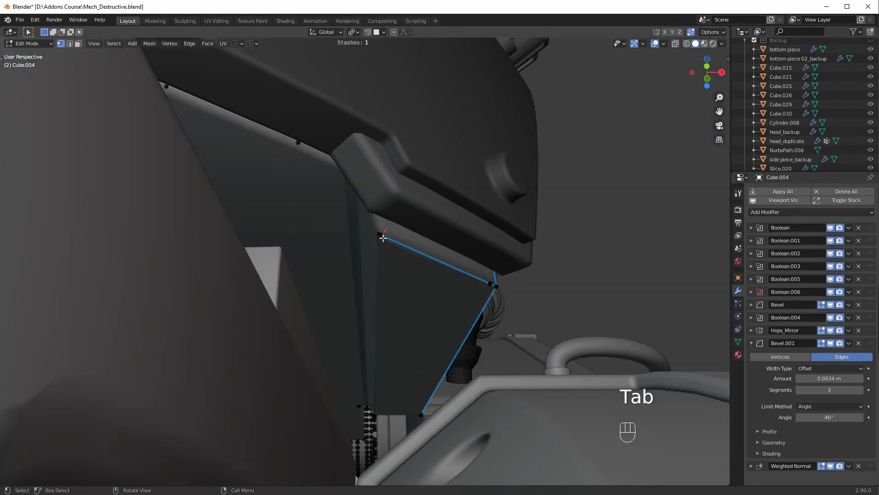
{"action": "key", "text": "g"}
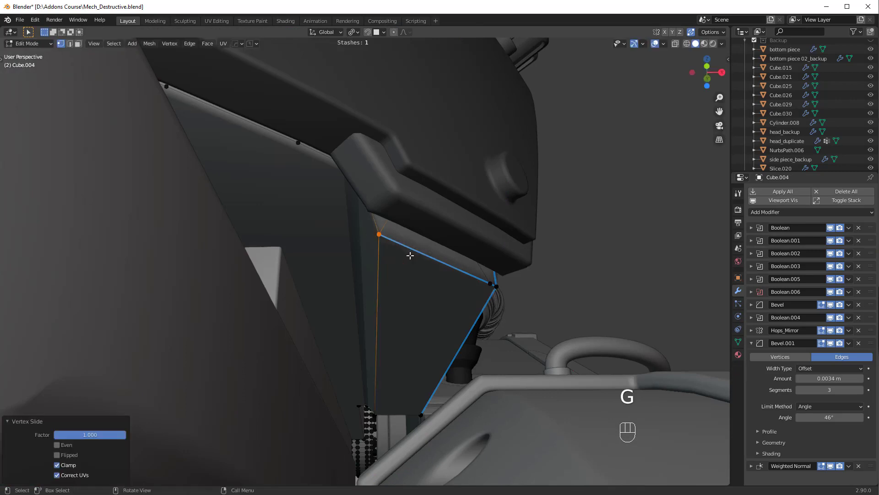
{"action": "key", "text": "Tab"}
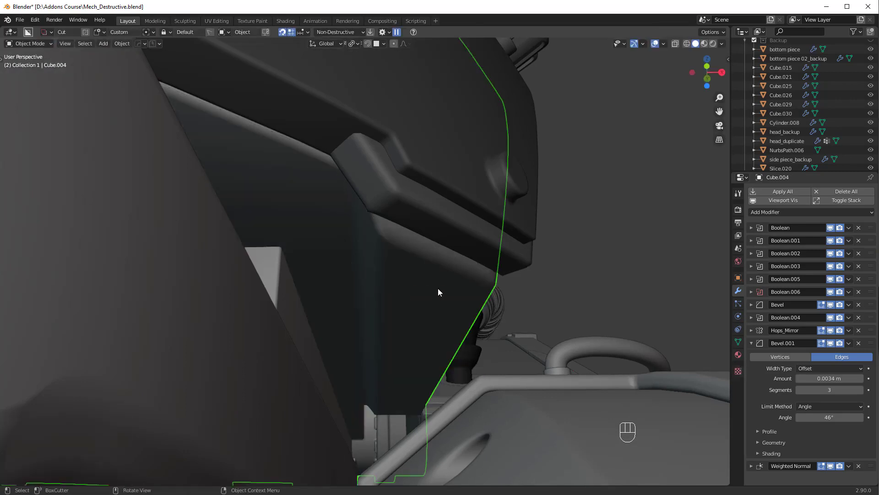
{"action": "left_click_drag", "start_coordinate": [527, 269], "coordinate": [487, 271]}
{"action": "left_click", "coordinate": [432, 287]}
Orbit the robot and move in close to the curved armour panel Slice.001.
{"action": "left_click_drag", "start_coordinate": [424, 288], "coordinate": [361, 288]}
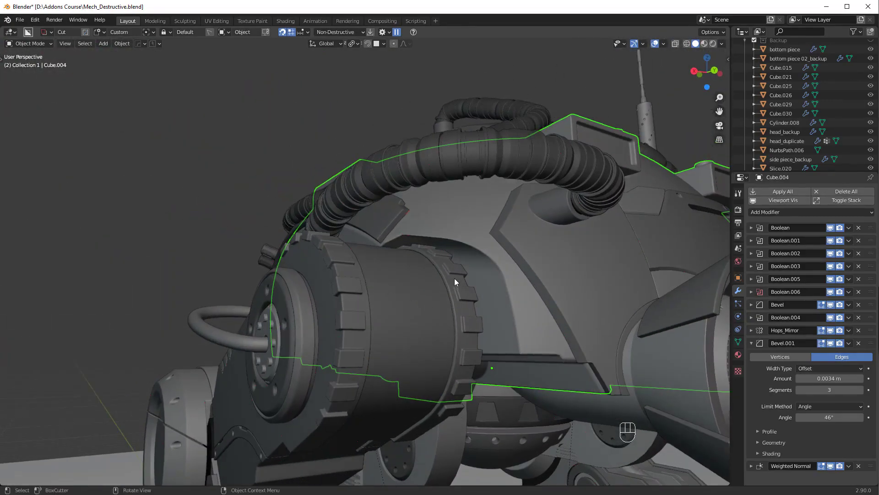
{"action": "left_click_drag", "start_coordinate": [440, 252], "coordinate": [354, 284]}
{"action": "left_click_drag", "start_coordinate": [340, 252], "coordinate": [362, 290]}
{"action": "left_click_drag", "start_coordinate": [363, 291], "coordinate": [381, 304]}
{"action": "left_click_drag", "start_coordinate": [348, 330], "coordinate": [348, 308]}
{"action": "left_click_drag", "start_coordinate": [339, 324], "coordinate": [322, 315]}
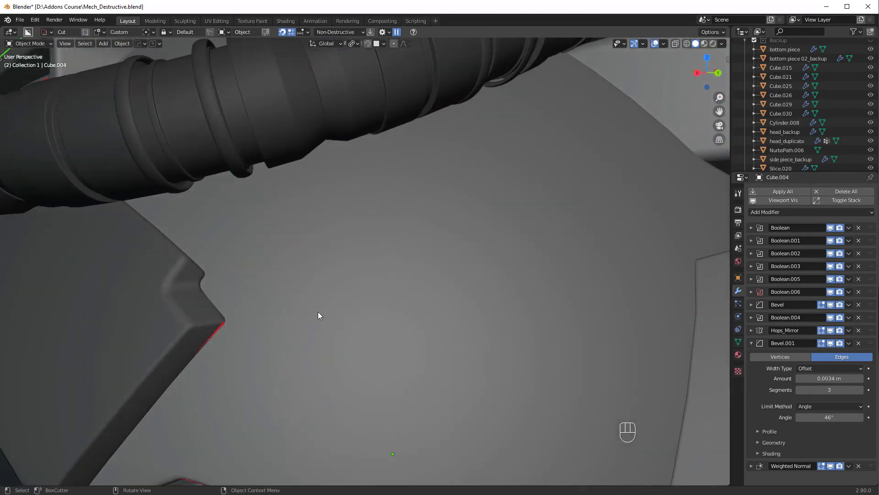
{"action": "left_click_drag", "start_coordinate": [296, 304], "coordinate": [365, 289]}
{"action": "left_click_drag", "start_coordinate": [343, 292], "coordinate": [330, 297]}
{"action": "left_click", "coordinate": [268, 319]}
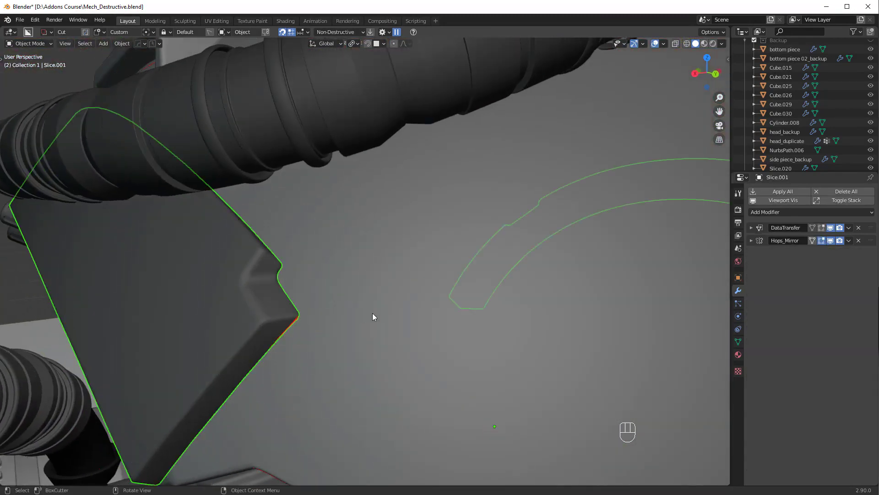
{"action": "left_click", "coordinate": [267, 204]}
{"action": "left_click_drag", "start_coordinate": [350, 302], "coordinate": [576, 393]}
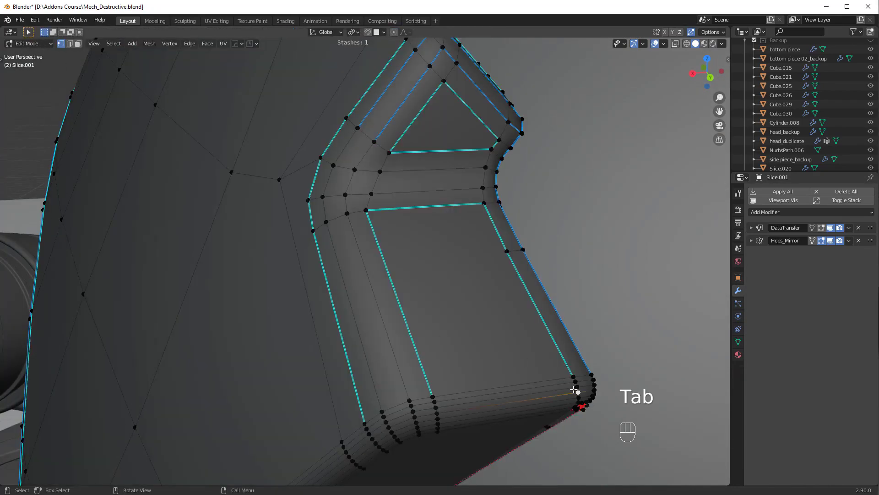
{"action": "key", "text": "KP_Decimal"}
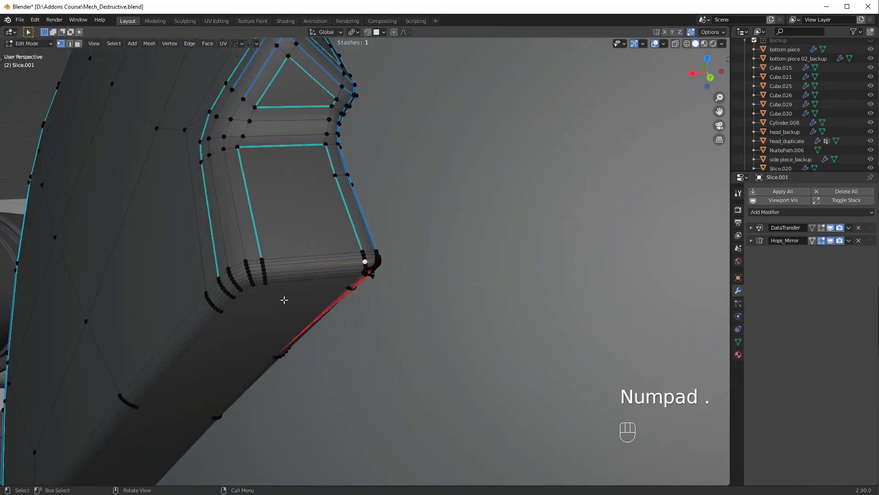
{"action": "left_click", "coordinate": [291, 290]}
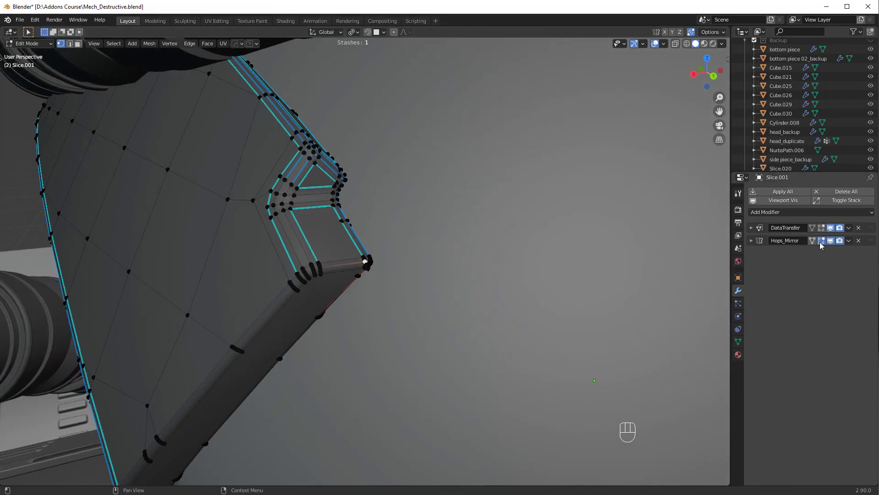
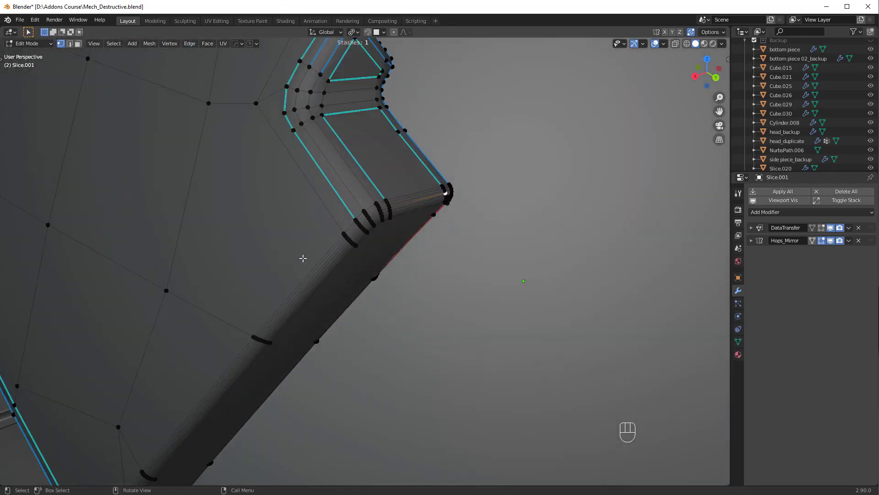
{"action": "left_click_drag", "start_coordinate": [359, 251], "coordinate": [317, 265]}
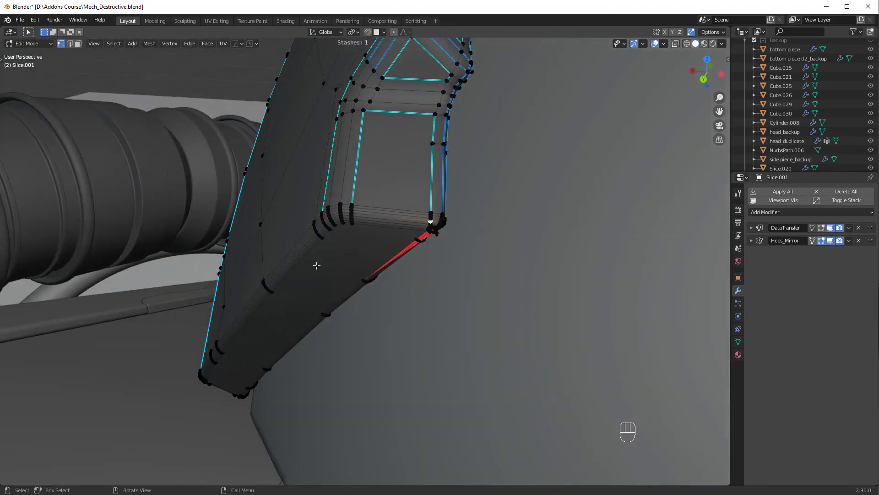
{"action": "left_click_drag", "start_coordinate": [424, 228], "coordinate": [348, 301]}
{"action": "left_click_drag", "start_coordinate": [459, 304], "coordinate": [479, 288]}
{"action": "left_click_drag", "start_coordinate": [496, 226], "coordinate": [365, 270]}
{"action": "left_click", "coordinate": [370, 291]}
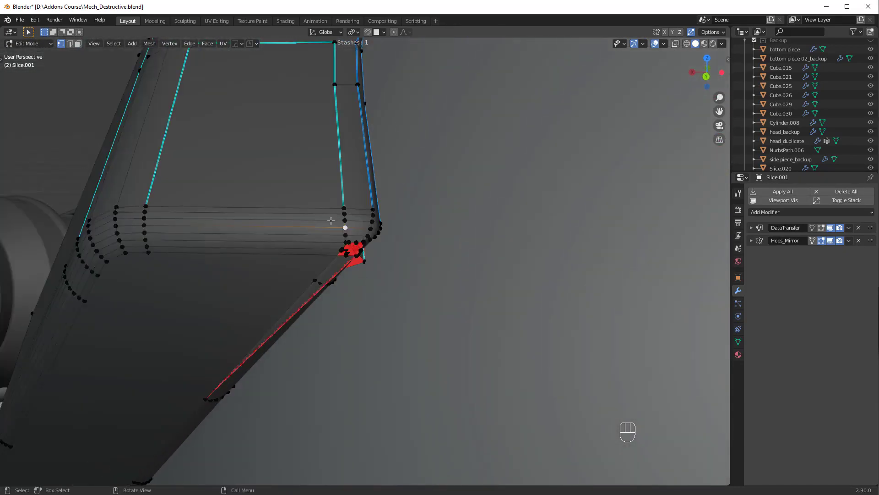
{"action": "left_click_drag", "start_coordinate": [308, 272], "coordinate": [398, 279]}
{"action": "left_click_drag", "start_coordinate": [410, 266], "coordinate": [404, 287]}
{"action": "left_click_drag", "start_coordinate": [399, 295], "coordinate": [403, 229]}
Draw an Ngon BoxCutter strip across the armour panel's lower edge.
{"action": "left_click_drag", "start_coordinate": [397, 241], "coordinate": [396, 242]}
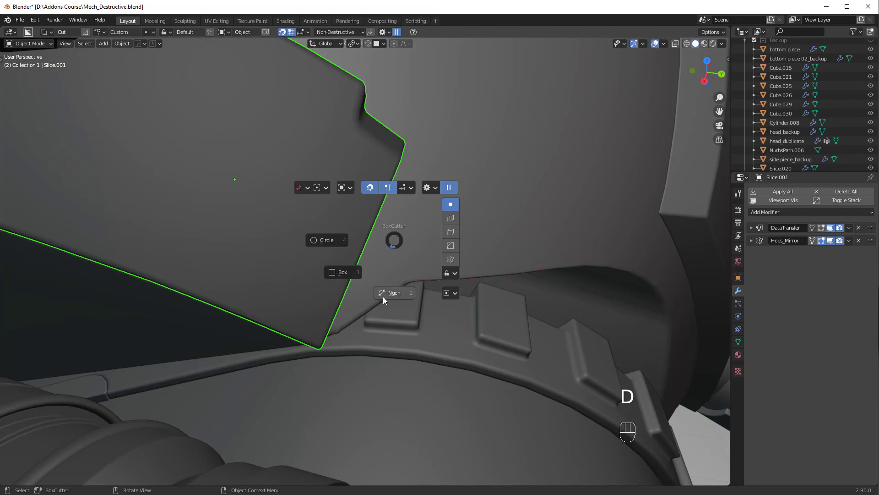
{"action": "left_click_drag", "start_coordinate": [300, 316], "coordinate": [301, 300]}
{"action": "left_click", "coordinate": [277, 36]}
{"action": "left_click_drag", "start_coordinate": [291, 364], "coordinate": [391, 130]}
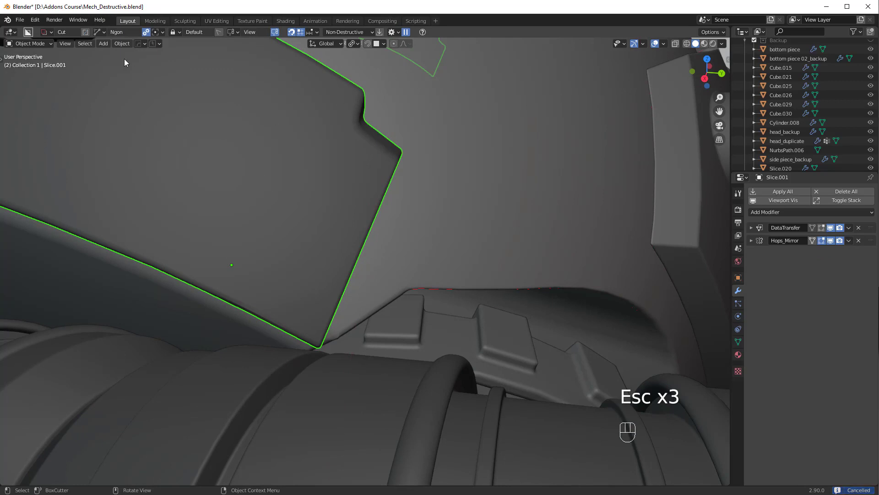
{"action": "left_click_drag", "start_coordinate": [385, 134], "coordinate": [356, 206]}
{"action": "left_click", "coordinate": [276, 37]}
{"action": "left_click_drag", "start_coordinate": [369, 172], "coordinate": [412, 107]}
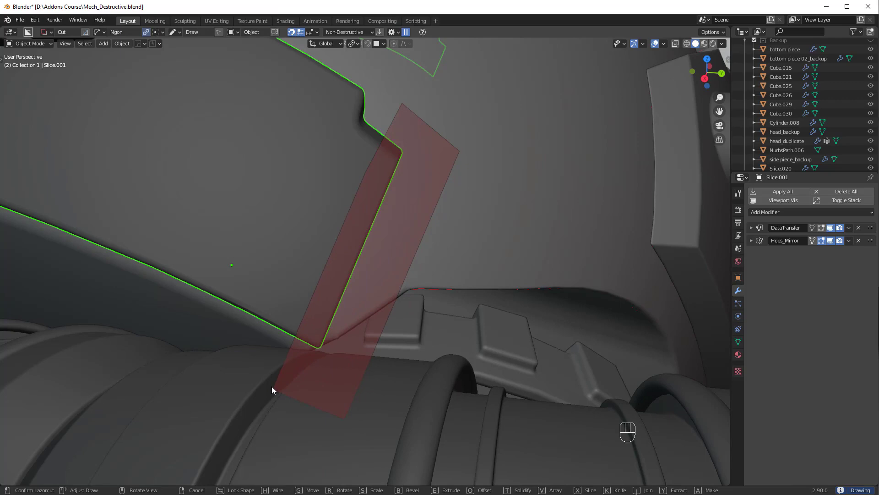
{"action": "left_click_drag", "start_coordinate": [374, 315], "coordinate": [336, 310]}
{"action": "left_click_drag", "start_coordinate": [398, 252], "coordinate": [407, 348]}
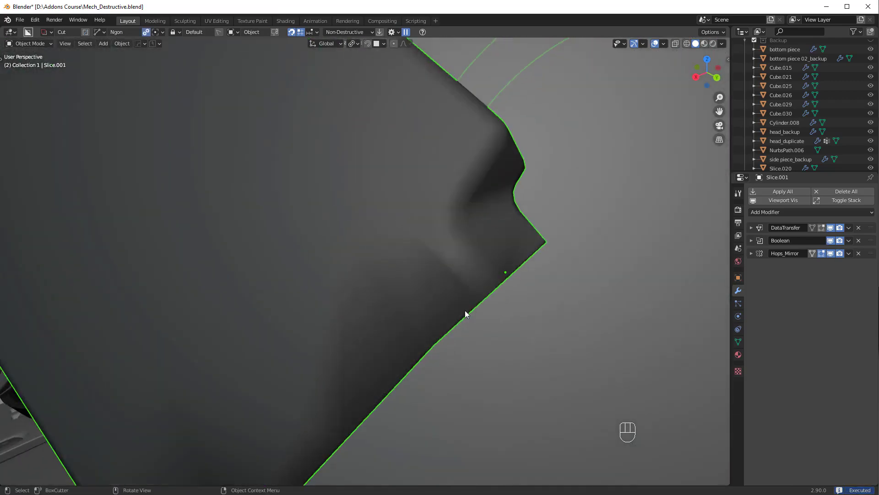
Apply the resulting Boolean modifier so the strip cut becomes permanent mesh.
{"action": "middle_click", "coordinate": [473, 304]}
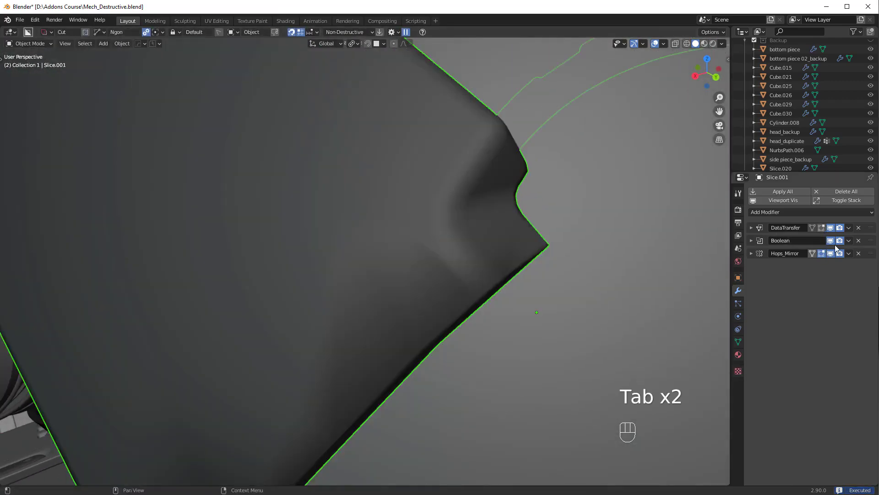
{"action": "left_click_drag", "start_coordinate": [850, 244], "coordinate": [634, 287]}
{"action": "left_click_drag", "start_coordinate": [487, 287], "coordinate": [447, 270]}
Switch selection modes and tidy the panel's corner vertices in Edit Mode.
{"action": "left_click_drag", "start_coordinate": [475, 247], "coordinate": [386, 259]}
{"action": "left_click", "coordinate": [427, 257]}
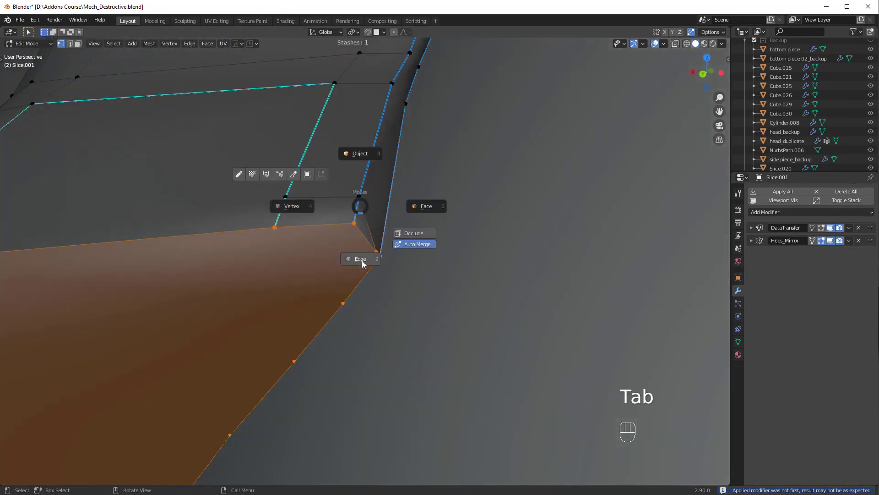
{"action": "key", "text": "ctrl+x"}
{"action": "left_click", "coordinate": [376, 275]}
{"action": "key", "text": "Tab"}
{"action": "left_click", "coordinate": [262, 268]}
{"action": "left_click", "coordinate": [326, 279]}
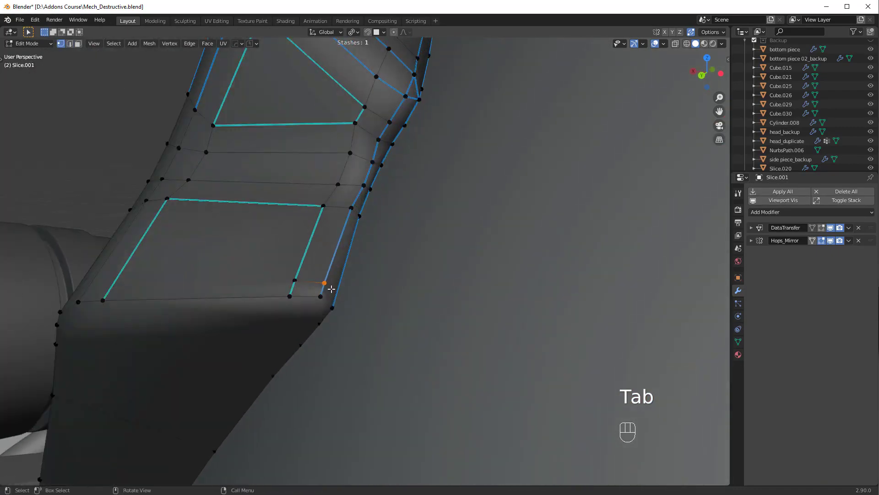
{"action": "left_click_drag", "start_coordinate": [317, 281], "coordinate": [367, 285]}
Back in Object Mode, add a Bevel modifier at 0.0035 m, 3 segments, 60° angle limit.
{"action": "key", "text": "ctrl+x"}
{"action": "key", "text": "Tab"}
{"action": "left_click", "coordinate": [424, 275]}
{"action": "key", "text": "q"}
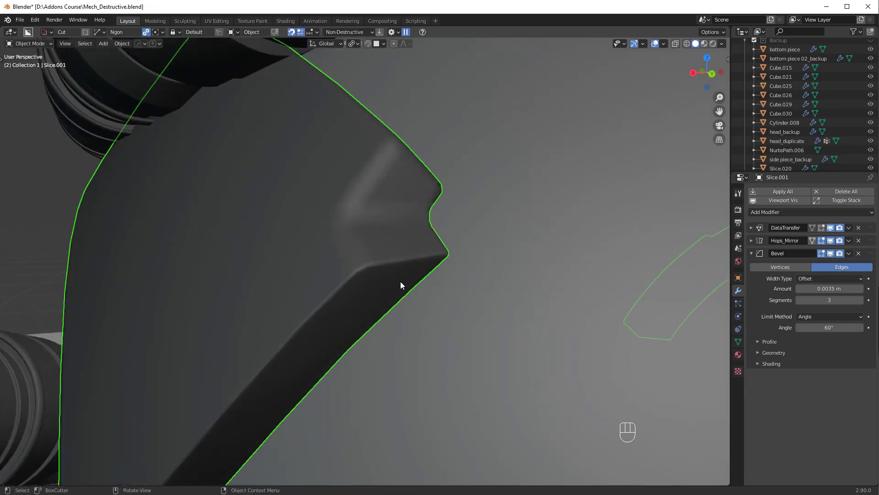
Enter Edit Mode and select the vertices along the panel's narrow side strip.
{"action": "key", "text": "alt+a"}
{"action": "left_click", "coordinate": [395, 280]}
{"action": "left_click_drag", "start_coordinate": [400, 290], "coordinate": [382, 296]}
{"action": "key", "text": "Tab"}
{"action": "left_click", "coordinate": [312, 307]}
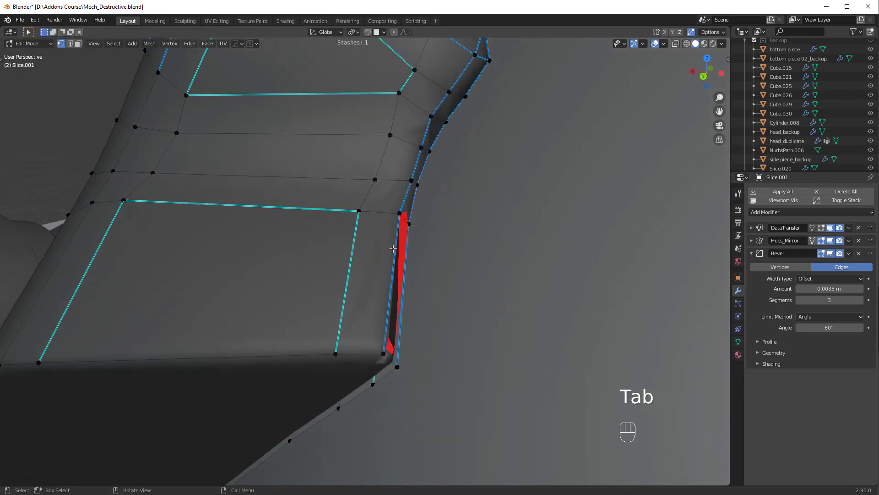
{"action": "left_click", "coordinate": [403, 332]}
{"action": "left_click", "coordinate": [387, 321]}
{"action": "key", "text": "g"}
{"action": "key", "text": "Tab"}
Adjust the panel's bevel width interactively with HardOps.
{"action": "key", "text": "alt+a"}
{"action": "left_click_drag", "start_coordinate": [390, 274], "coordinate": [430, 268]}
{"action": "left_click_drag", "start_coordinate": [376, 275], "coordinate": [407, 280]}
{"action": "left_click_drag", "start_coordinate": [367, 293], "coordinate": [322, 298]}
{"action": "left_click_drag", "start_coordinate": [348, 280], "coordinate": [332, 271]}
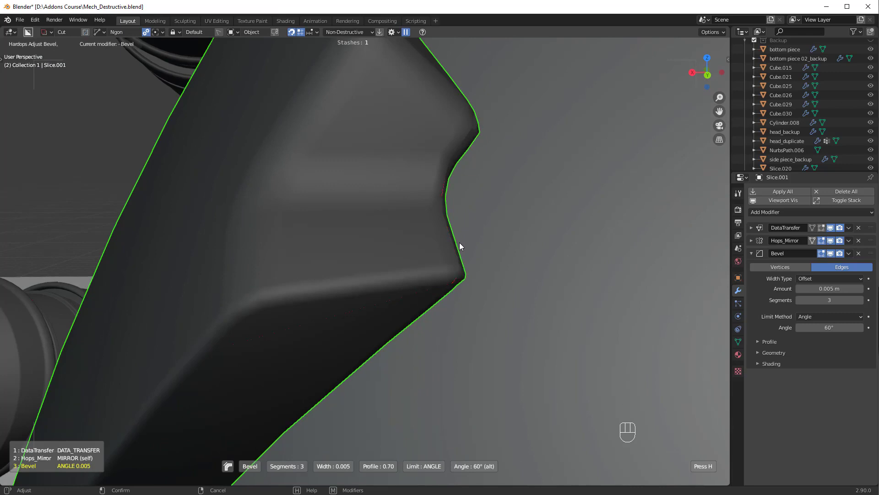
{"action": "left_click_drag", "start_coordinate": [455, 244], "coordinate": [442, 245]}
{"action": "left_click", "coordinate": [363, 232]}
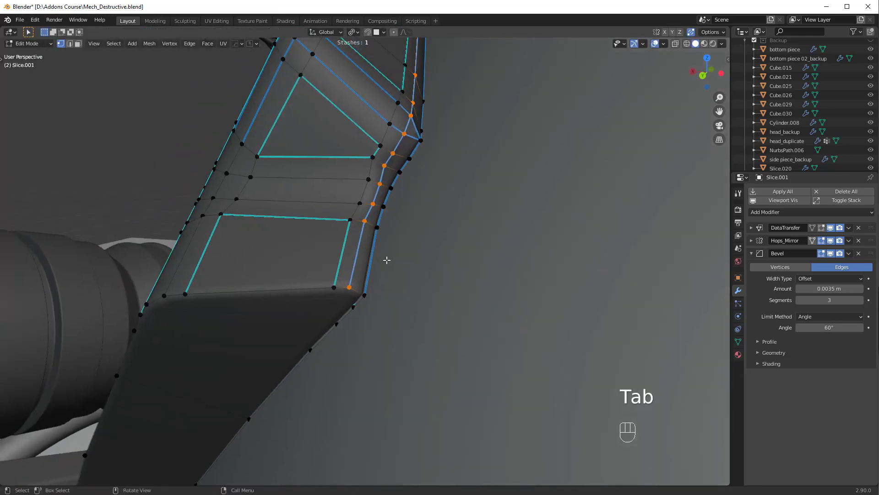
Dissolve the stray side-strip vertices and inspect the cleaned edge.
{"action": "key", "text": "ctrl+x"}
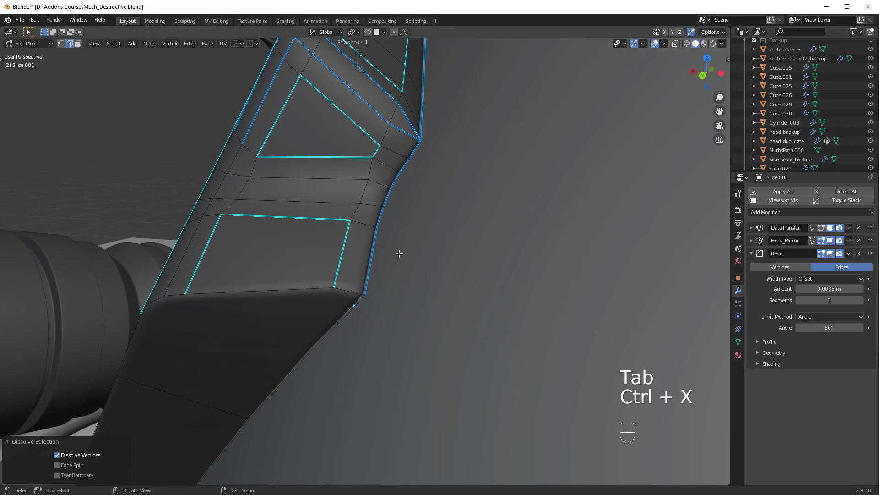
{"action": "key", "text": "ctrl+z"}
{"action": "left_click", "coordinate": [400, 253]}
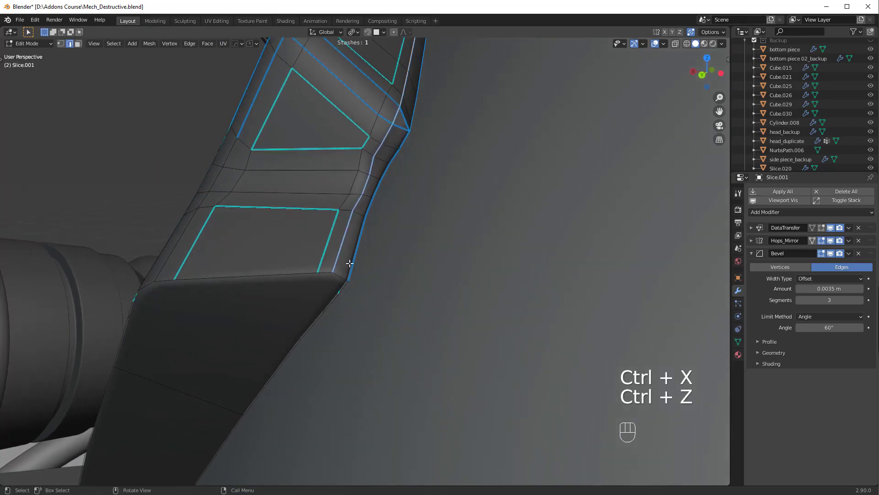
{"action": "left_click_drag", "start_coordinate": [361, 261], "coordinate": [374, 269]}
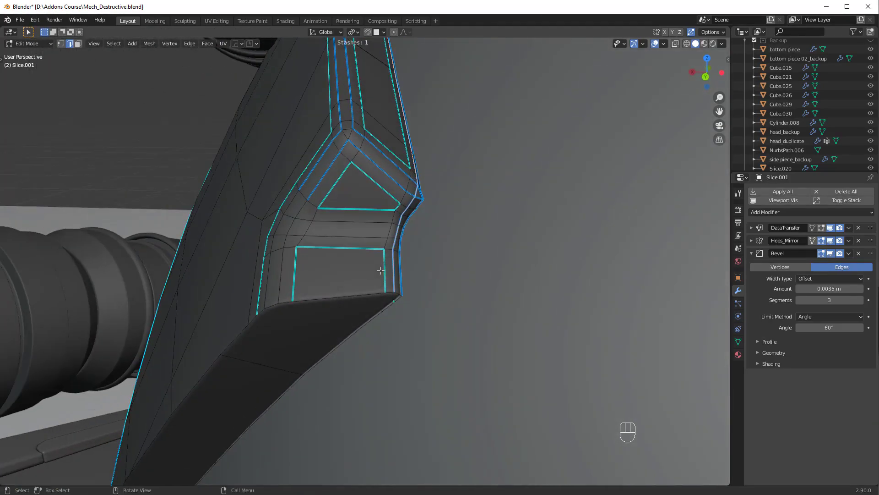
{"action": "left_click_drag", "start_coordinate": [388, 253], "coordinate": [449, 249]}
{"action": "left_click_drag", "start_coordinate": [427, 244], "coordinate": [391, 257]}
{"action": "left_click", "coordinate": [337, 220]}
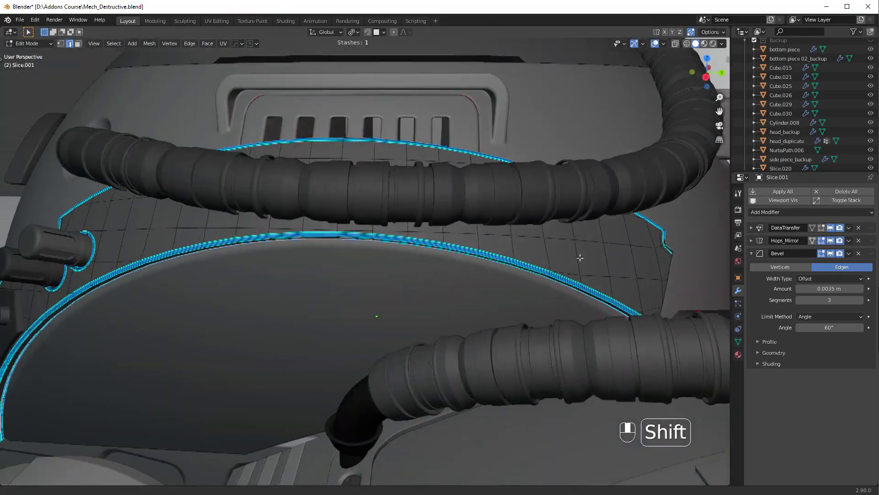
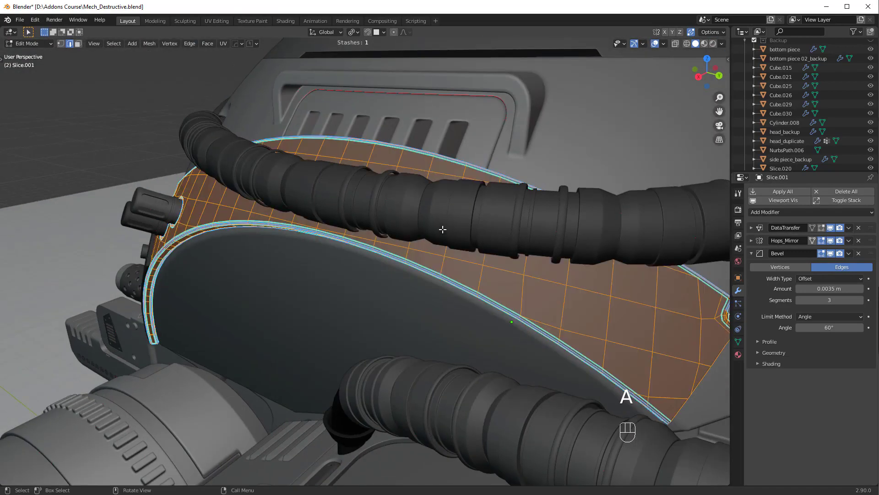
Mark the selected edges sharp and check the shading around the cylinder sockets.
{"action": "key", "text": "q"}
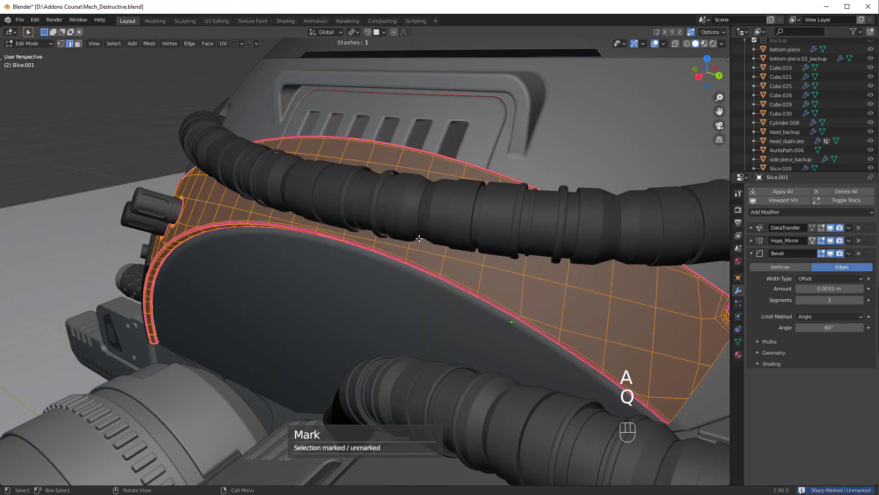
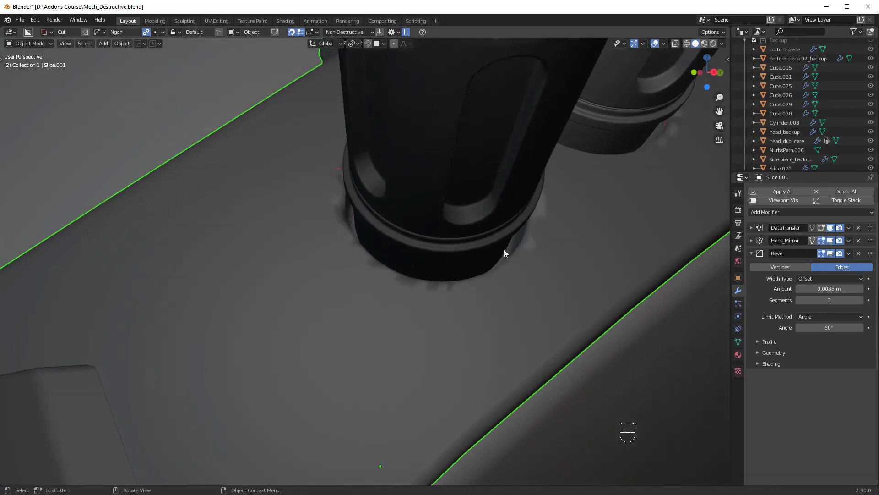
{"action": "middle_click", "coordinate": [469, 270]}
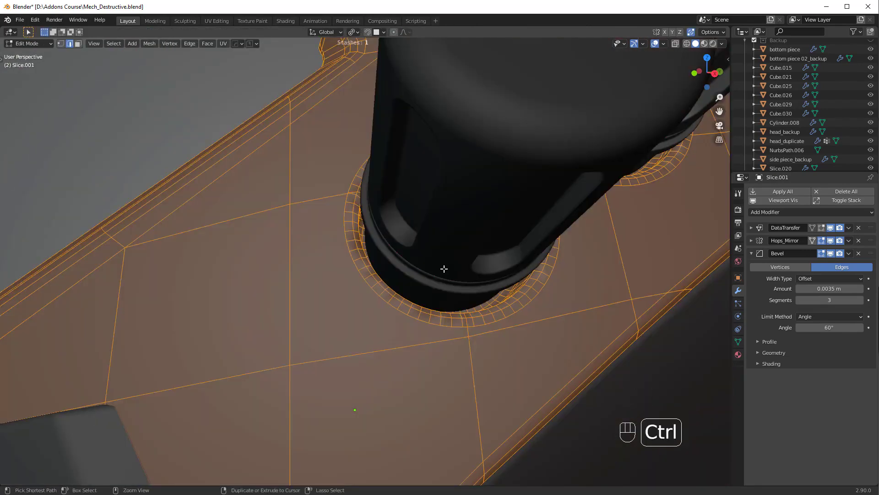
{"action": "key", "text": "Tab"}
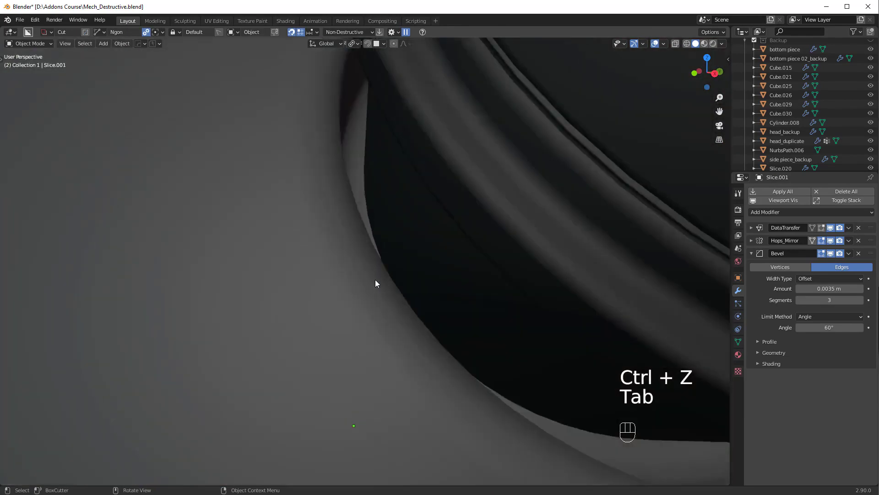
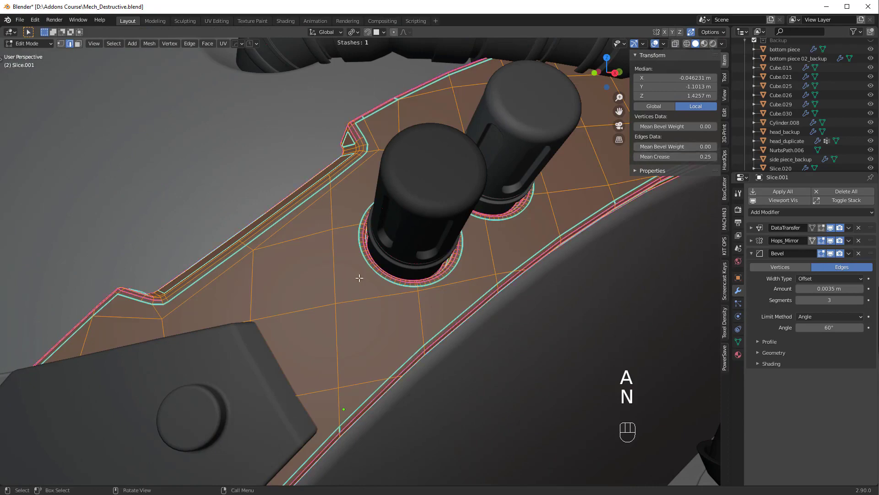
{"action": "key", "text": "n"}
{"action": "key", "text": "Tab"}
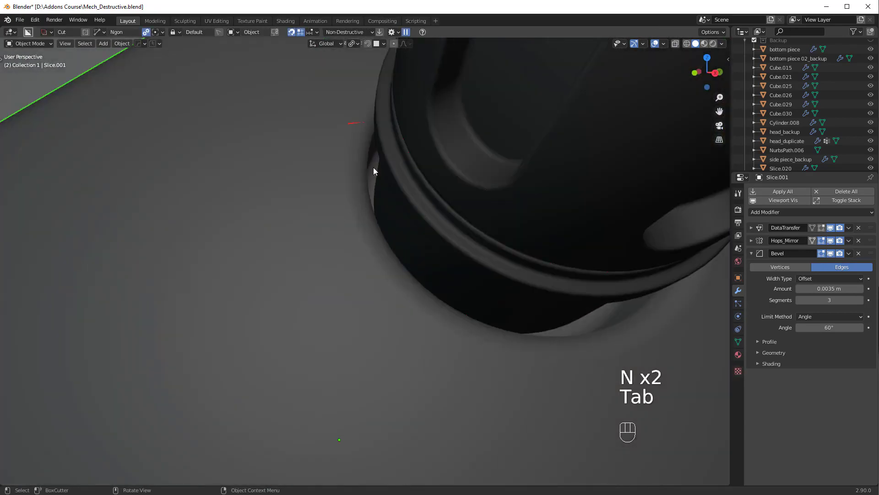
Select the angled panel of Slice.001 and enter Edit Mode on its geometry.
{"action": "left_click_drag", "start_coordinate": [417, 208], "coordinate": [379, 225]}
{"action": "left_click_drag", "start_coordinate": [556, 236], "coordinate": [510, 244]}
{"action": "left_click", "coordinate": [536, 285]}
{"action": "left_click", "coordinate": [127, 254]}
{"action": "key", "text": "n"}
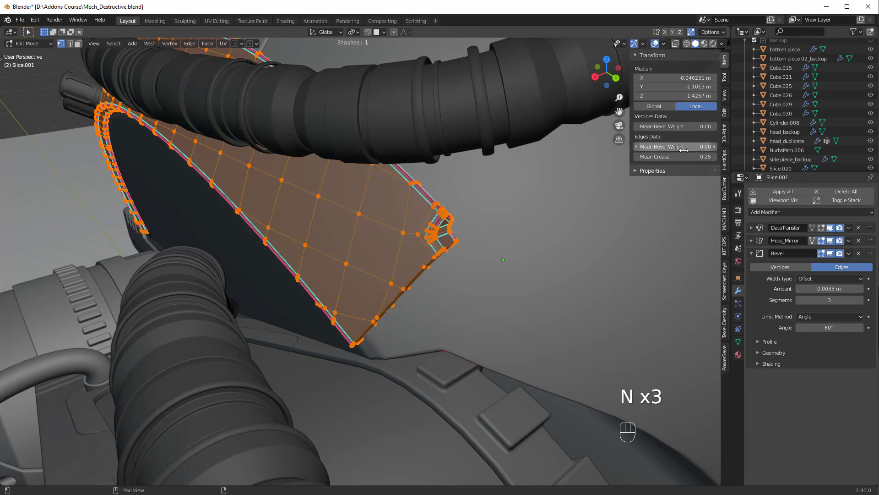
{"action": "left_click_drag", "start_coordinate": [424, 248], "coordinate": [411, 238]}
Select the thin face strip along the panel edge and inspect its shading.
{"action": "left_click_drag", "start_coordinate": [369, 216], "coordinate": [425, 268]}
{"action": "left_click", "coordinate": [378, 276]}
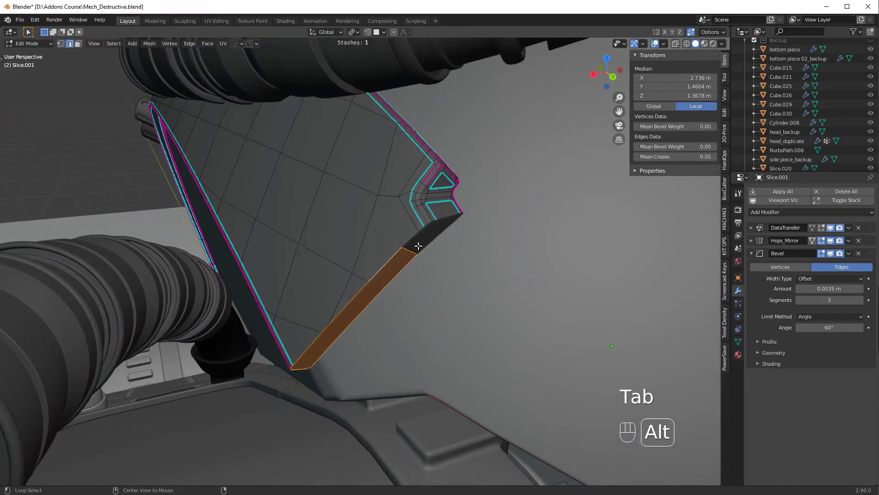
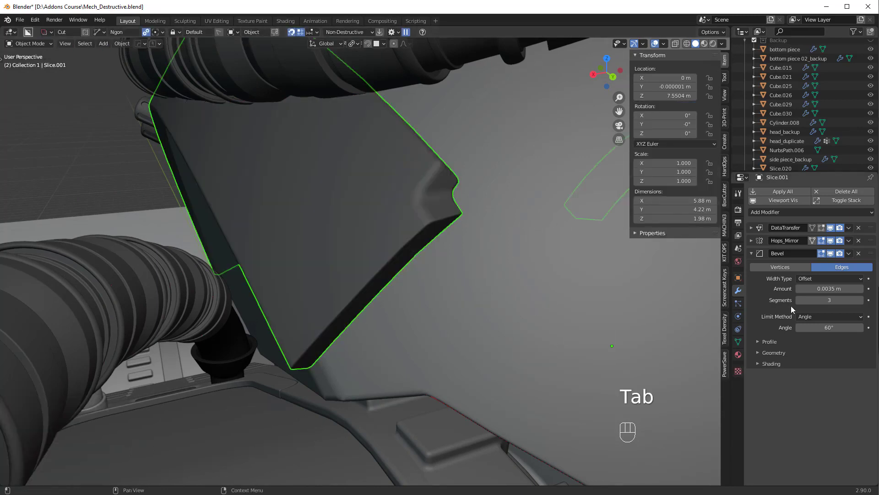
{"action": "left_click_drag", "start_coordinate": [815, 320], "coordinate": [815, 348]}
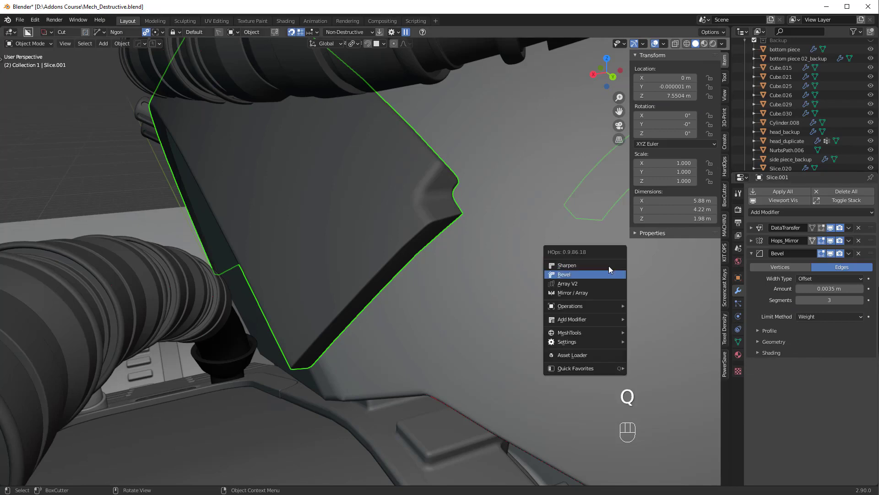
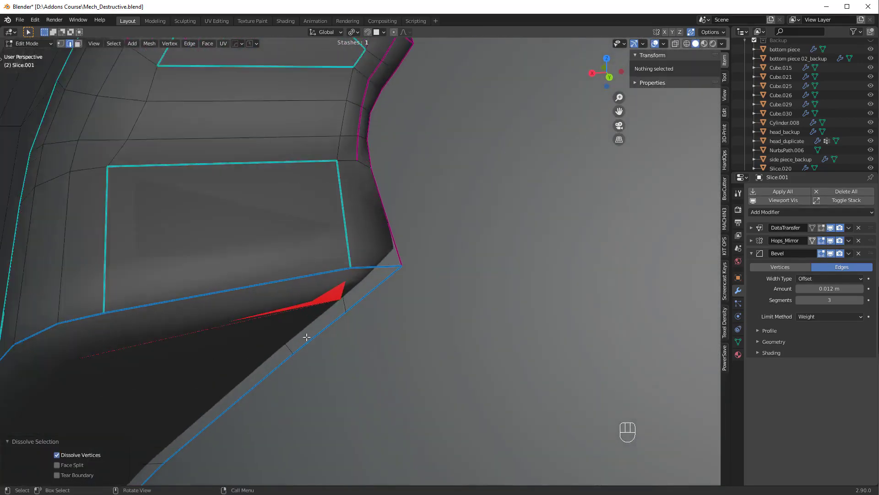
Dissolve the stray corner vertices on the panel and return to Object Mode.
{"action": "left_click_drag", "start_coordinate": [374, 276], "coordinate": [374, 254]}
{"action": "key", "text": "alt+v"}
{"action": "left_click", "coordinate": [358, 310]}
{"action": "key", "text": "q"}
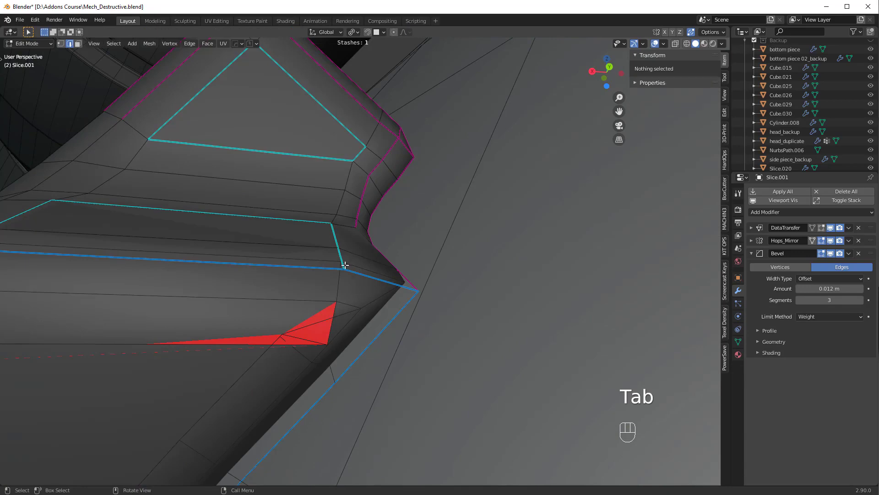
{"action": "left_click", "coordinate": [347, 277]}
{"action": "key", "text": "ctrl+x"}
{"action": "key", "text": "ctrl+z"}
{"action": "key", "text": "Tab"}
{"action": "key", "text": "q"}
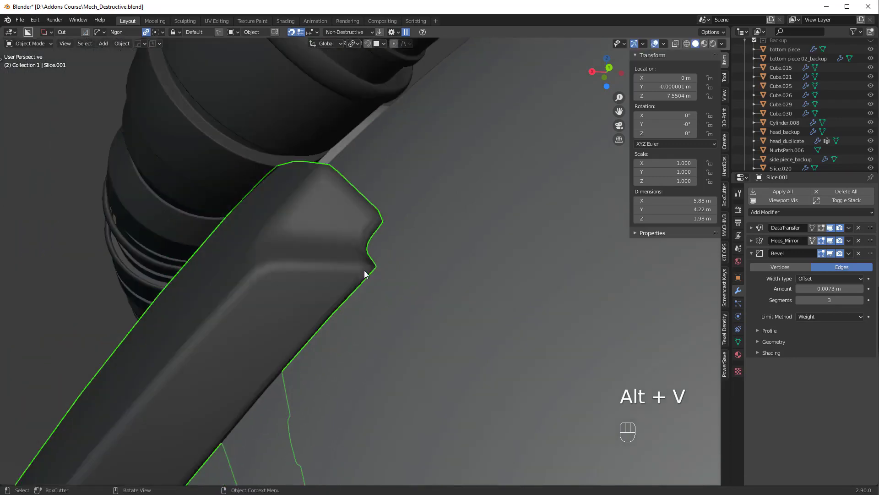
Orbit around the panel and mech body to inspect the bevelled edges.
{"action": "left_click_drag", "start_coordinate": [366, 273], "coordinate": [387, 292]}
{"action": "left_click_drag", "start_coordinate": [362, 291], "coordinate": [404, 321]}
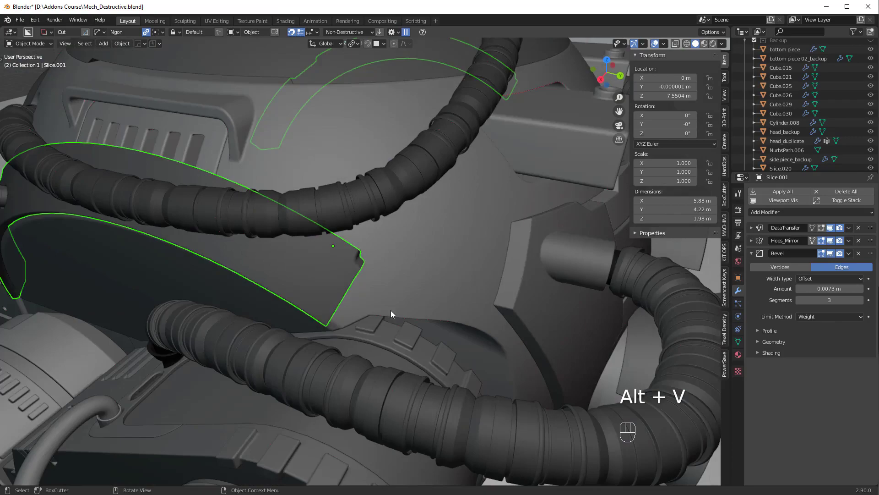
{"action": "left_click_drag", "start_coordinate": [350, 305], "coordinate": [353, 321]}
{"action": "left_click_drag", "start_coordinate": [352, 303], "coordinate": [323, 278]}
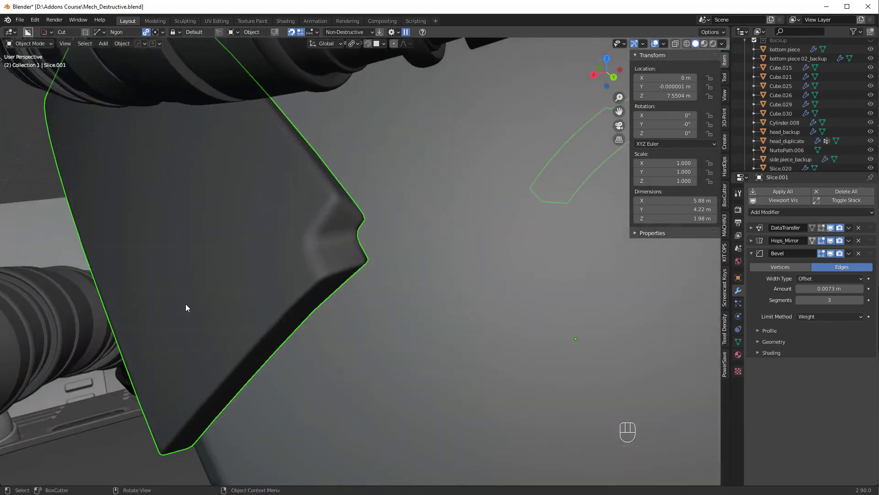
{"action": "left_click_drag", "start_coordinate": [299, 304], "coordinate": [356, 304]}
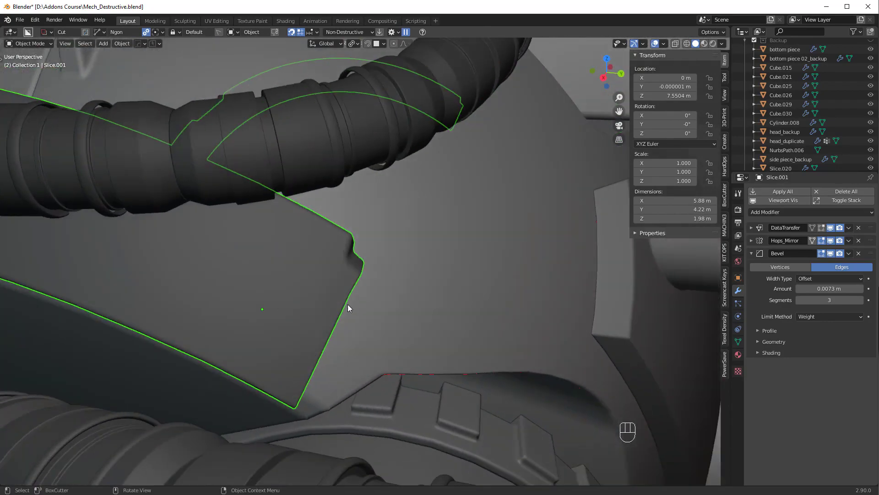
{"action": "left_click_drag", "start_coordinate": [354, 288], "coordinate": [408, 286]}
{"action": "left_click_drag", "start_coordinate": [396, 274], "coordinate": [324, 299]}
{"action": "left_click_drag", "start_coordinate": [390, 309], "coordinate": [352, 298]}
{"action": "left_click_drag", "start_coordinate": [379, 250], "coordinate": [435, 228]}
{"action": "left_click_drag", "start_coordinate": [432, 315], "coordinate": [455, 285]}
Move toward the long slot and select Cube.001, the body piece with the red streak.
{"action": "middle_click", "coordinate": [400, 352]}
{"action": "left_click_drag", "start_coordinate": [381, 375], "coordinate": [388, 313]}
{"action": "middle_click", "coordinate": [384, 333]}
{"action": "middle_click", "coordinate": [372, 329]}
{"action": "left_click_drag", "start_coordinate": [360, 338], "coordinate": [374, 337]}
{"action": "left_click", "coordinate": [303, 378]}
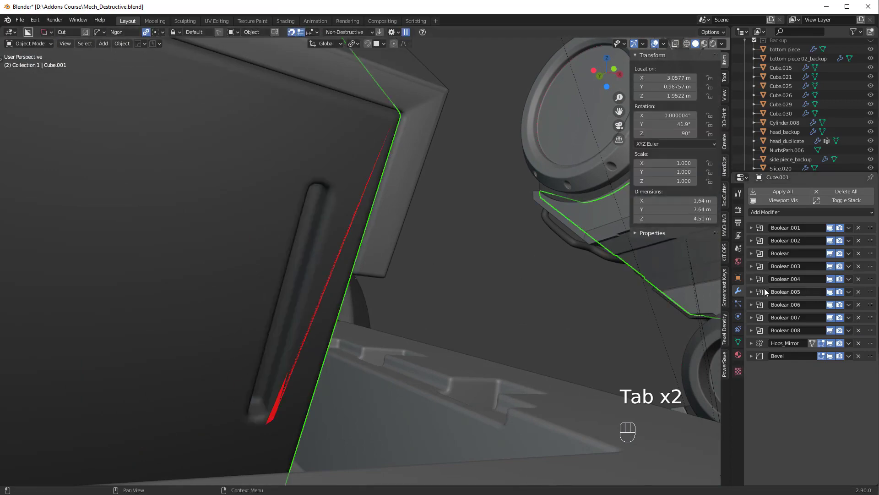
Smart Apply Cube.001's booleans and connect the slot's corner vertex pairs to fix shading.
{"action": "key", "text": "q"}
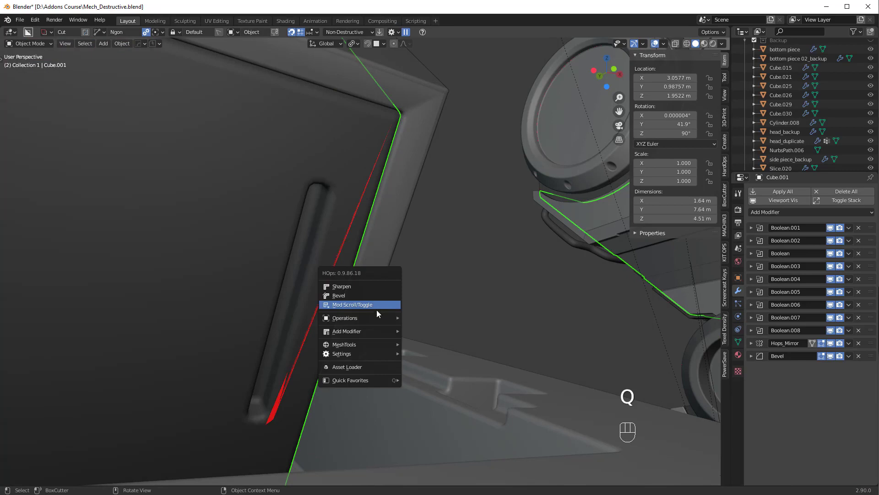
{"action": "key", "text": "Tab"}
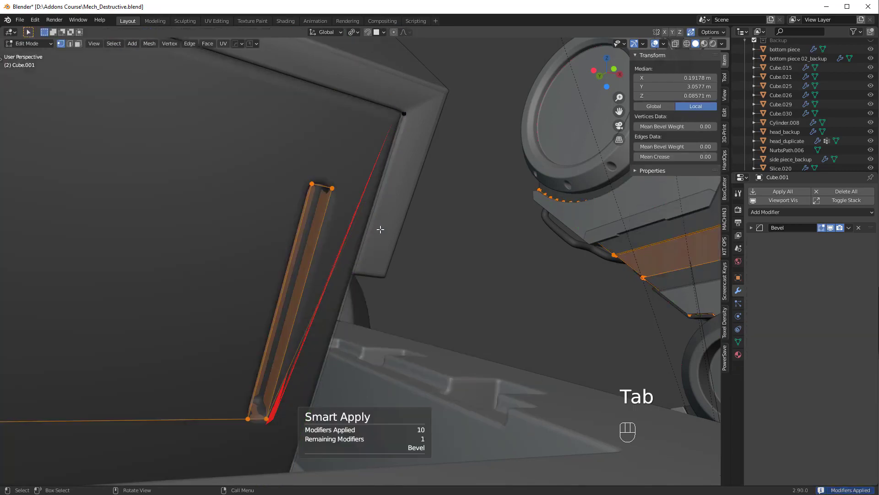
{"action": "left_click", "coordinate": [617, 68]}
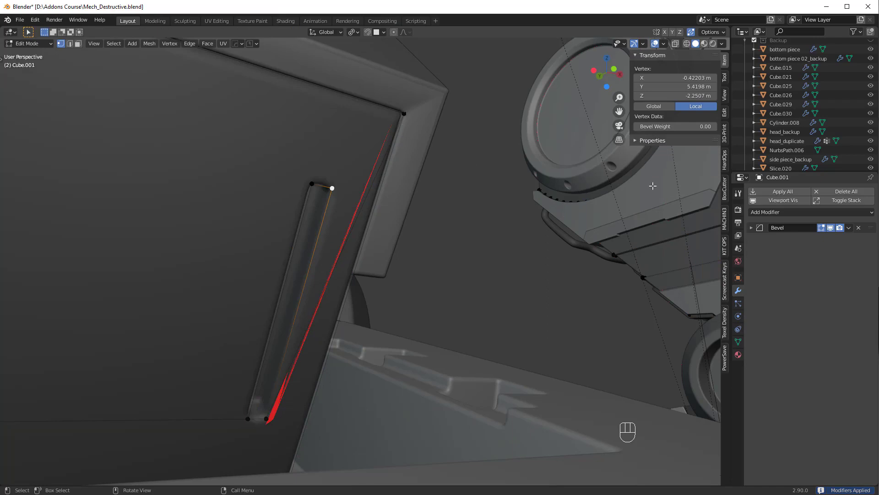
{"action": "left_click", "coordinate": [618, 69]}
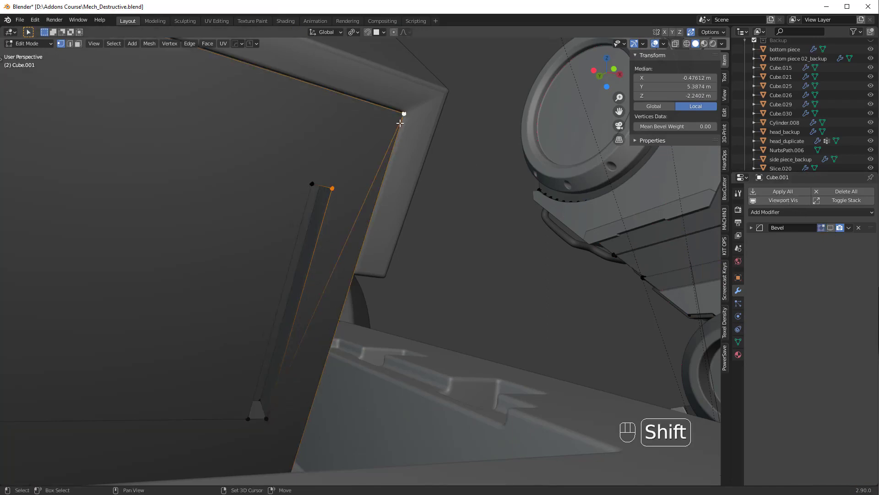
{"action": "key", "text": "Tab"}
{"action": "left_click", "coordinate": [339, 236]}
{"action": "key", "text": "ctrl+x"}
{"action": "left_click", "coordinate": [618, 68]}
{"action": "key", "text": "Tab"}
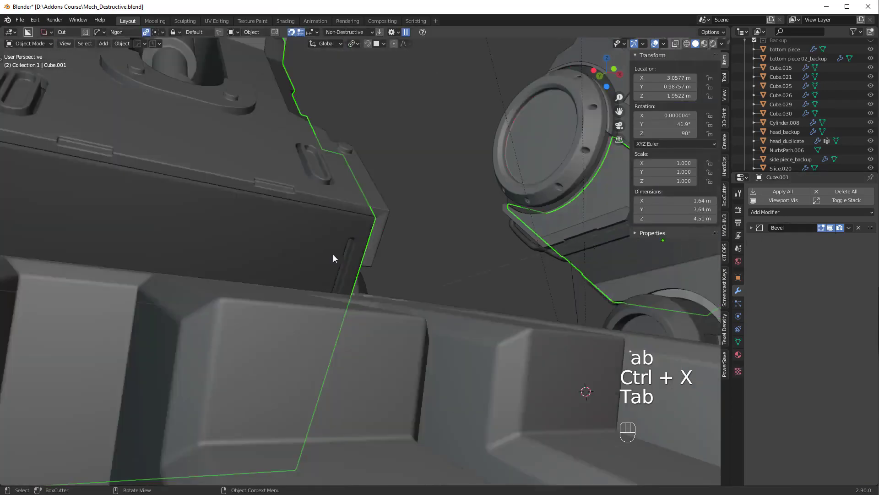
Join the remaining vertices beside the slot with J and check the result in Object Mode.
{"action": "left_click_drag", "start_coordinate": [484, 252], "coordinate": [455, 279]}
{"action": "left_click_drag", "start_coordinate": [487, 317], "coordinate": [458, 293]}
{"action": "left_click", "coordinate": [446, 327]}
{"action": "left_click", "coordinate": [361, 297]}
{"action": "key", "text": "KP_Decimal"}
{"action": "left_click", "coordinate": [473, 402]}
{"action": "key", "text": "j"}
{"action": "key", "text": "Tab"}
{"action": "left_click", "coordinate": [392, 390]}
{"action": "key", "text": "ctrl+x"}
Orbit around the whole mech robot standing on the floor.
{"action": "key", "text": "Tab"}
{"action": "left_click_drag", "start_coordinate": [442, 255], "coordinate": [470, 271]}
{"action": "key", "text": "alt+a"}
{"action": "left_click_drag", "start_coordinate": [438, 214], "coordinate": [451, 227]}
{"action": "left_click_drag", "start_coordinate": [362, 199], "coordinate": [579, 229]}
{"action": "left_click_drag", "start_coordinate": [579, 230], "coordinate": [31, 232]}
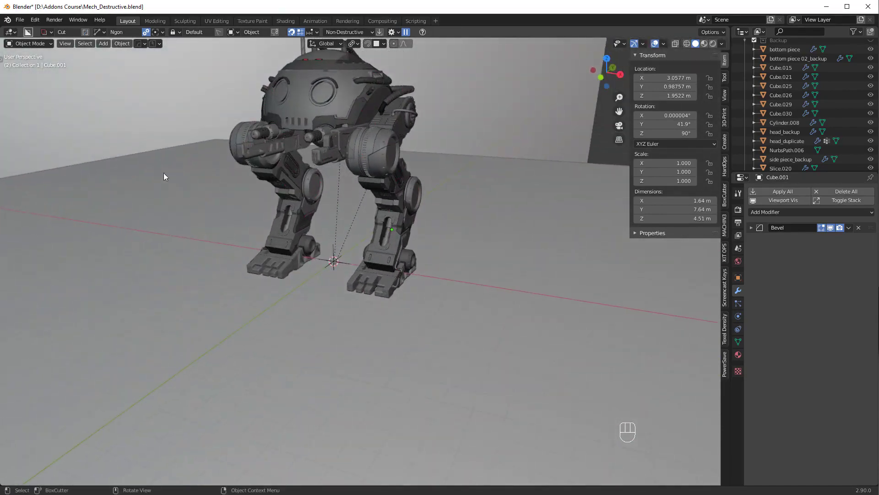
Frame the robot in a front three-quarter view and hide the sidebar.
{"action": "left_click_drag", "start_coordinate": [393, 143], "coordinate": [439, 258]}
{"action": "left_click_drag", "start_coordinate": [378, 282], "coordinate": [611, 71]}
{"action": "left_click_drag", "start_coordinate": [664, 66], "coordinate": [521, 228]}
{"action": "left_click_drag", "start_coordinate": [466, 249], "coordinate": [462, 248]}
{"action": "left_click_drag", "start_coordinate": [507, 261], "coordinate": [478, 273]}
{"action": "left_click", "coordinate": [467, 257]}
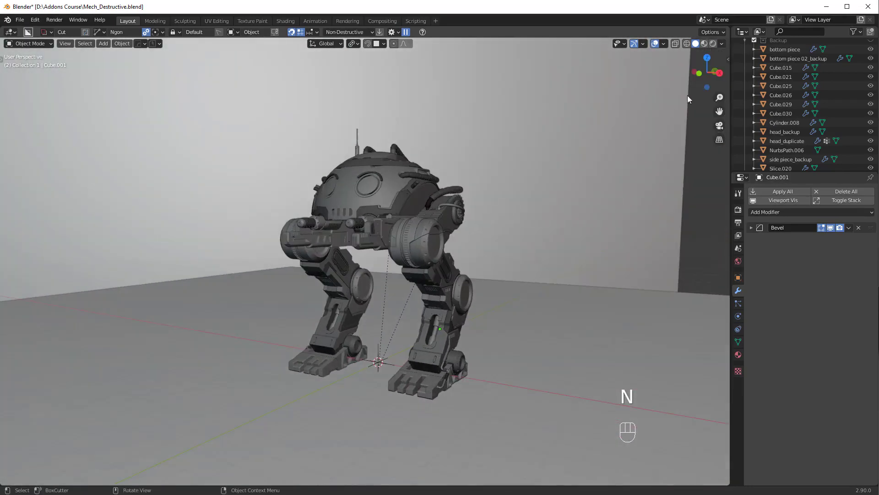
{"action": "left_click", "coordinate": [716, 51]}
Switch to Rendered viewport shading and orbit the mech while Cycles samples.
{"action": "left_click", "coordinate": [715, 46]}
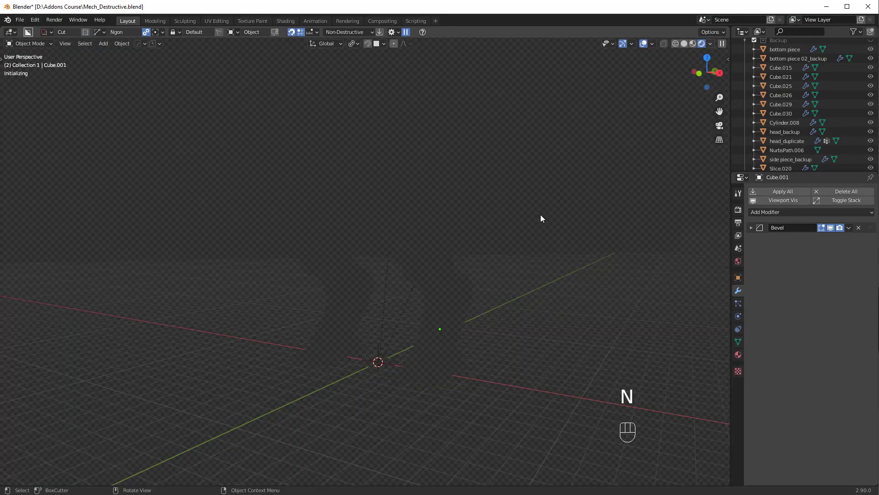
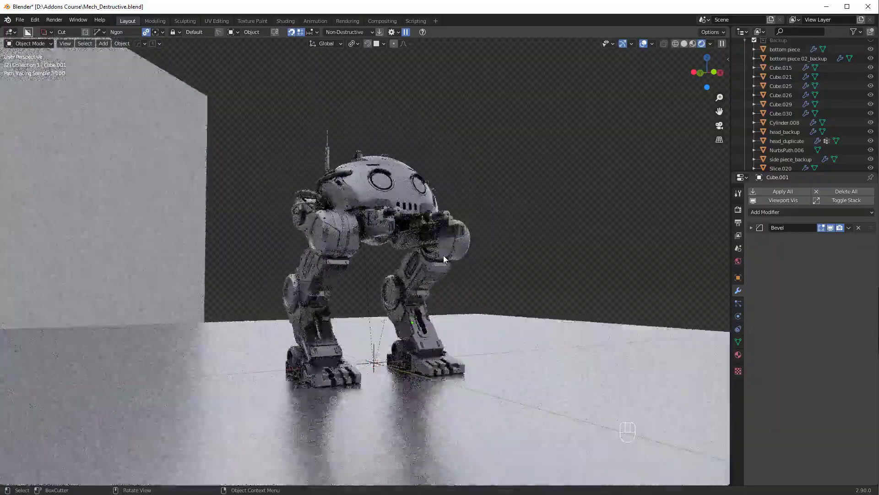
{"action": "left_click", "coordinate": [423, 258]}
{"action": "middle_click", "coordinate": [411, 259]}
{"action": "middle_click", "coordinate": [522, 285]}
{"action": "left_click", "coordinate": [730, 231]}
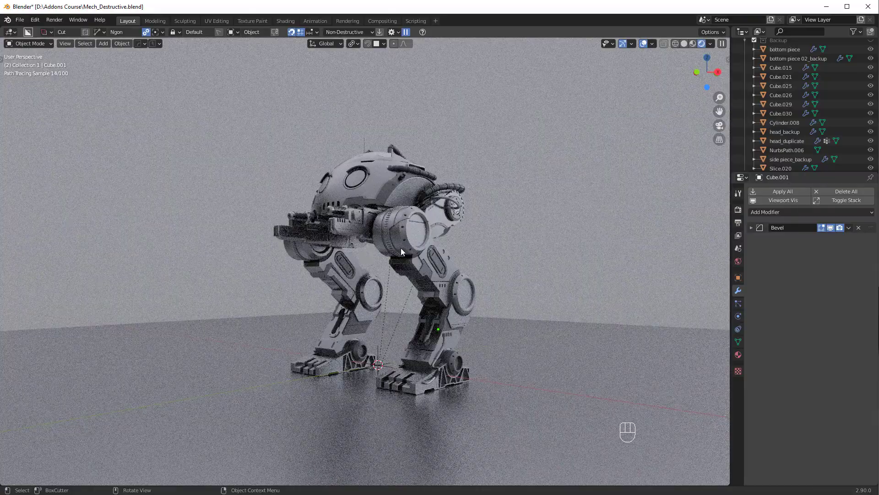
{"action": "left_click", "coordinate": [429, 231]}
{"action": "middle_click", "coordinate": [357, 255]}
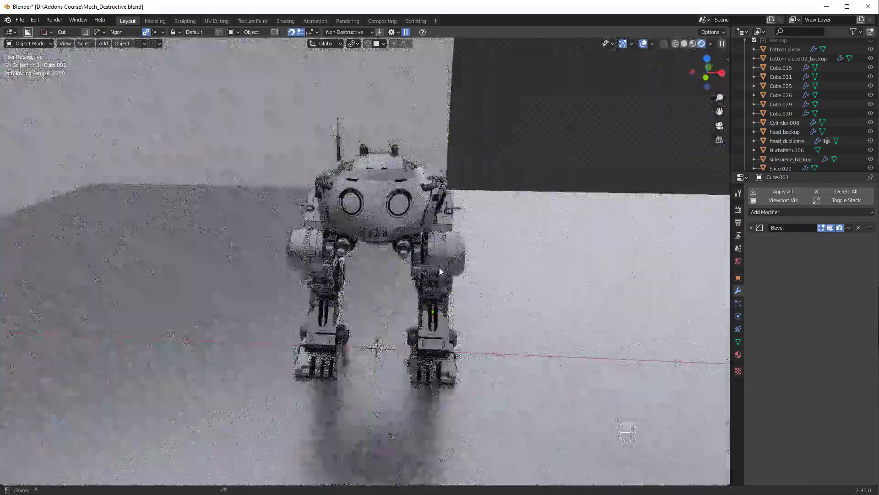